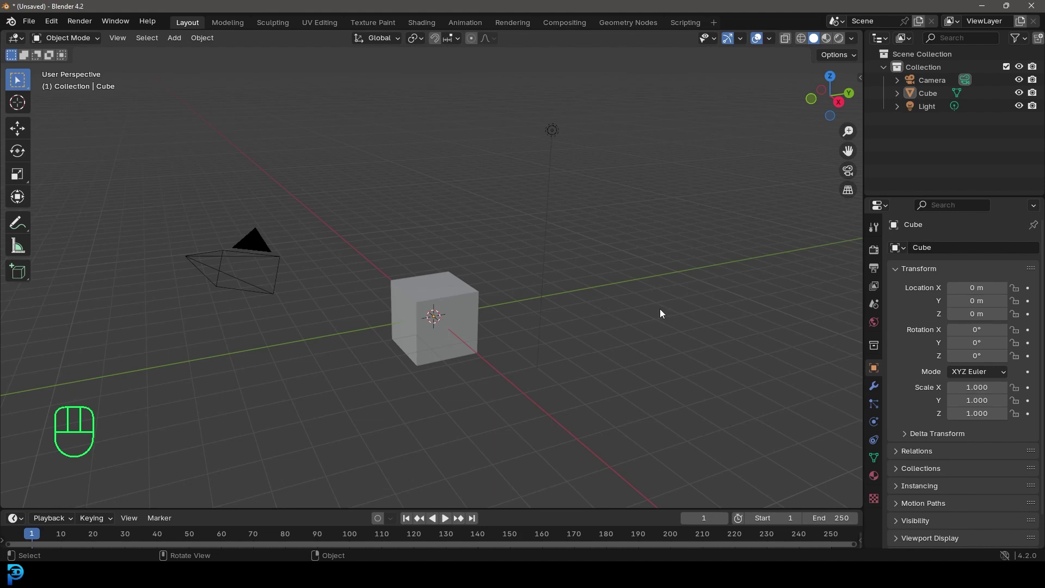
- Delete the default camera, cube and light and add a text object at the origin
left_click_drag(191, 426, 649, 110)
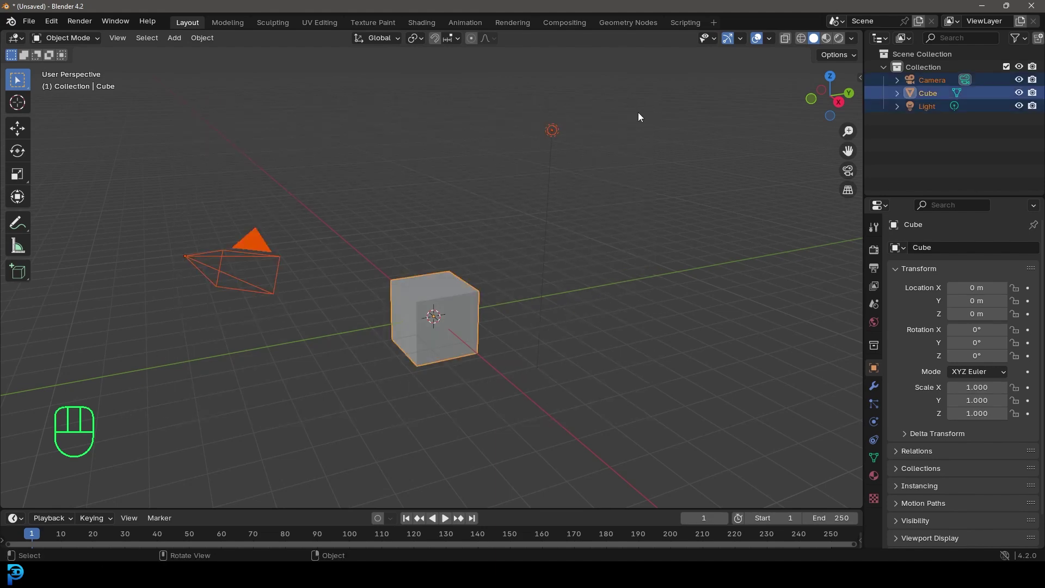
key("Delete")
left_click_drag(428, 303, 441, 307)
key("shift+a")
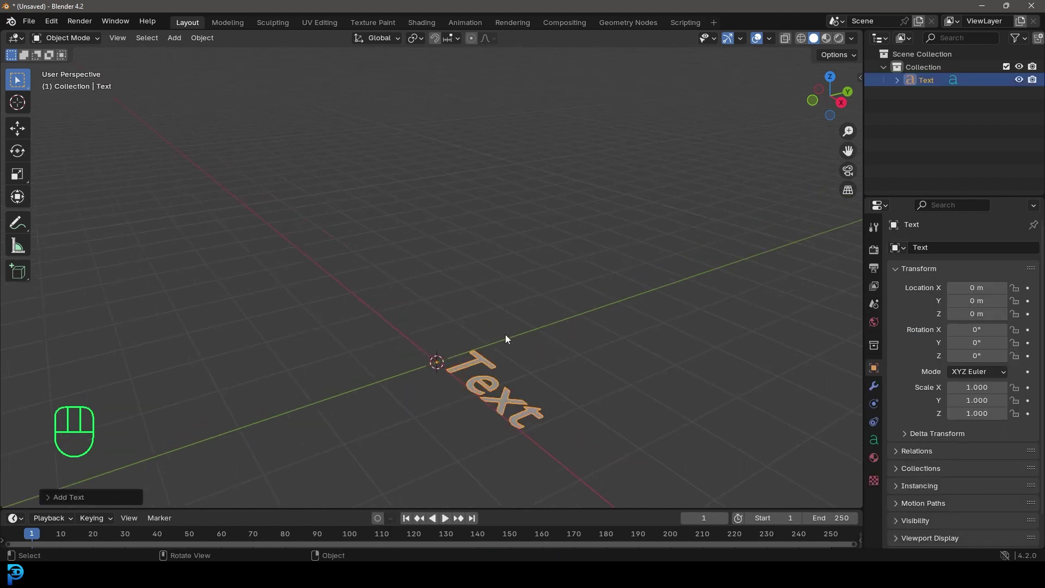
- View the text from the top, enter edit mode and erase the placeholder 'Text'
key("KP_7")
left_click_drag(565, 287, 542, 386)
left_click_drag(523, 359, 507, 325)
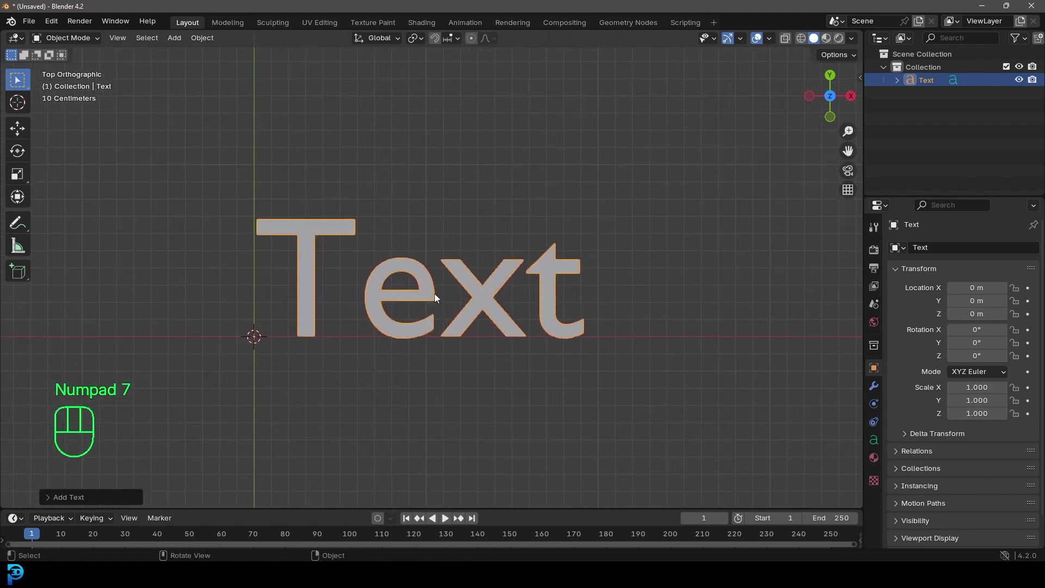
left_click_drag(63, 42, 61, 67)
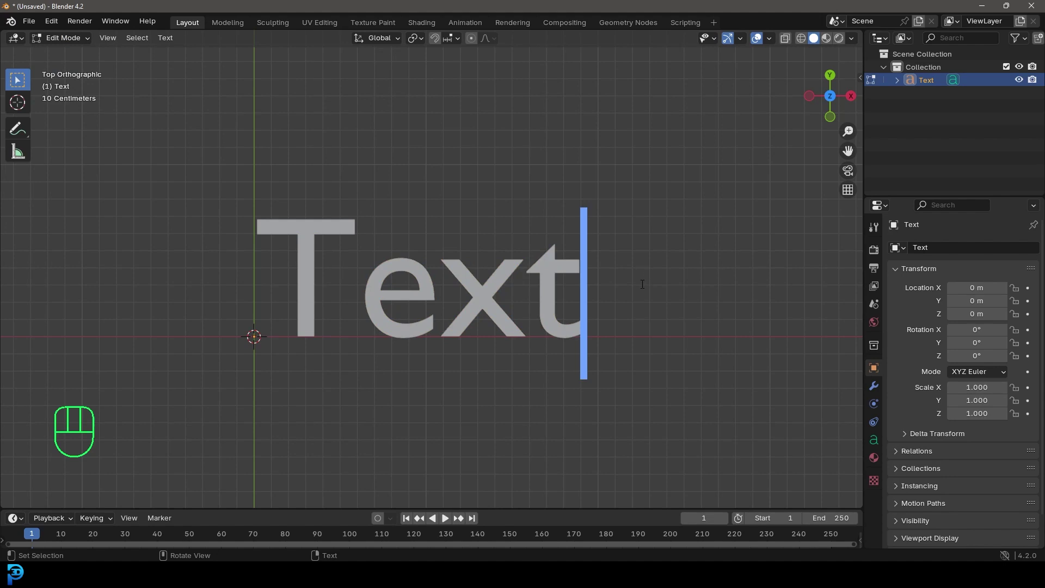
key("BackSpace")
key("BackSpace")
key("BackSpace")
key("BackSpace")
- Enter the new wording VACUUM in capitals
key("shift+v")
key("shift+a")
key("shift+c")
key("shift+u")
key("shift+u")
key("shift+m")
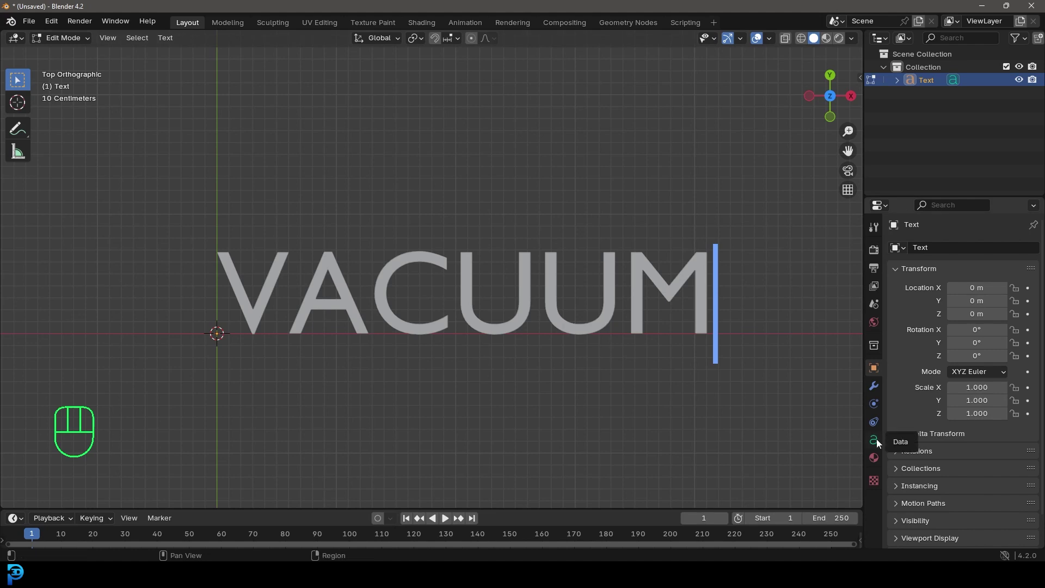
- Load the Bauhaus 93 font for the text and tighten the kerning between its letters
left_click(879, 445)
left_click(905, 405)
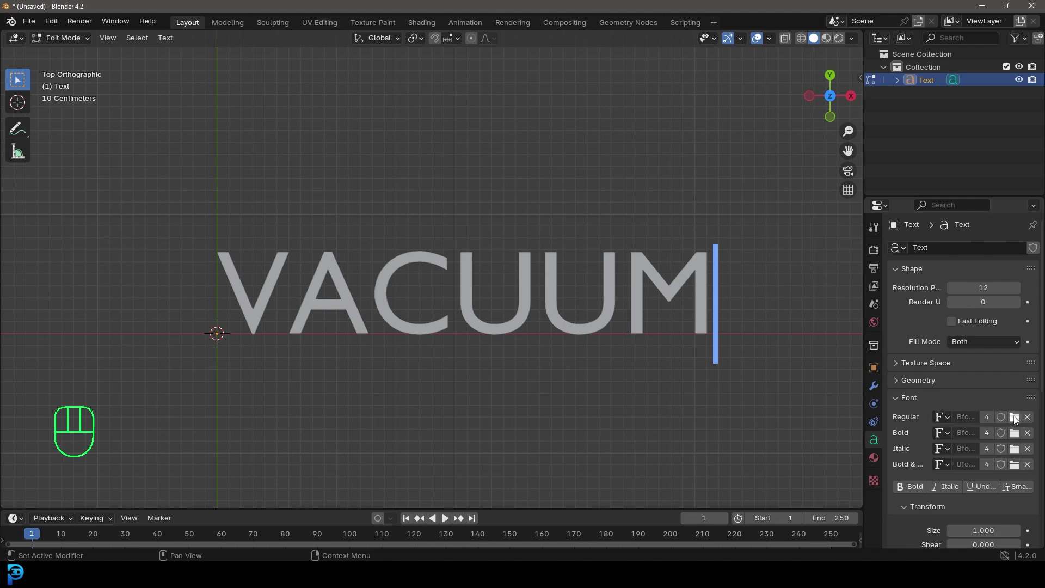
left_click(1018, 422)
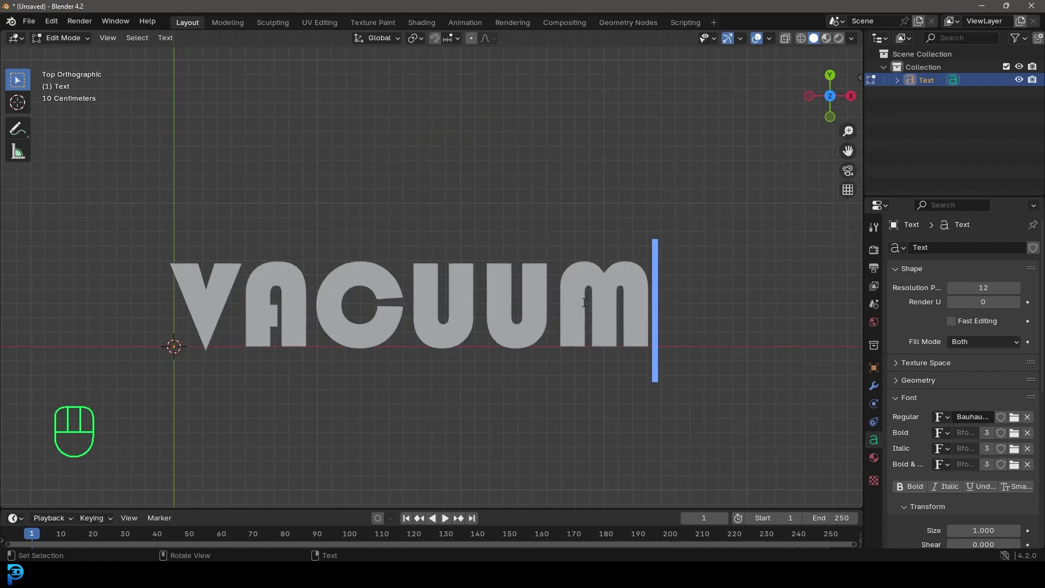
key("BackSpace")
key("m")
key("BackSpace")
key("shift+m")
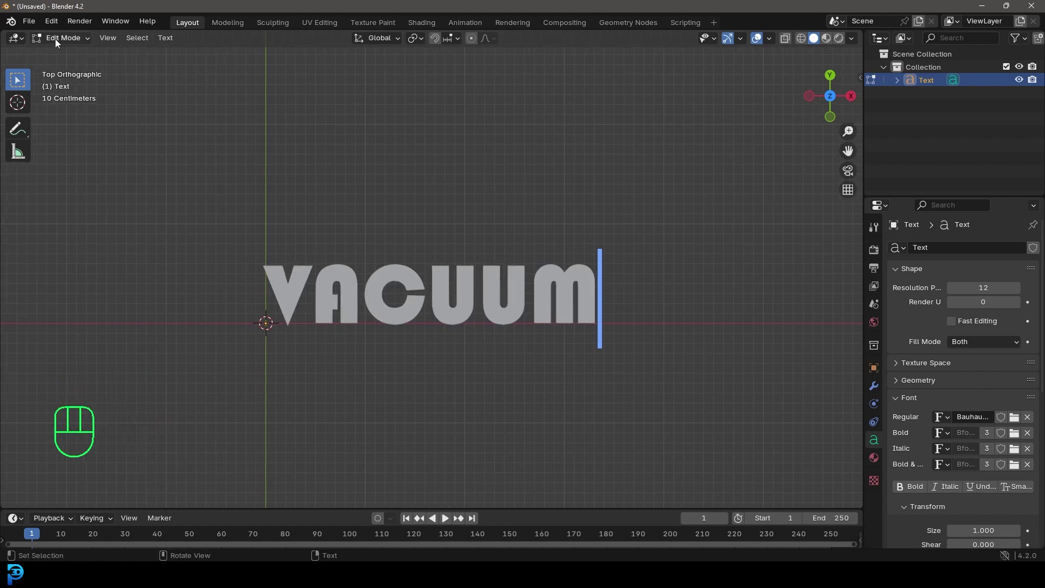
- Return to object mode and search for the Convert To Mesh command
left_click_drag(59, 43, 60, 54)
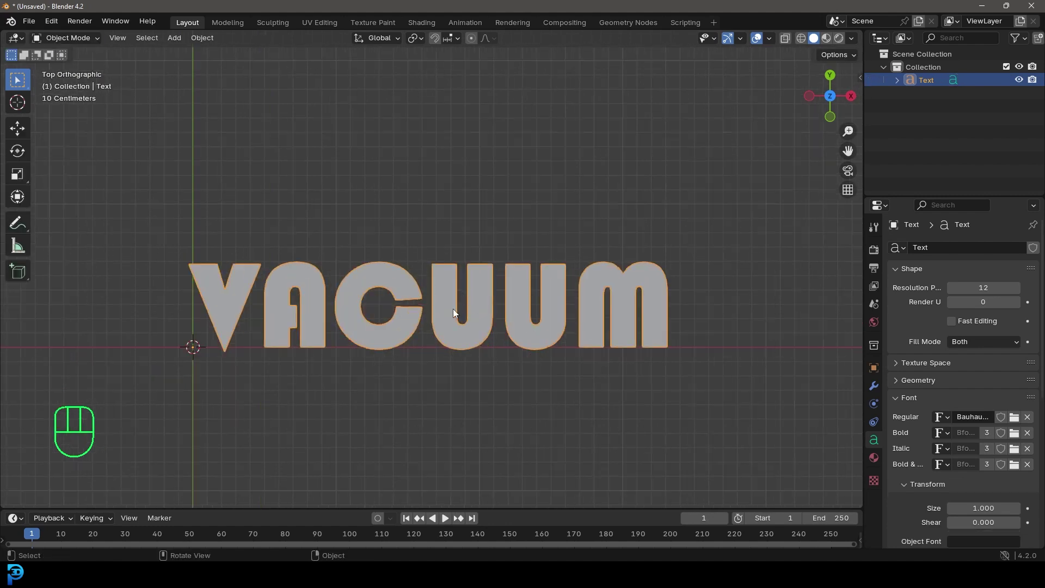
key("F3")
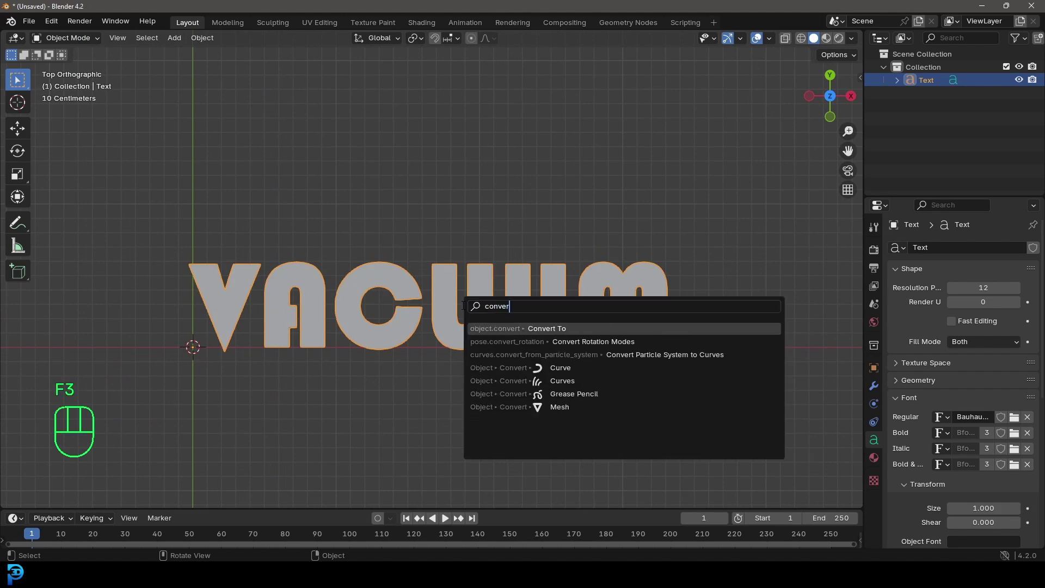
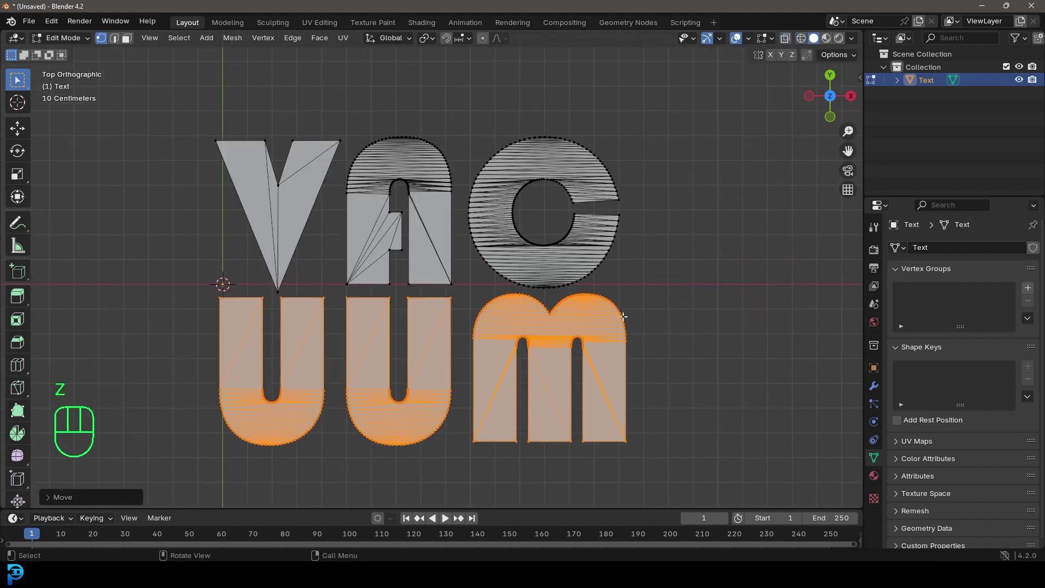
- Show the mesh see-through while extruding the letters, then check them from the front
key("z")
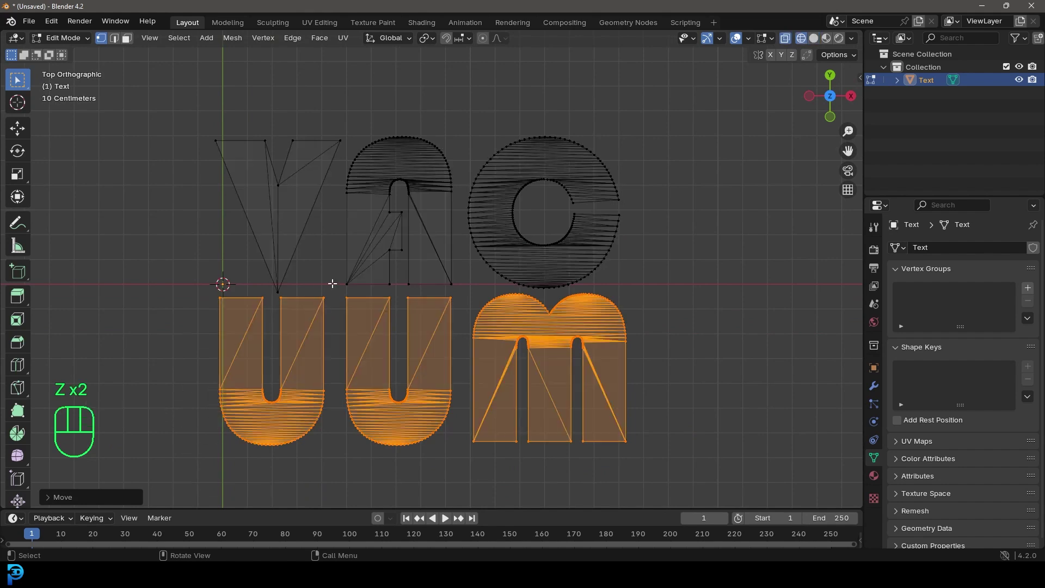
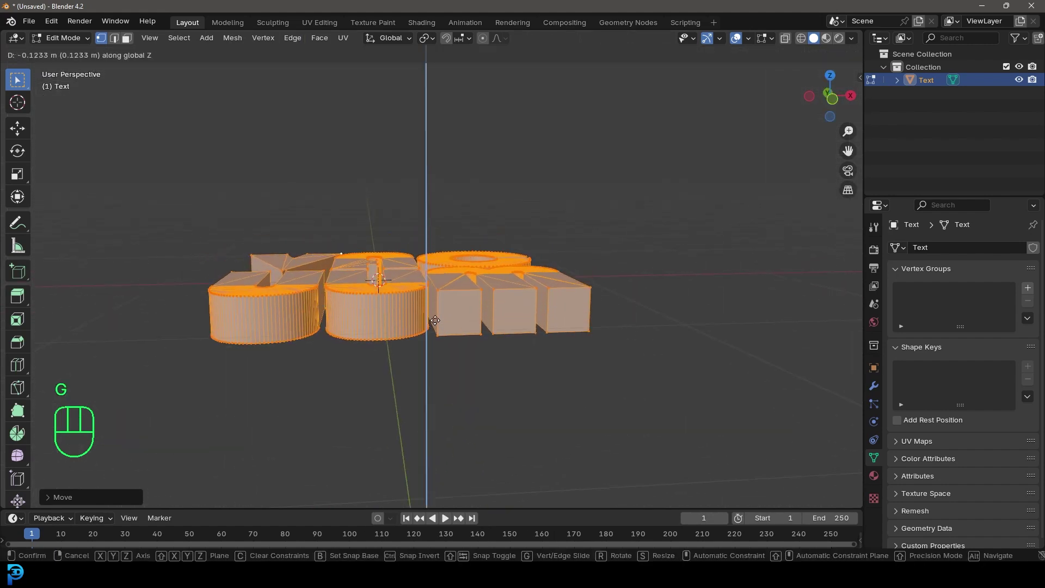
key("KP_1")
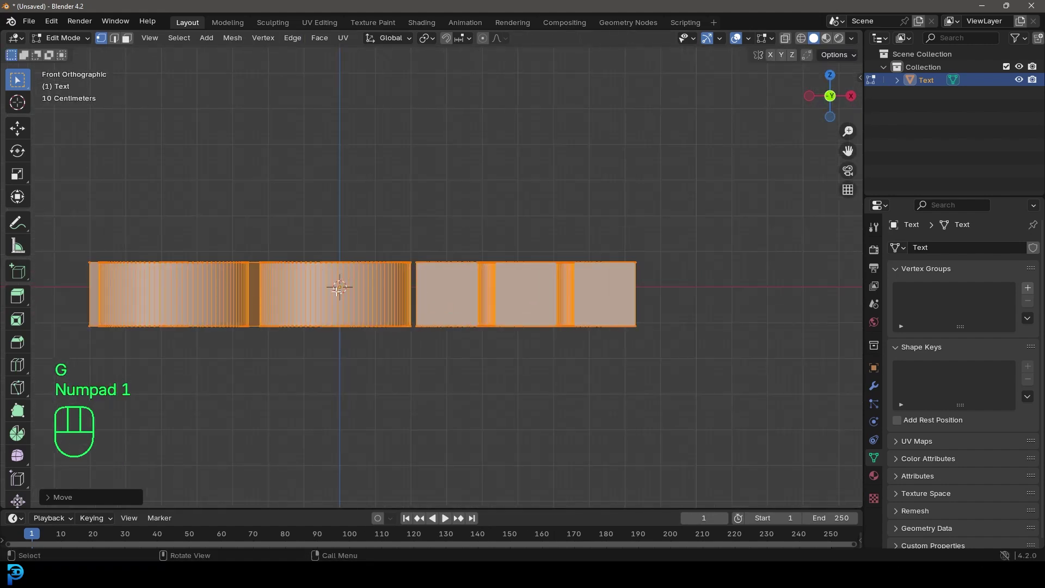
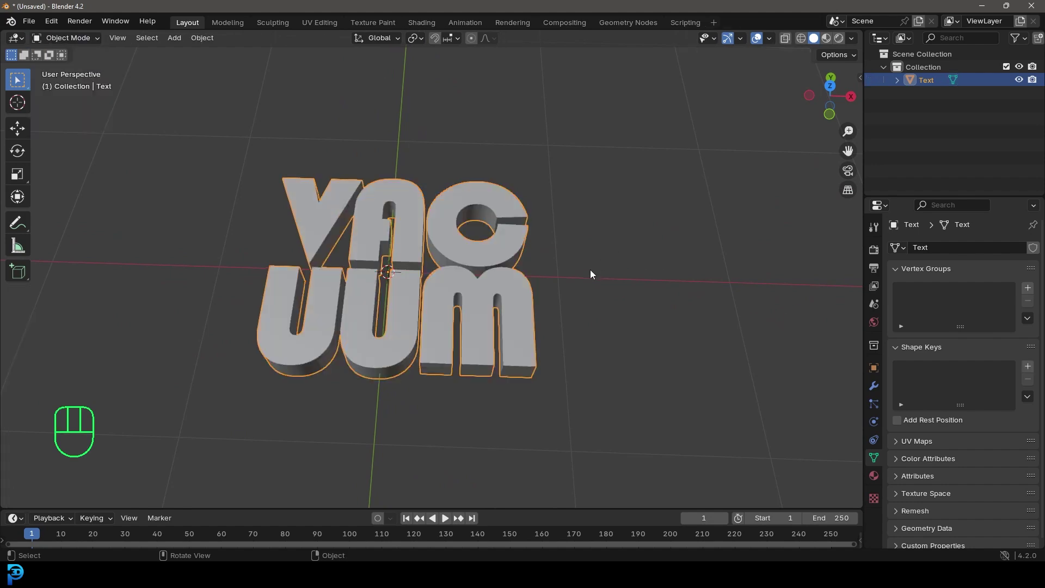
- Save the file as vac.blend and add a Remesh modifier to the lettering
key("ctrl+s")
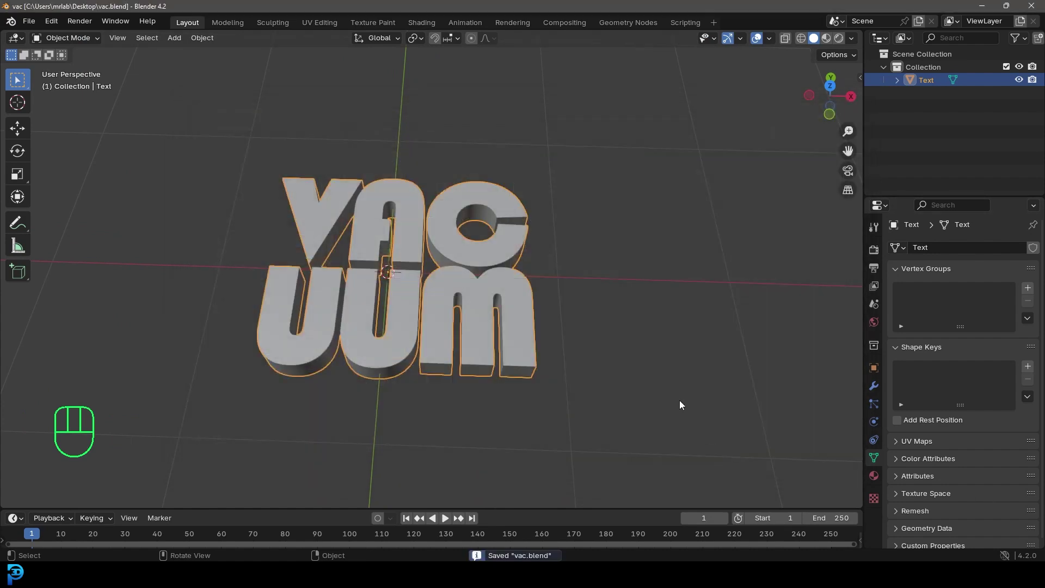
middle_click(513, 292)
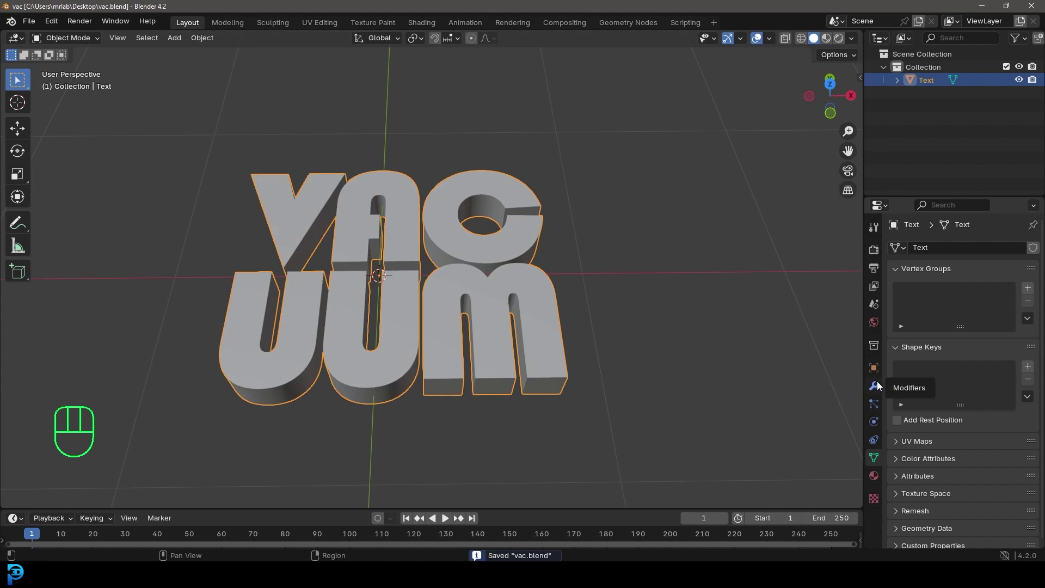
left_click(880, 388)
left_click_drag(948, 251, 821, 266)
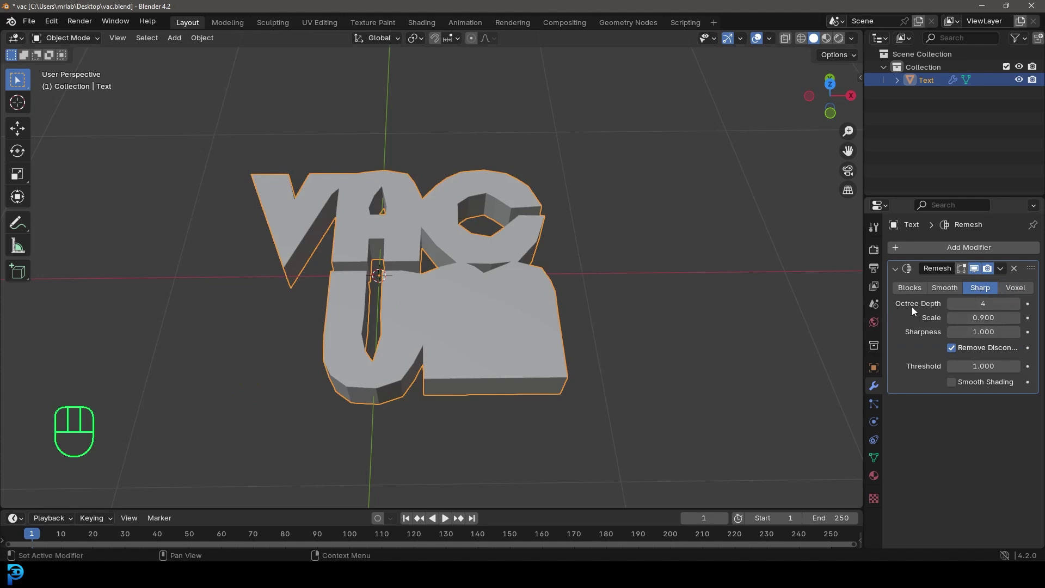
- Raise the Remesh octree depth to 7 and untick Remove Disconnected so all letters stay
left_click(1021, 310)
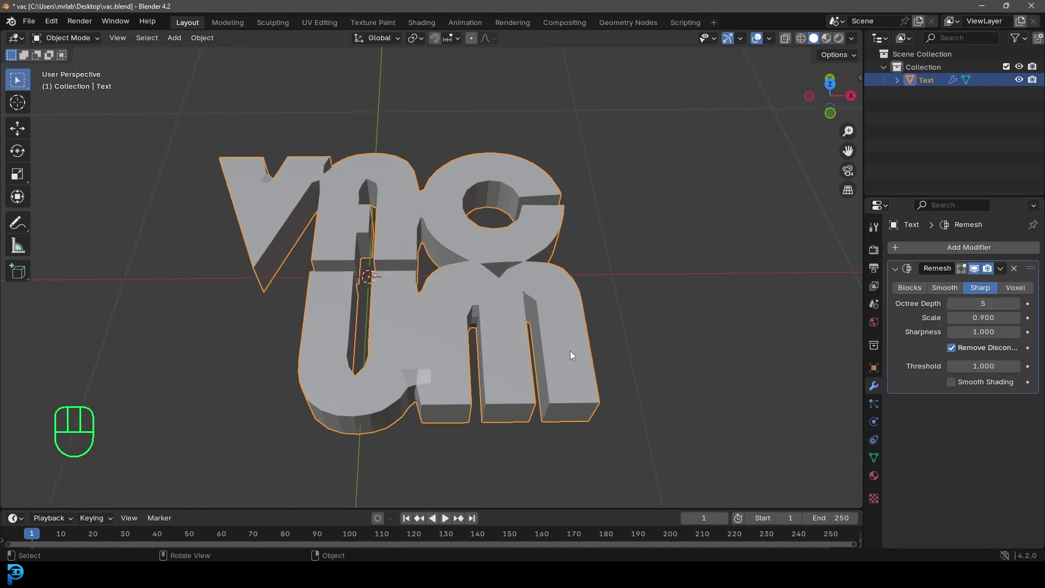
key("z")
left_click(1022, 309)
key("z")
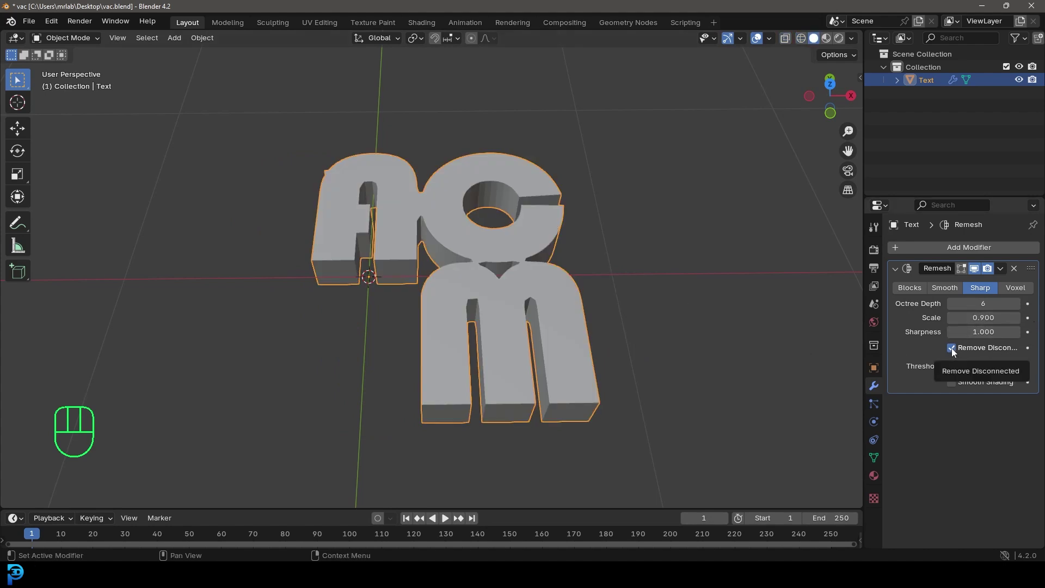
left_click(956, 354)
left_click_drag(518, 305, 515, 347)
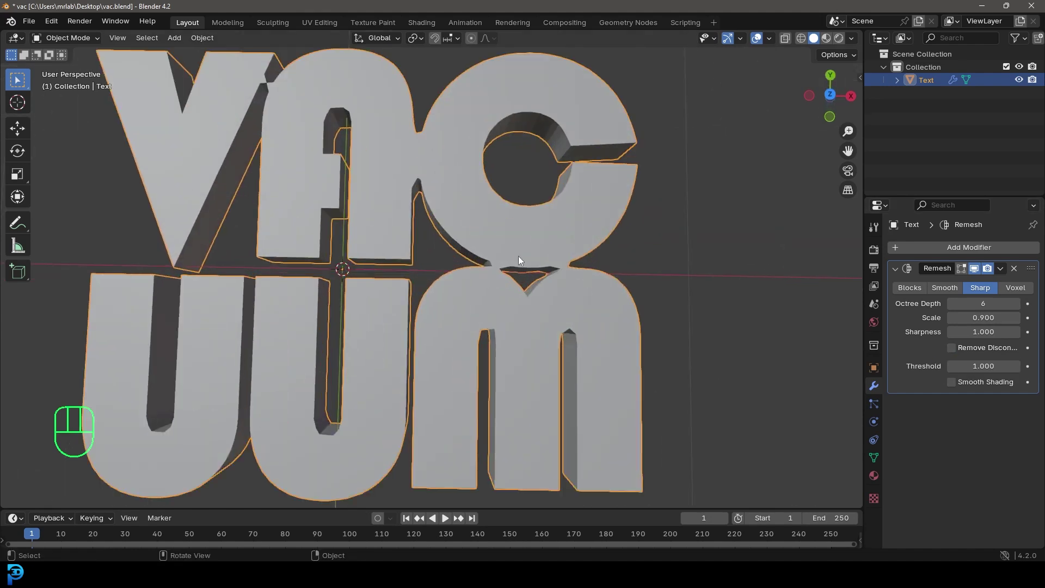
key("KP_7")
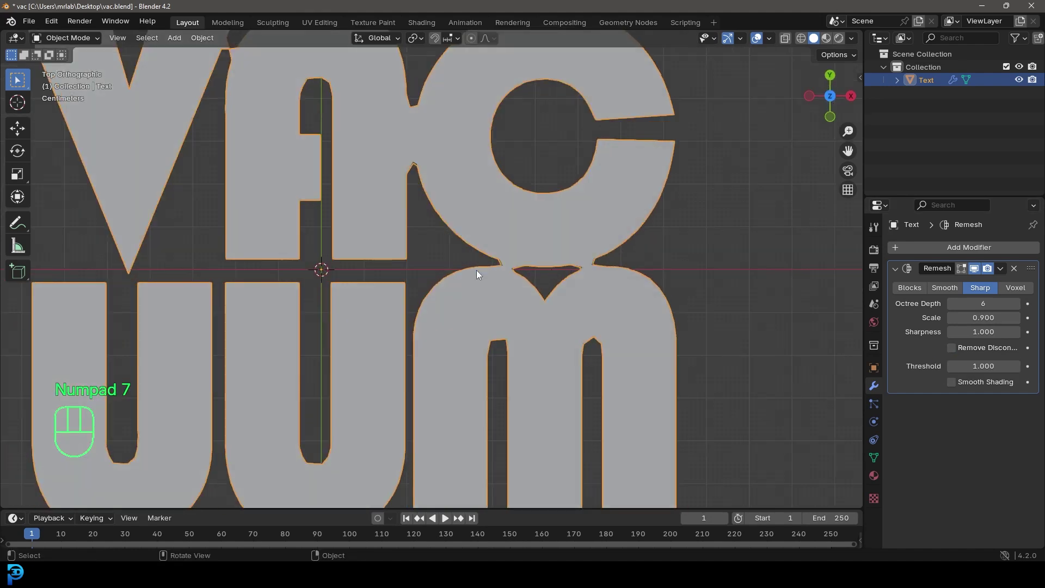
key("`")
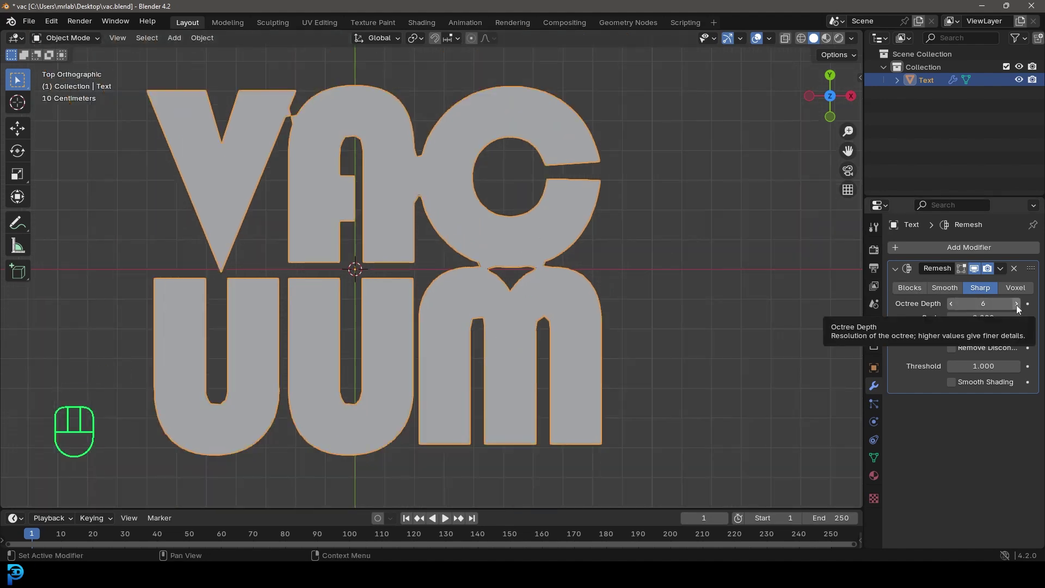
left_click(1015, 308)
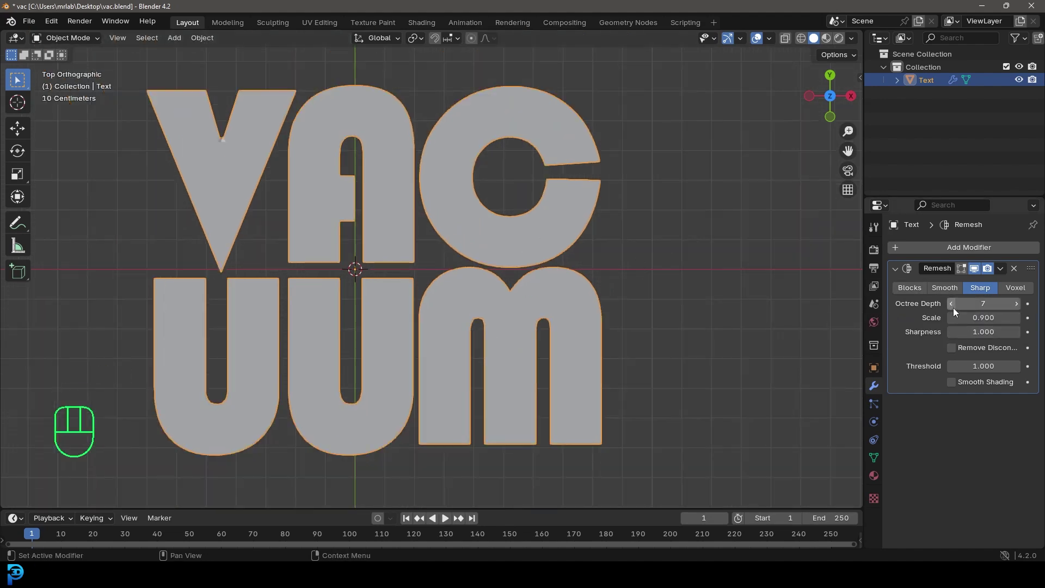
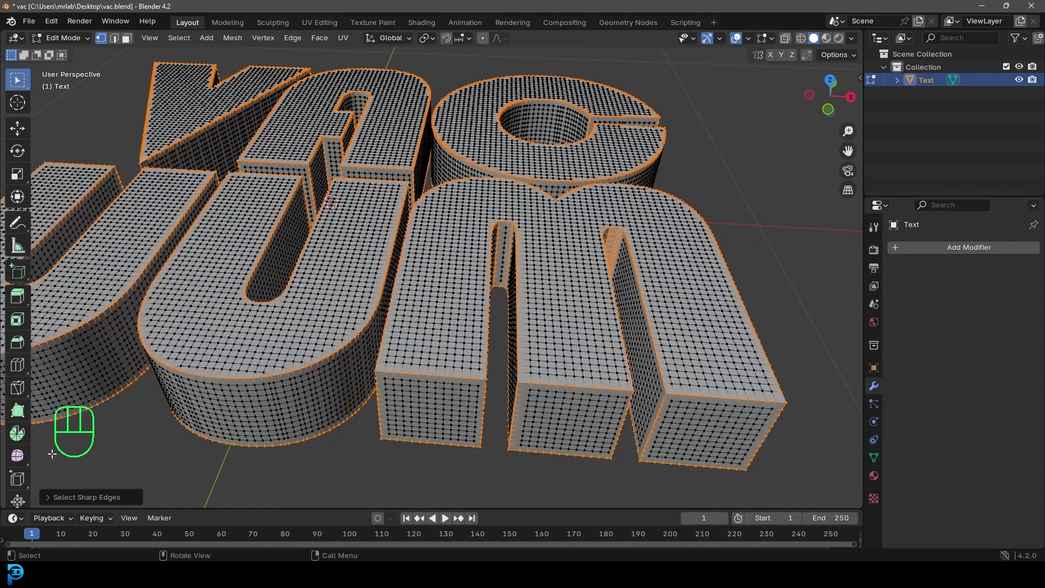
- Select all sharp edges of the remeshed letters for bevelling
left_click(23, 460)
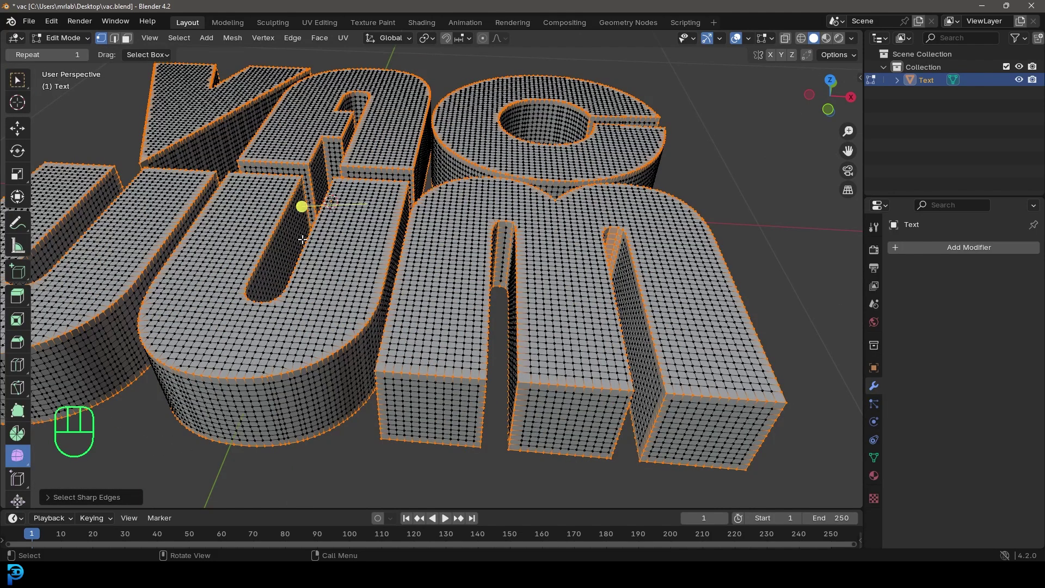
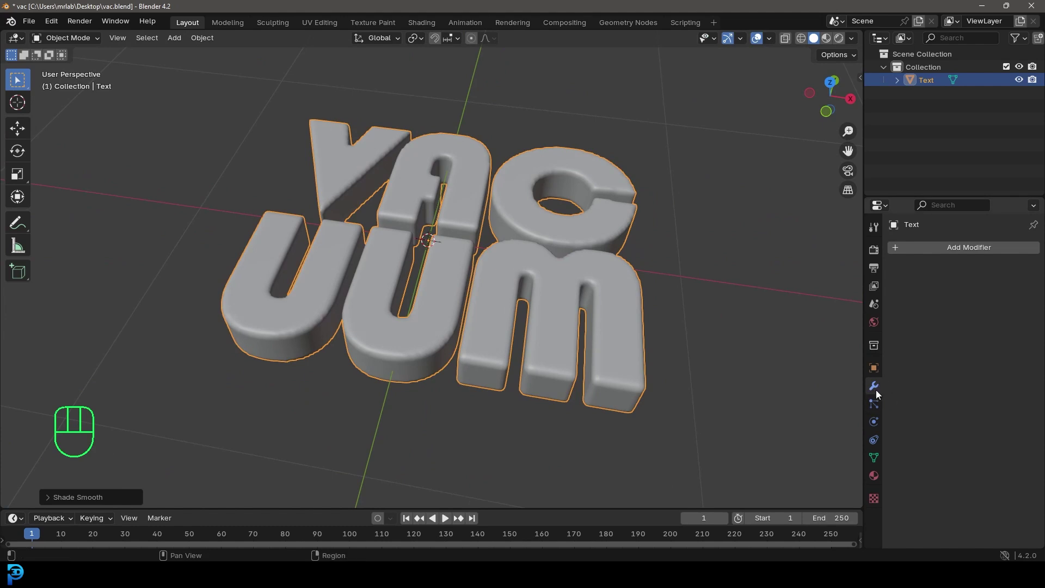
- Add a Subdivision Surface modifier, shrink the lettering and view it from the front
left_click_drag(947, 249, 812, 270)
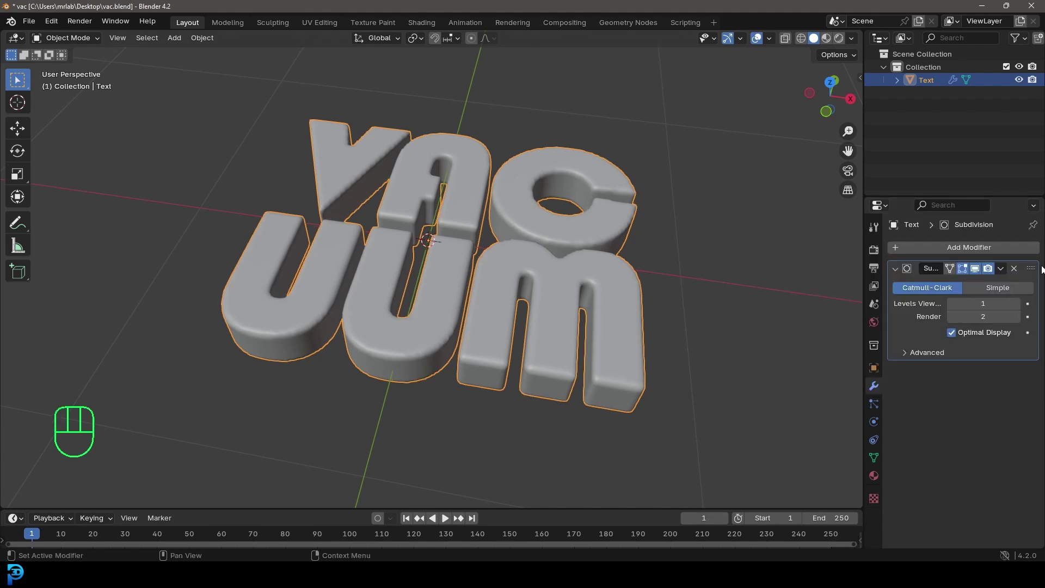
left_click(978, 272)
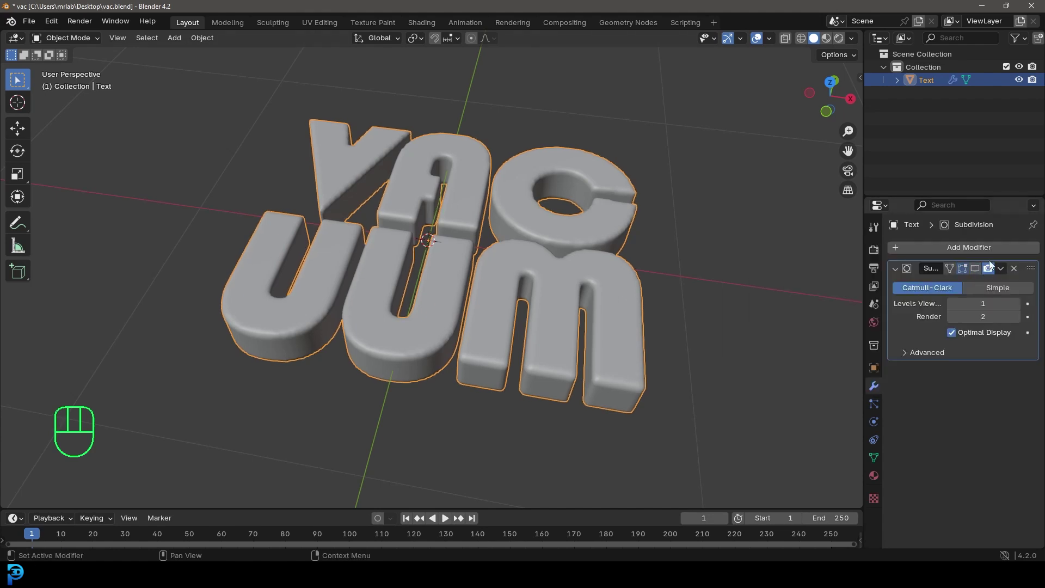
middle_click(336, 303)
key("KP_7")
left_click_drag(498, 279, 499, 260)
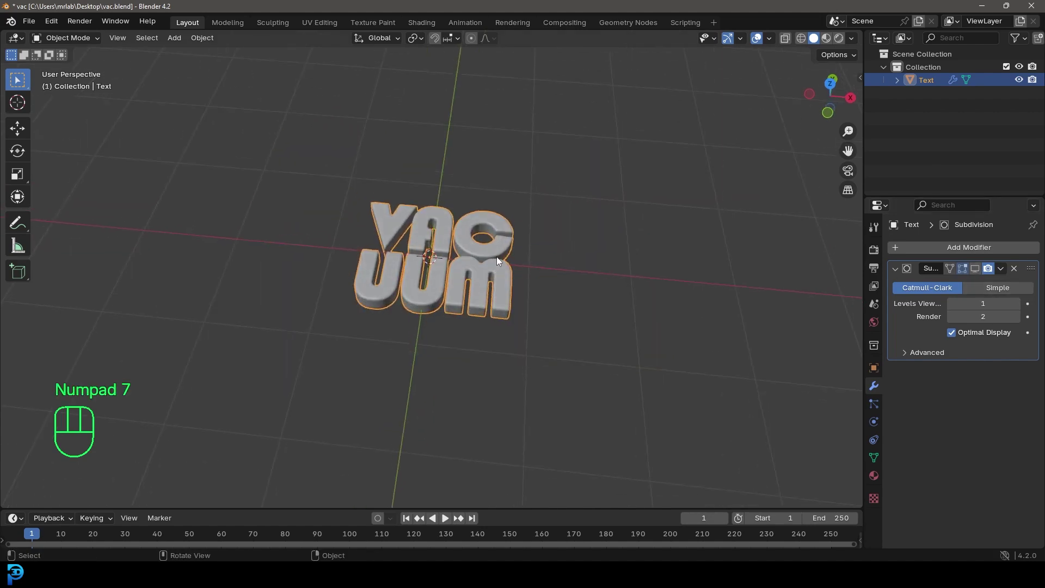
key("KP_1")
key("r")
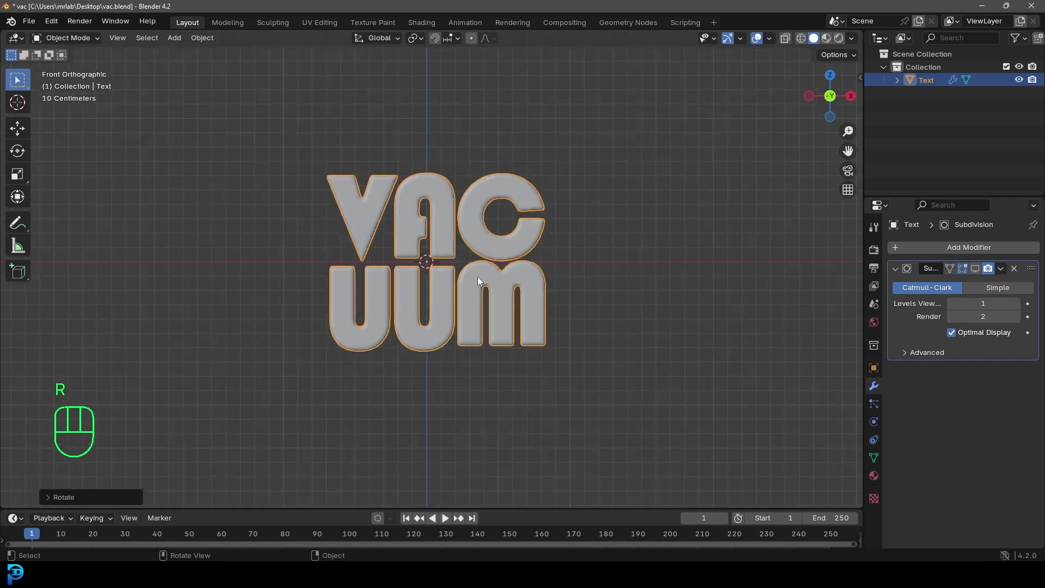
- Add a plane and move it along Y from the side view to centre it on the text
key("shift+a")
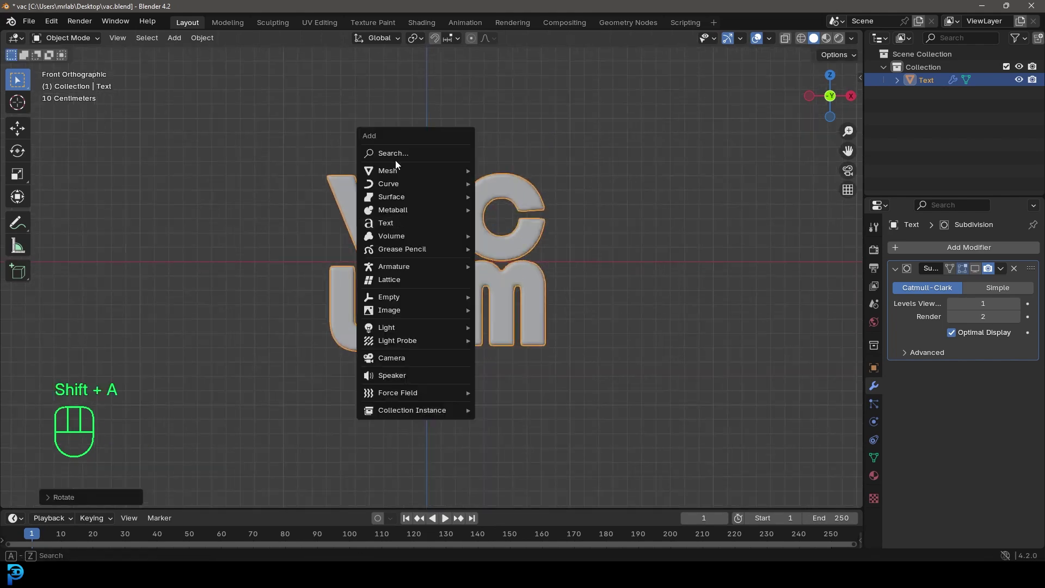
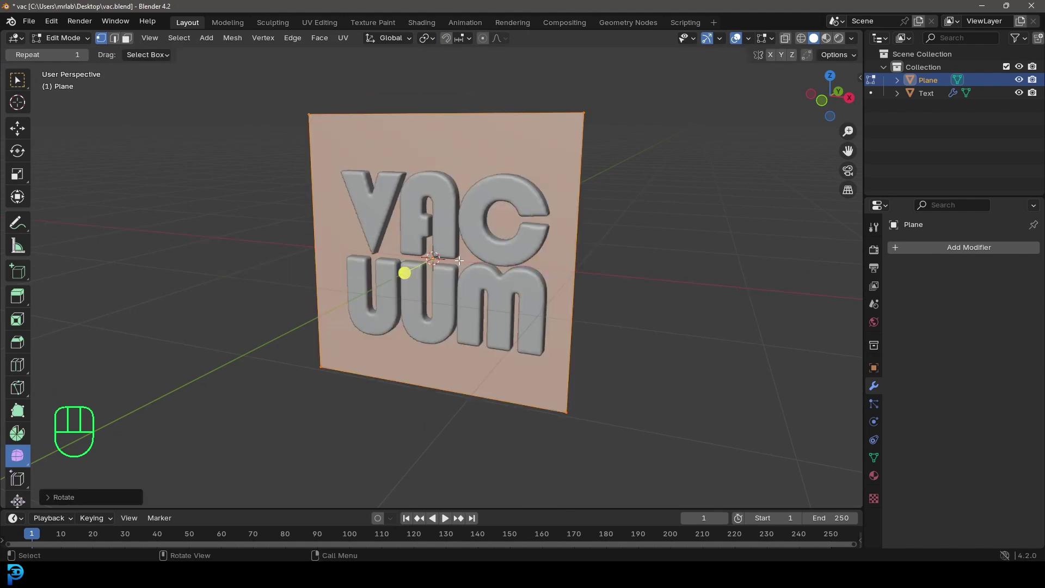
key("KP_3")
key("g")
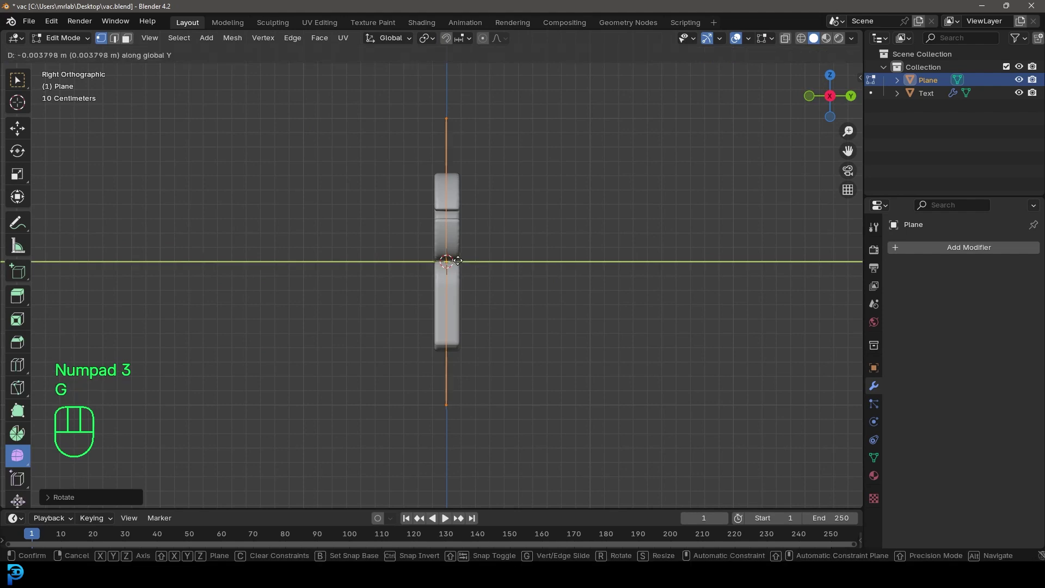
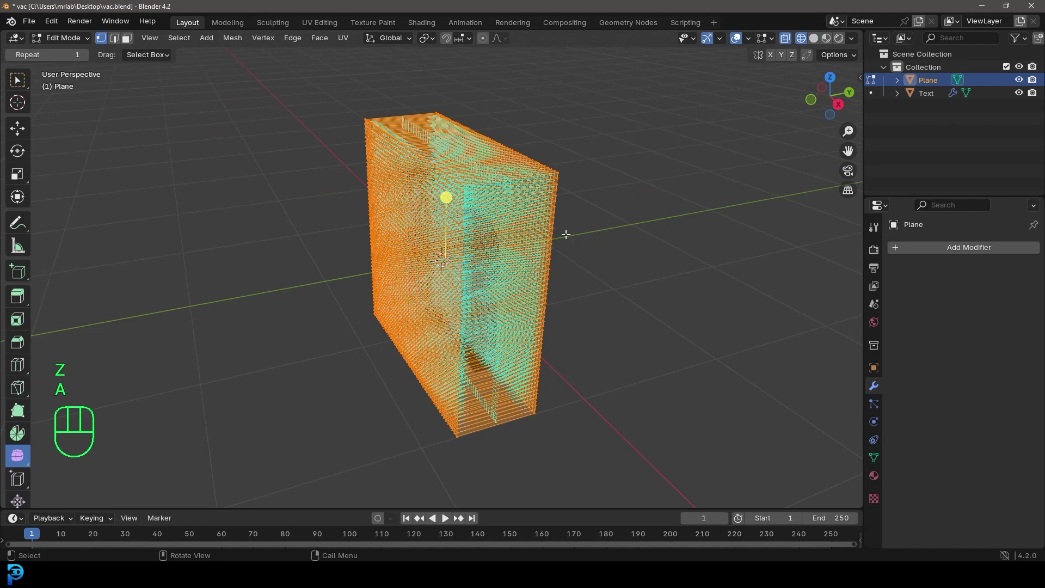
- Recalculate the box's normals outward and check them with the overlay display
key("alt+n")
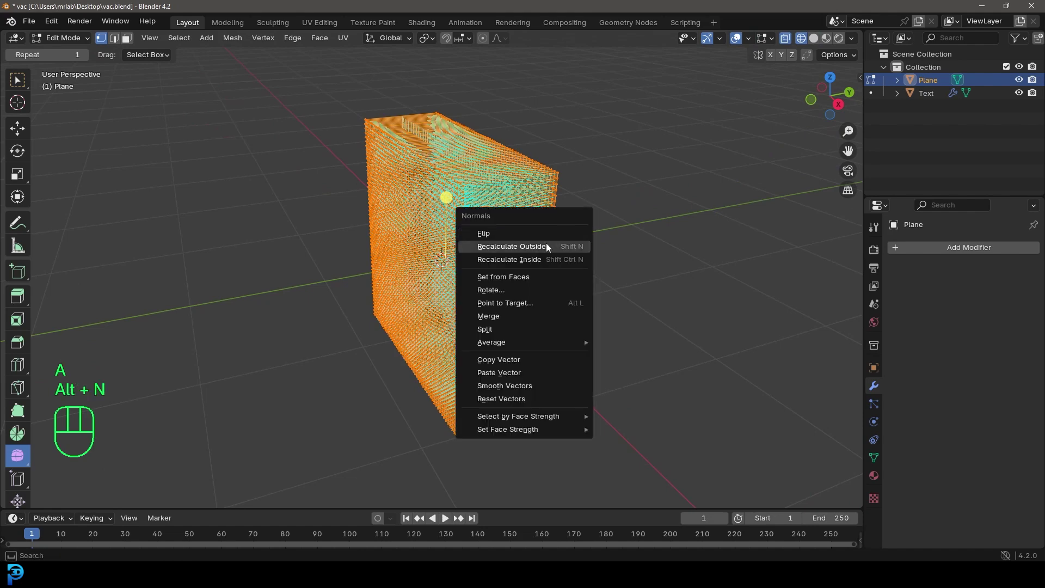
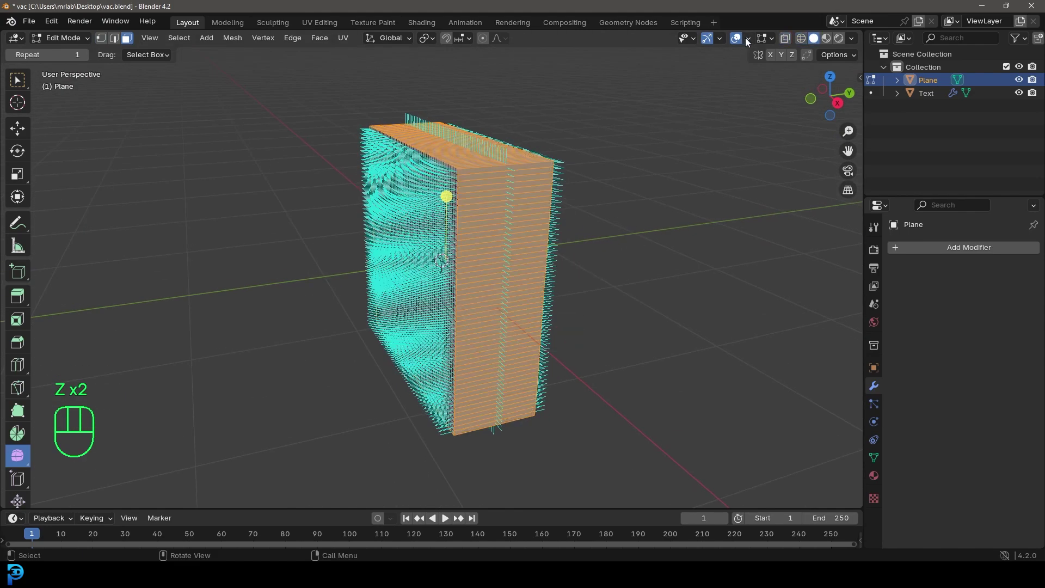
left_click_drag(752, 45, 771, 42)
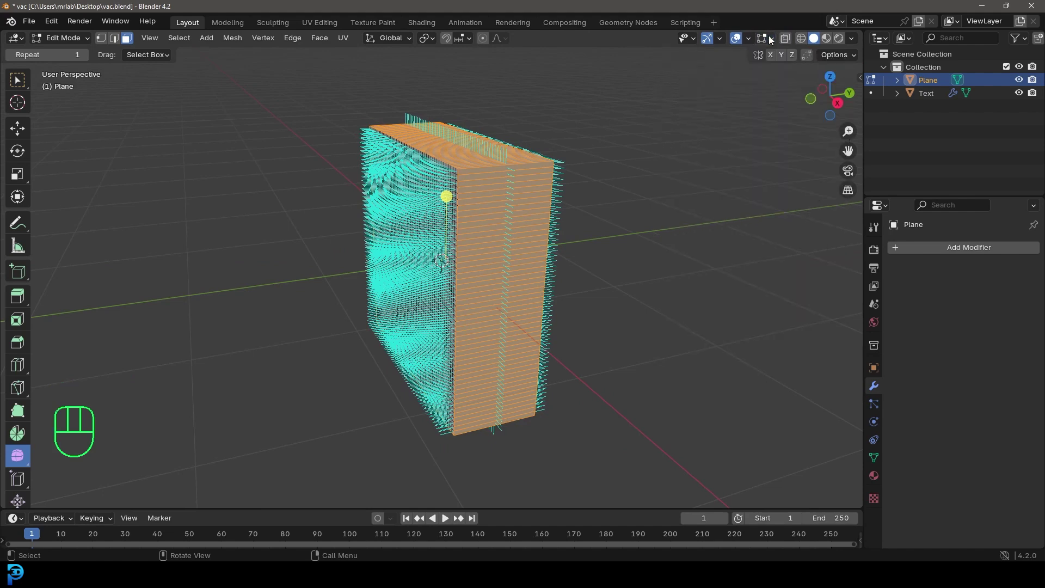
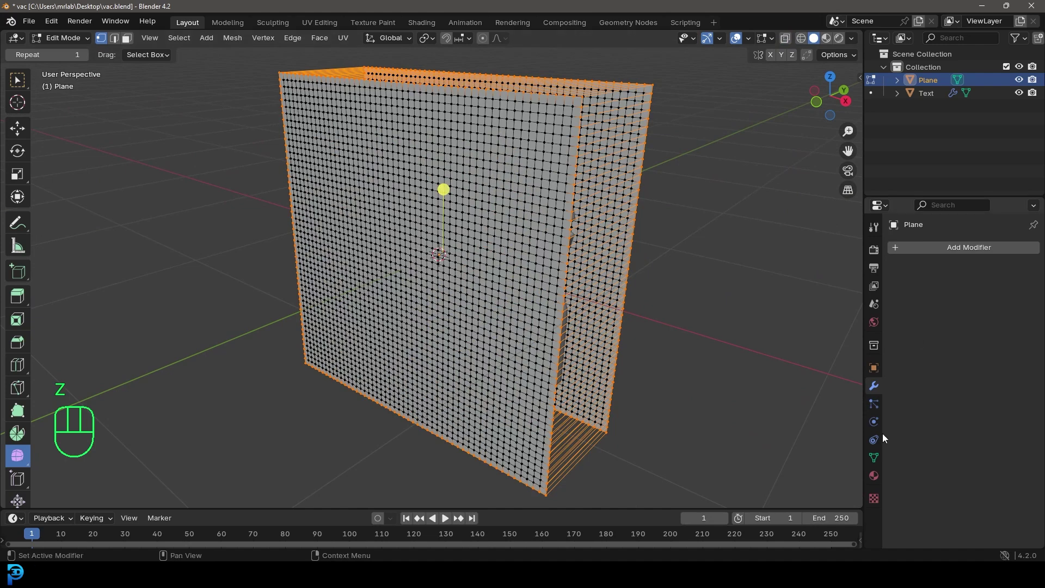
- Add a new vertex group named Group to the box mesh in its Object Data properties
left_click(879, 460)
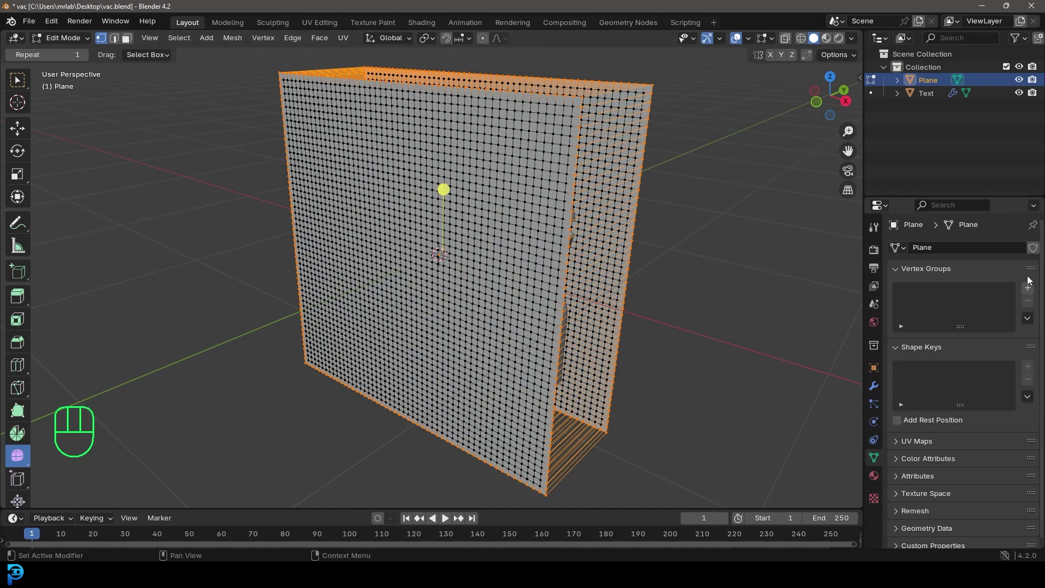
left_click(1032, 289)
left_click(917, 372)
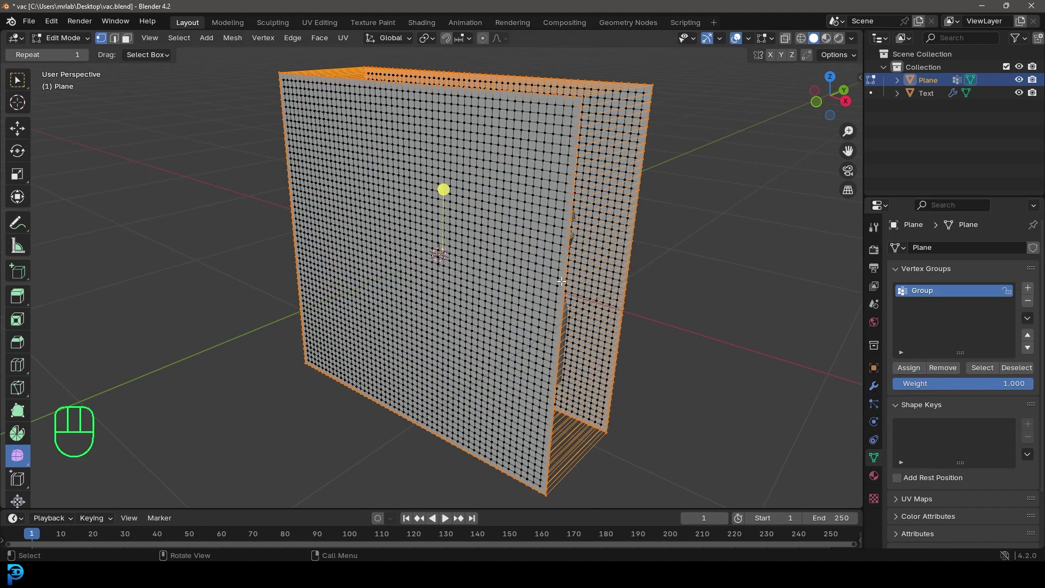
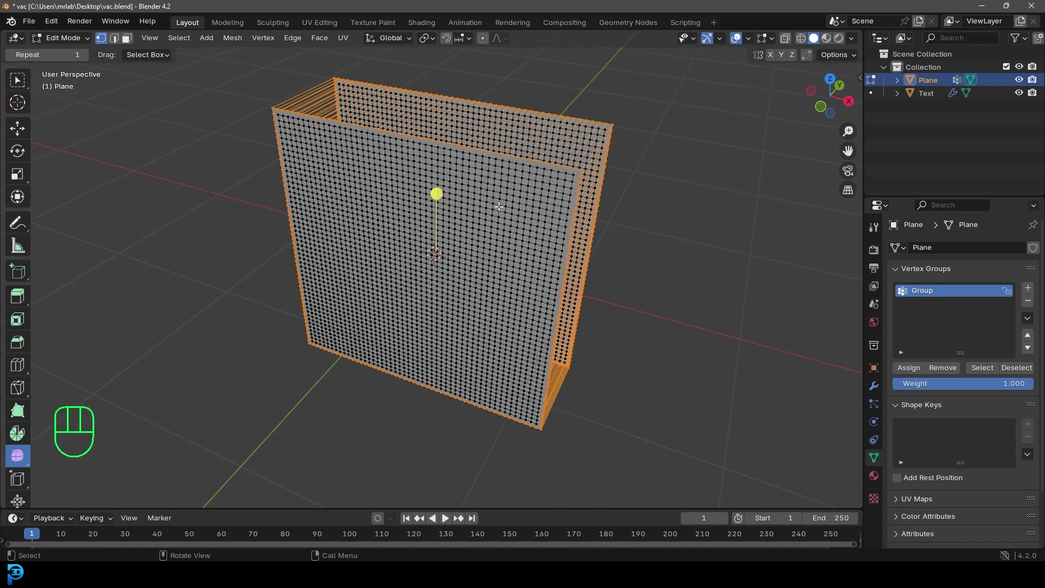
left_click_drag(68, 48, 108, 59)
middle_click(563, 220)
- Save the file and check the letters sitting inside the box
key("ctrl+s")
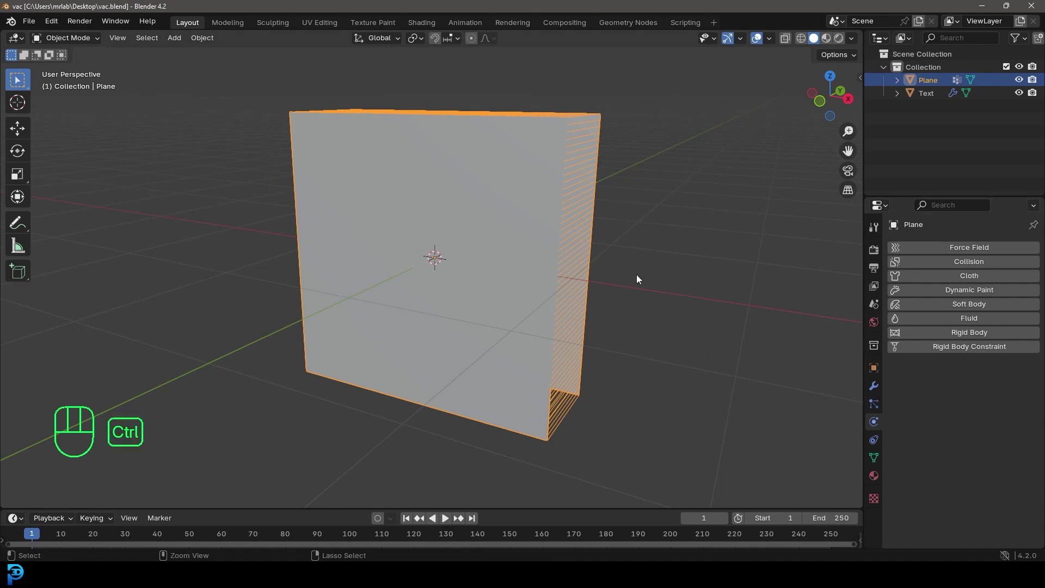
key("ctrl+s")
key("ctrl+s")
left_click_drag(637, 286, 608, 279)
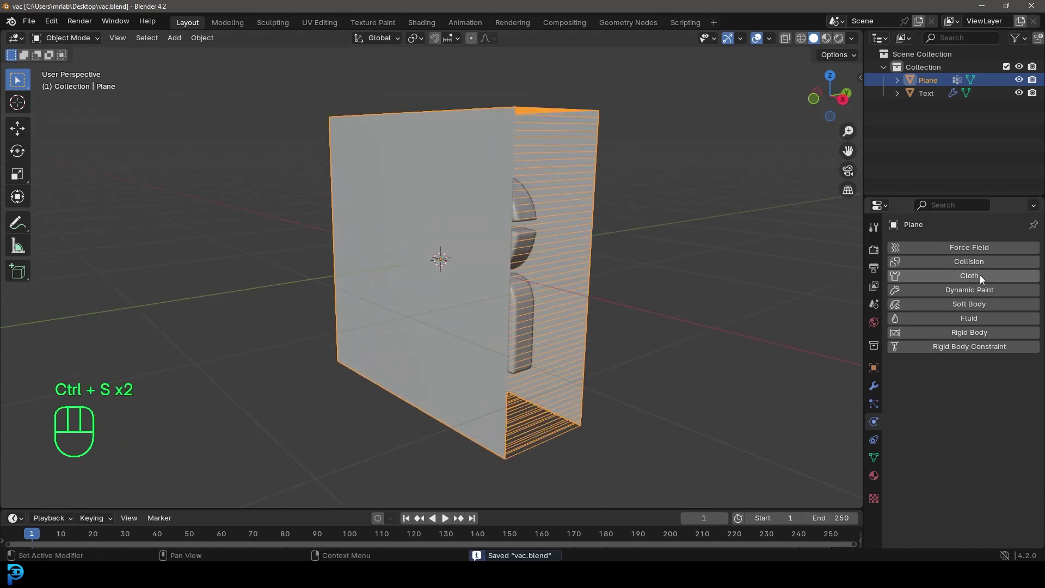
- Give the box cloth physics with pressure 13, zero gravity weight and sewing enabled under Shape
left_click(984, 281)
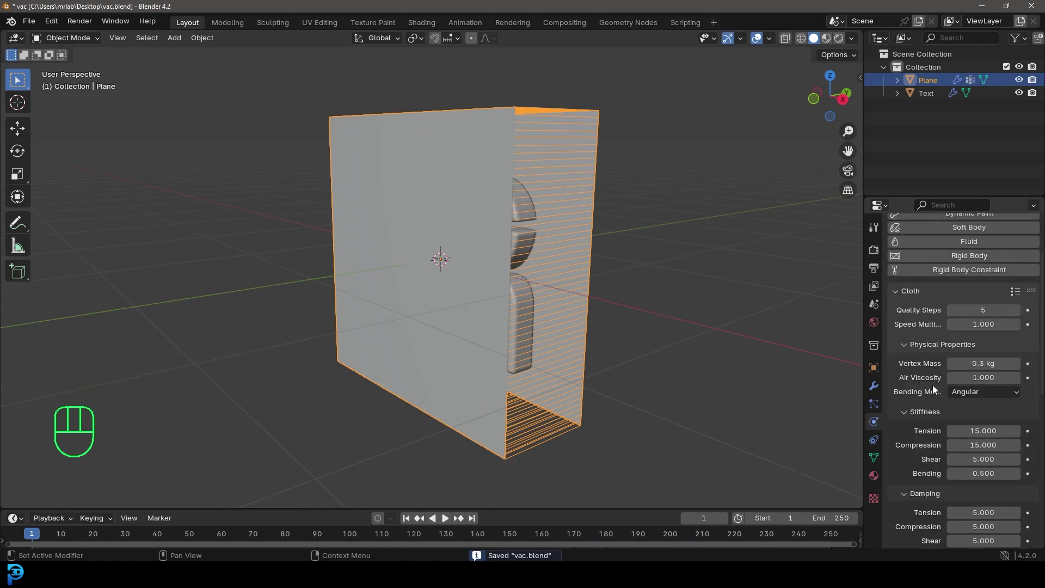
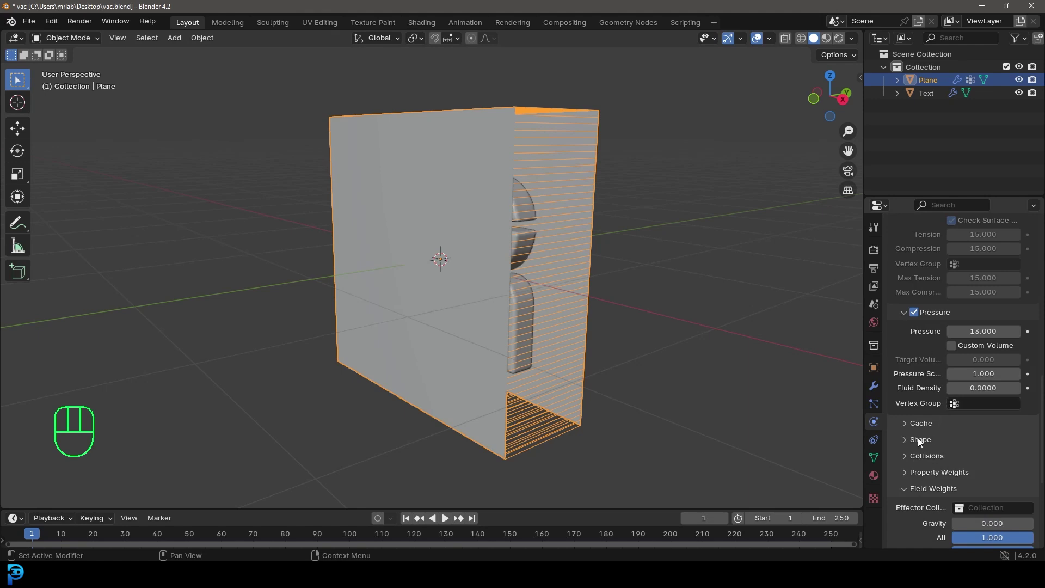
left_click(918, 445)
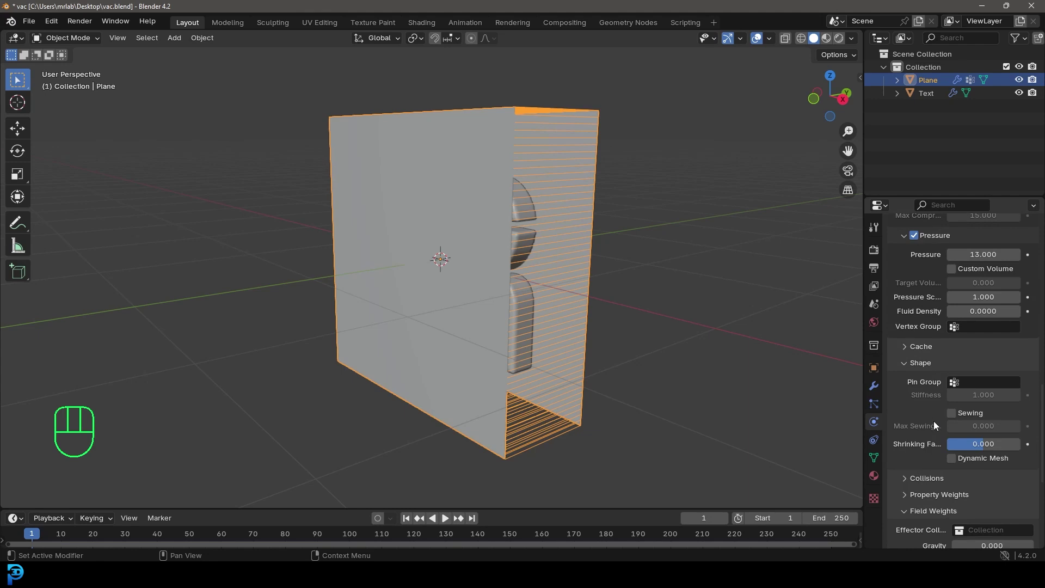
left_click(955, 418)
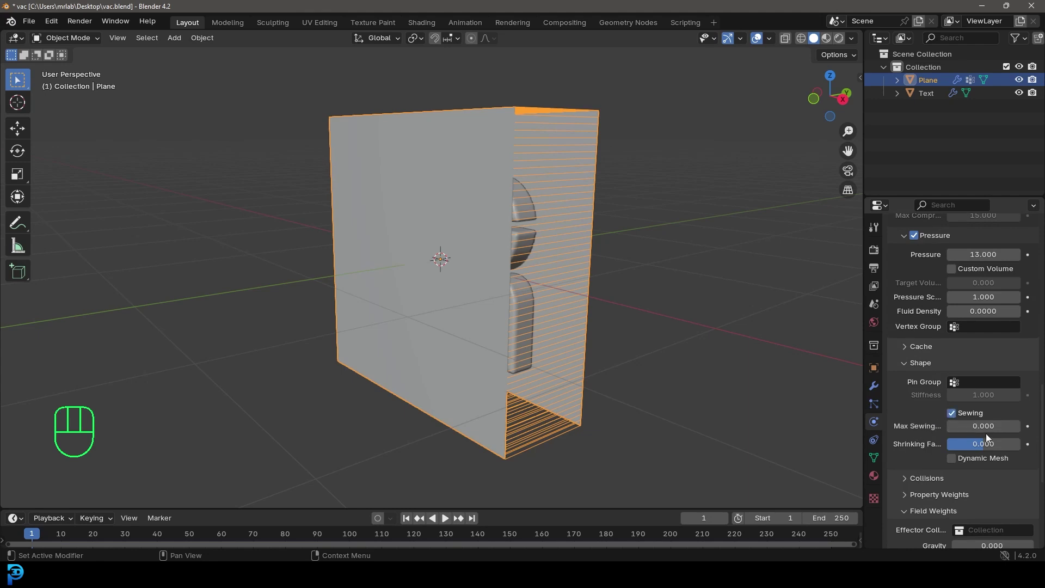
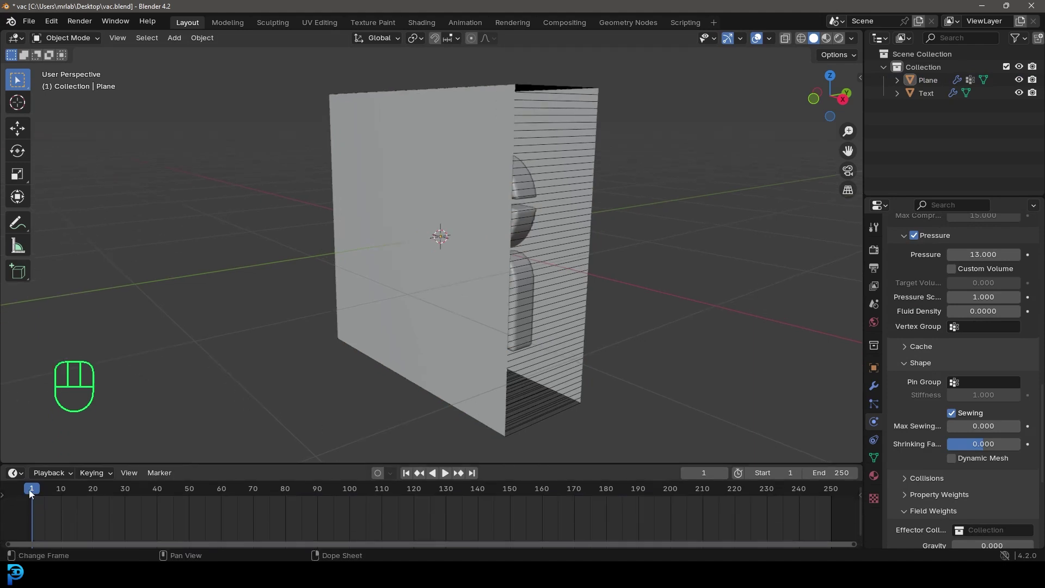
- Play the cloth simulation so the box inflates into a pillow around the letters by frame 23
left_click(35, 494)
key("ctrl+s")
key("space")
key("space")
left_click_drag(534, 259, 506, 274)
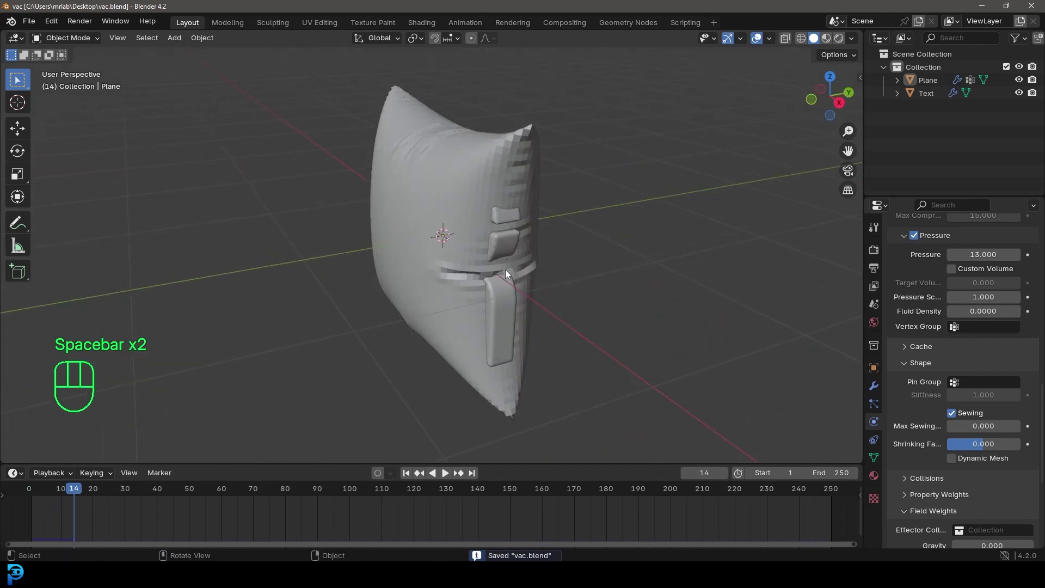
key("space")
key("space")
- Inspect the letters pushing through the pillow and select it to view its Cloth modifier
left_click_drag(458, 203, 530, 202)
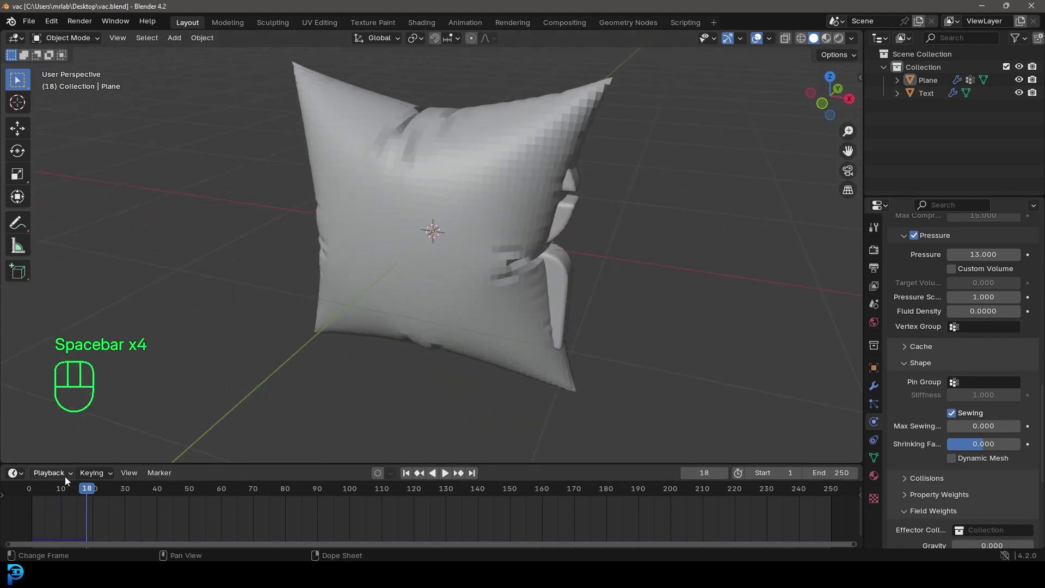
left_click_drag(88, 489, 104, 493)
left_click_drag(601, 234, 523, 225)
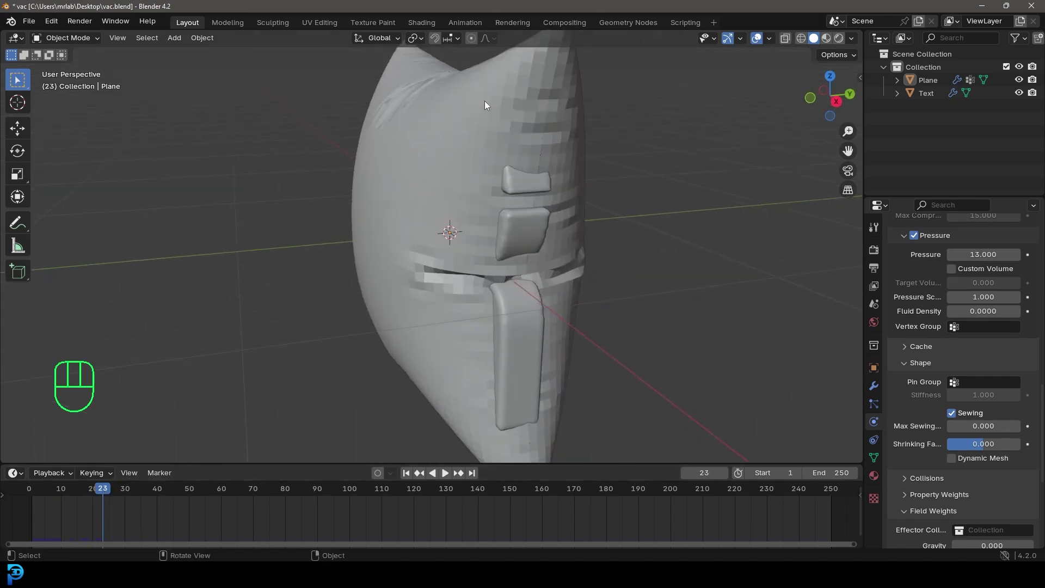
left_click(518, 91)
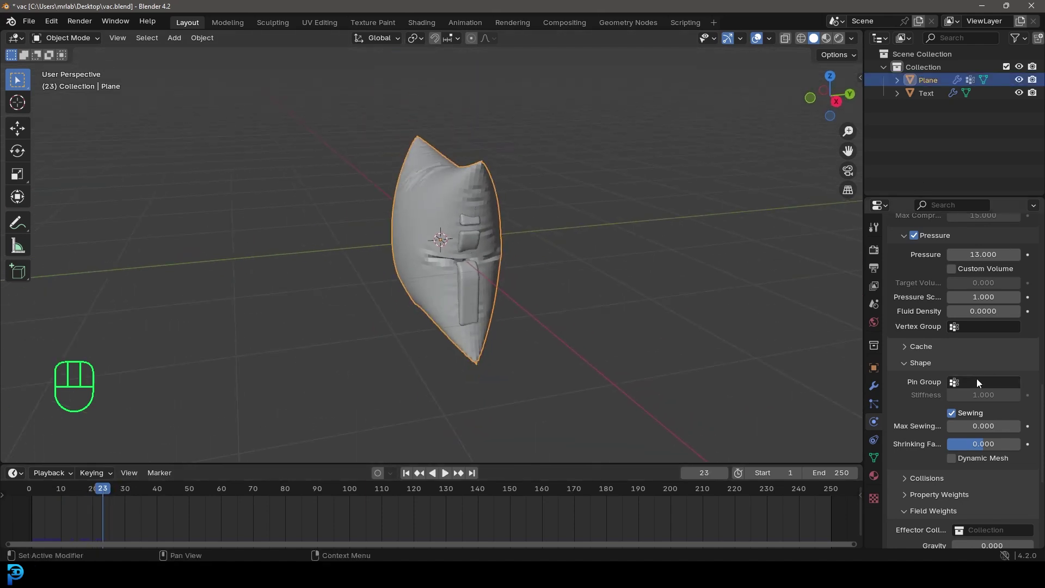
left_click(878, 391)
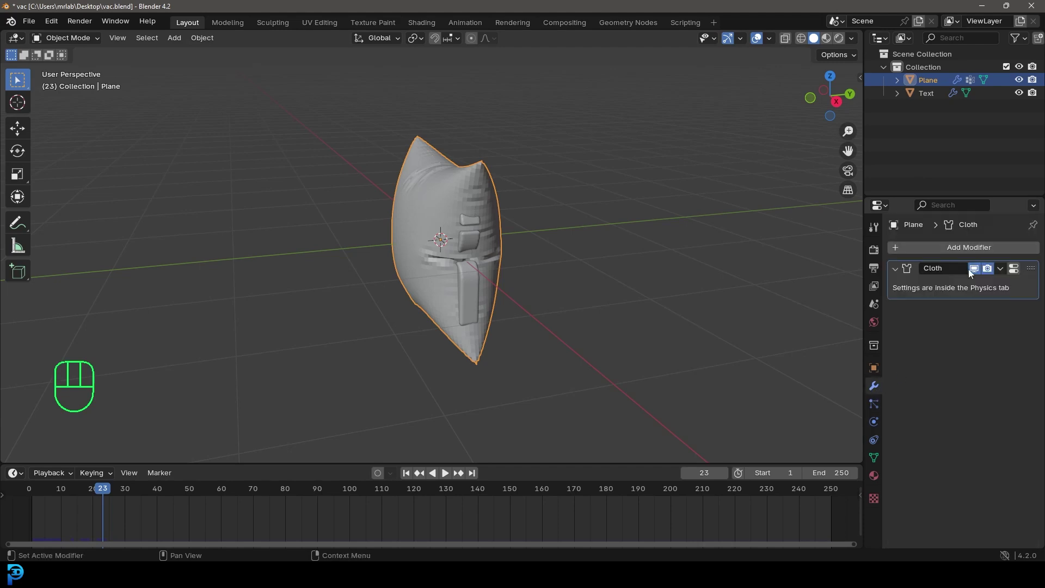
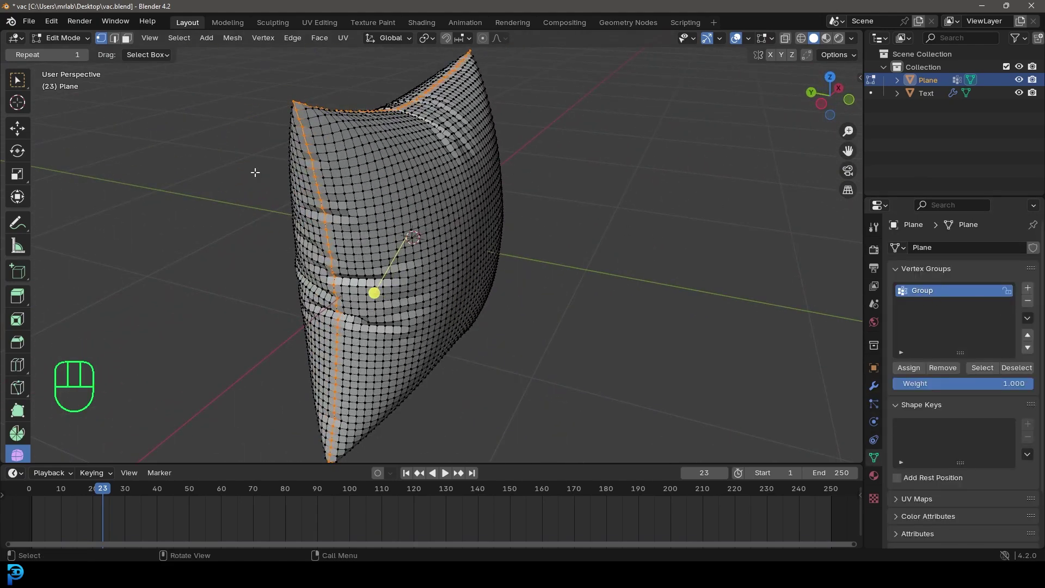
- Leave Edit Mode with the top edge loop assigned to Group and rewind the animation to frame 1
key("Tab")
left_click_drag(587, 255, 476, 244)
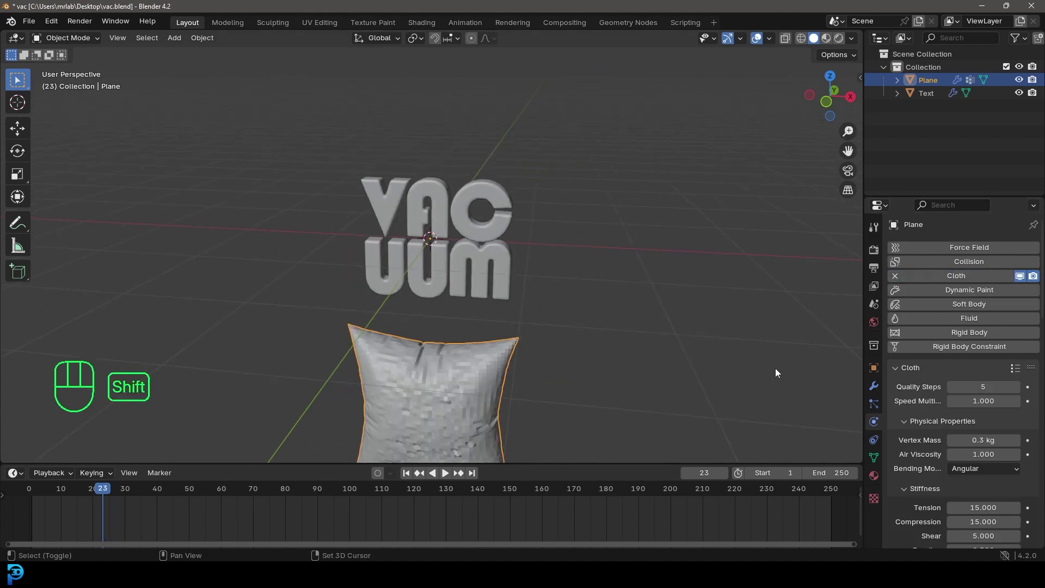
key("shift+Left")
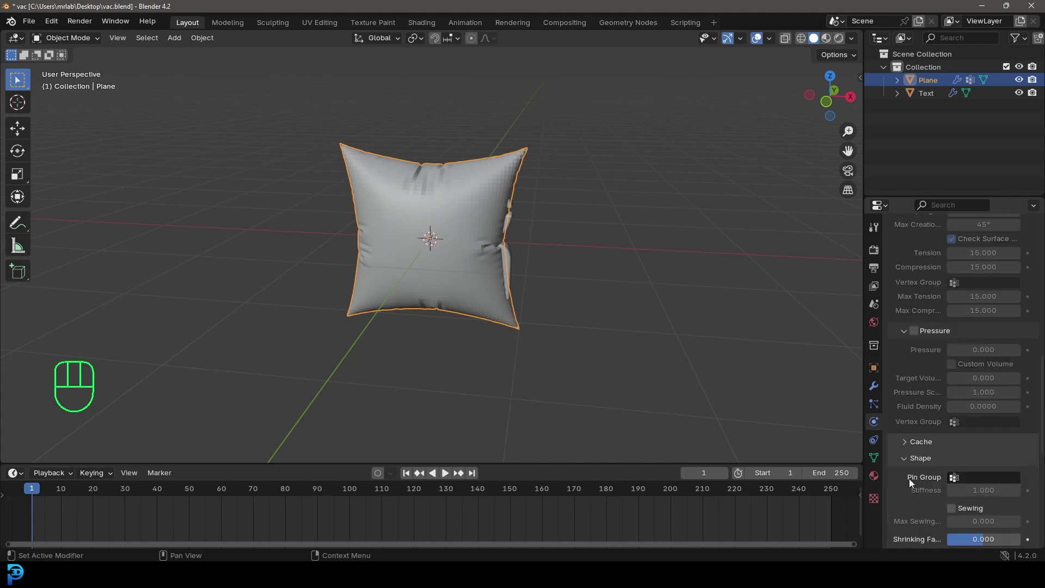
- Pin the cloth to vertex group Group and enable self collisions with friction 5.000 and distance 0.015 m
left_click_drag(965, 481, 935, 349)
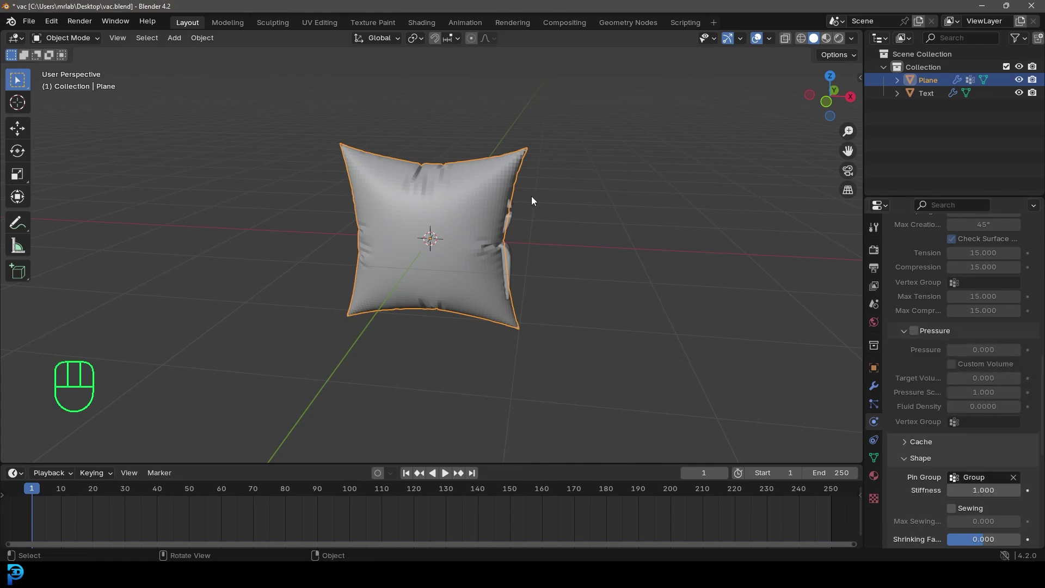
left_click_drag(550, 161, 493, 175)
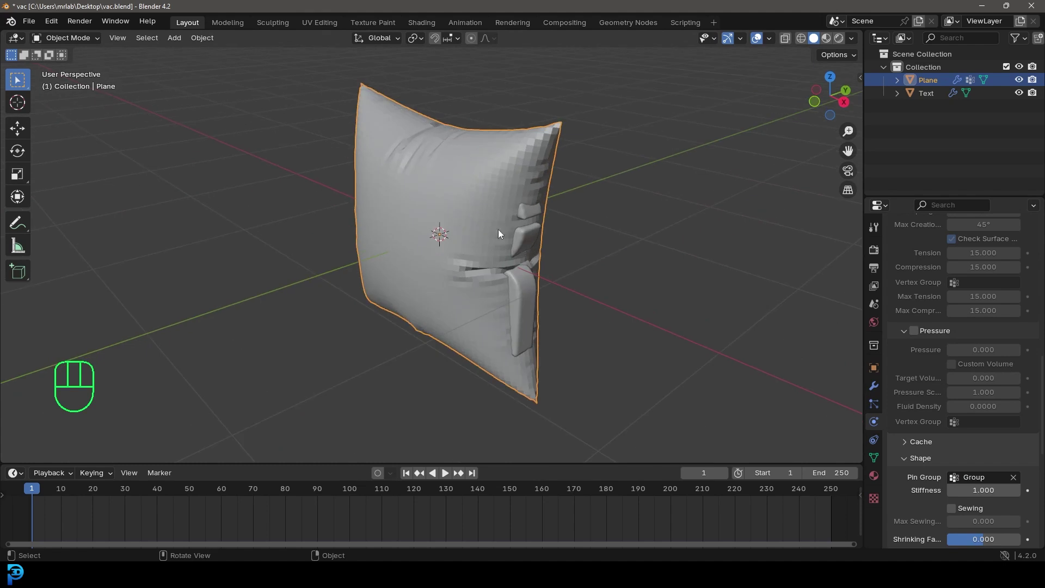
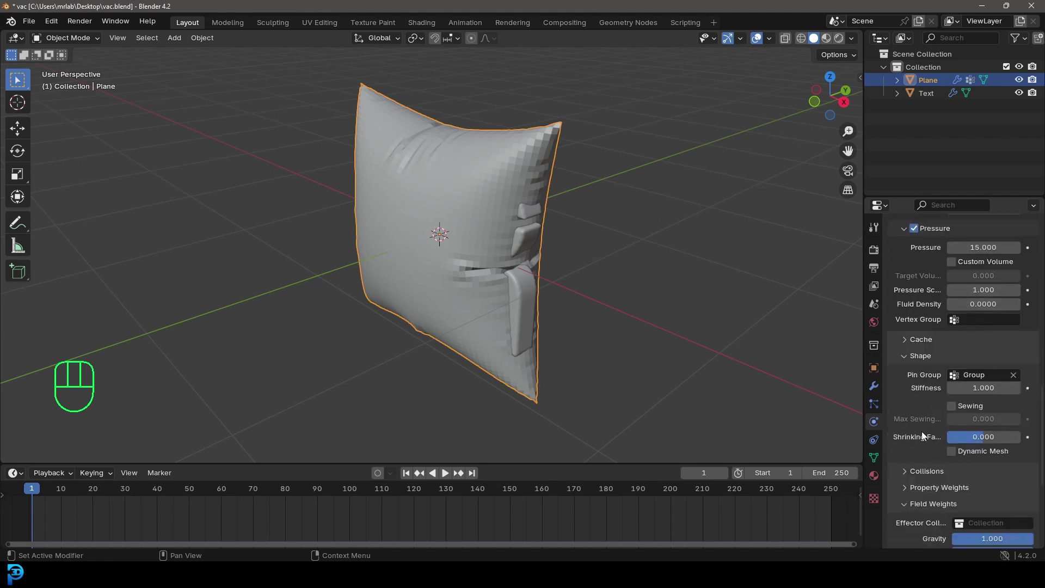
left_click(920, 448)
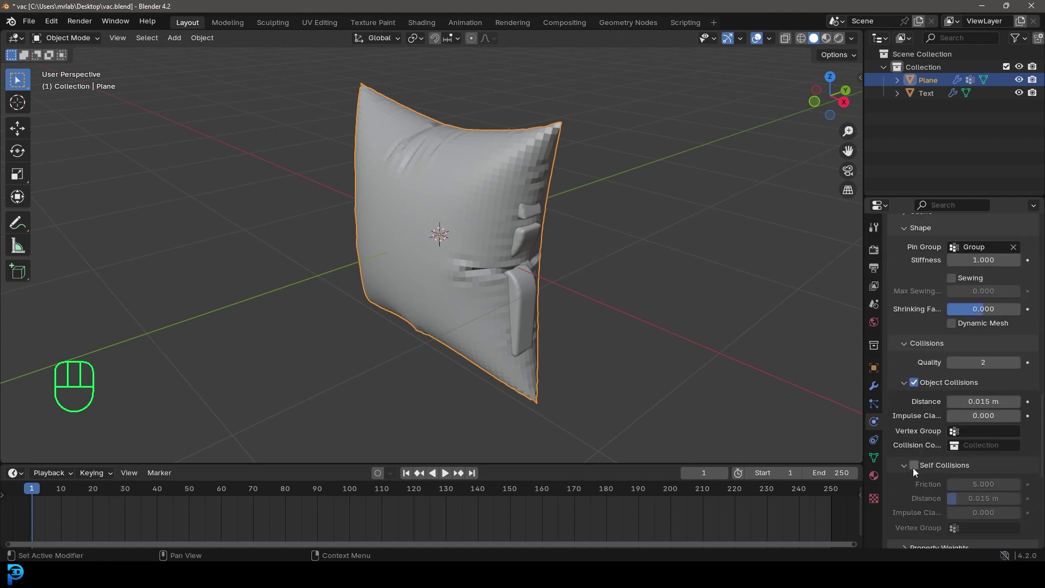
left_click(918, 417)
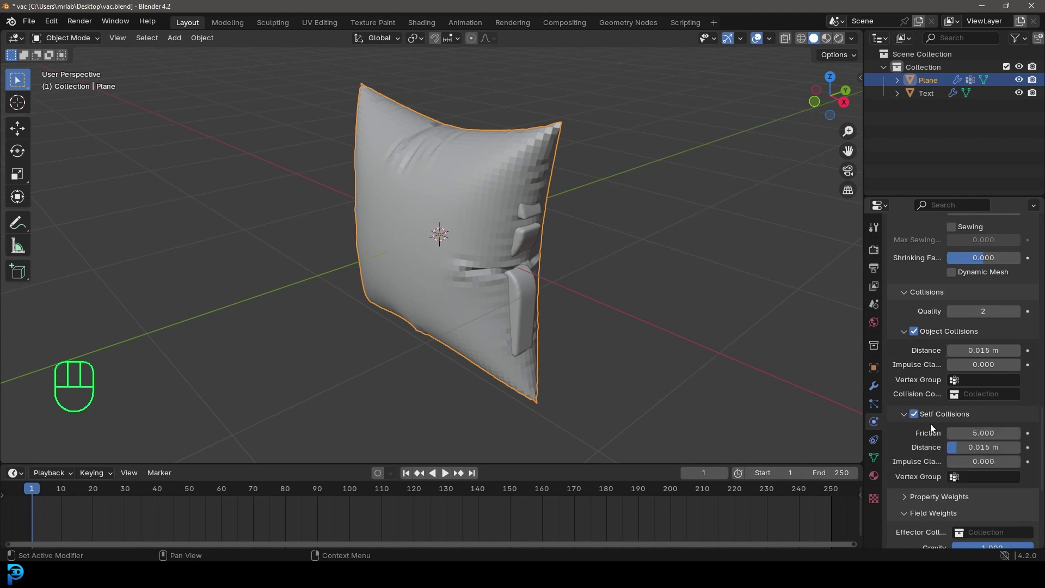
- Save the file and look over the pinned cloth pillow from the front
key("ctrl+s")
key("ctrl+s")
key("ctrl+s")
left_click_drag(537, 304, 592, 293)
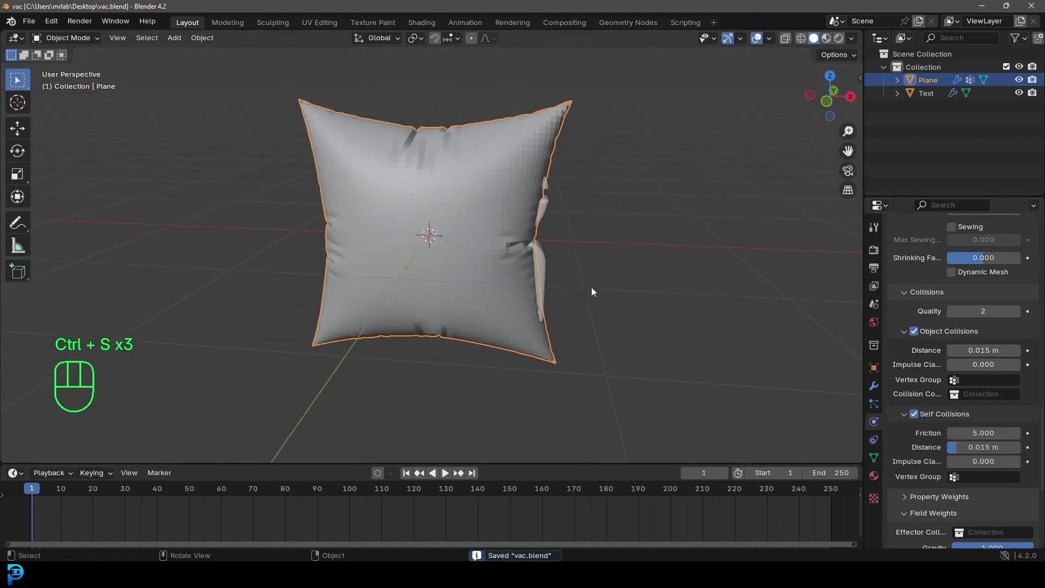
left_click_drag(628, 225, 611, 223)
- In front wireframe view, scale every vertex of the cloth mesh up about 1.21 times to cover the text
key("KP_1")
key("z")
left_click_drag(526, 263, 214, 447)
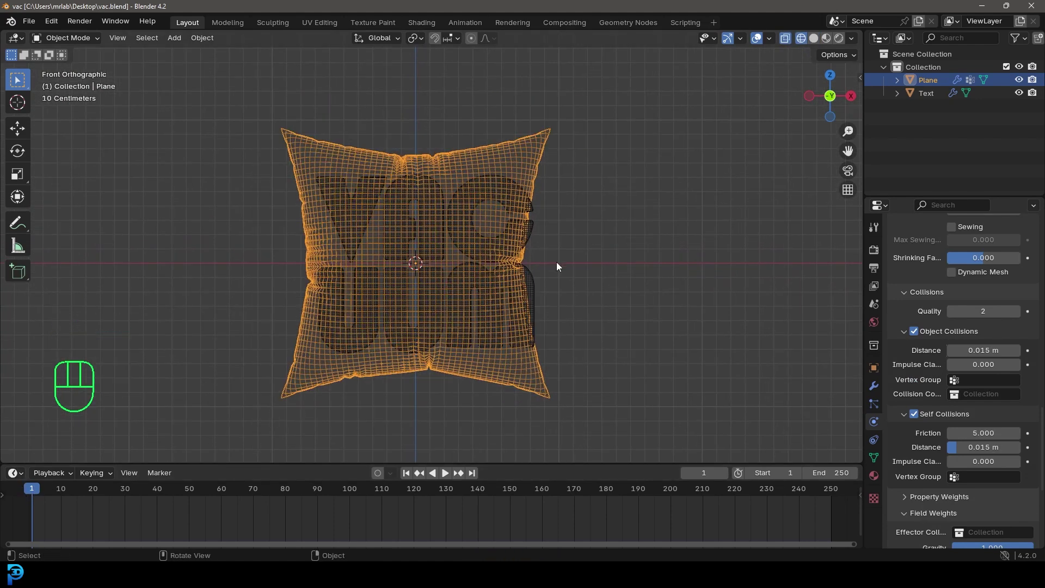
key("Tab")
key("a")
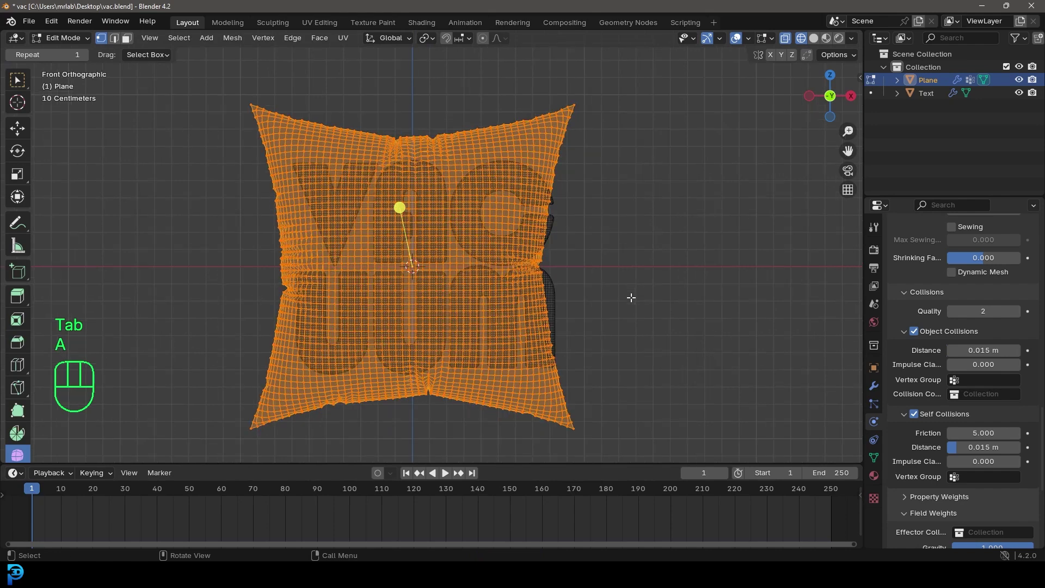
key("s")
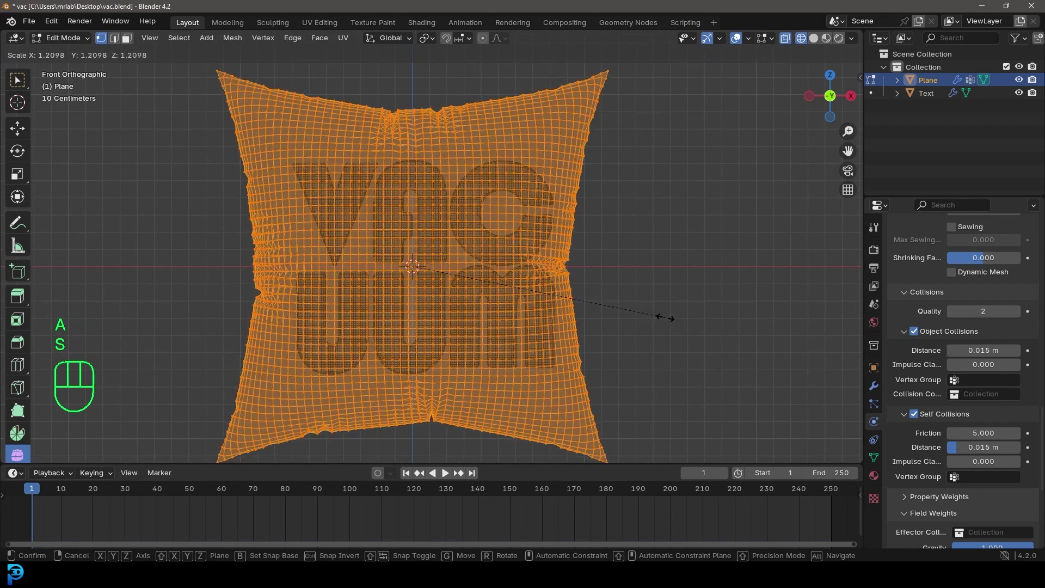
key("z")
key("z")
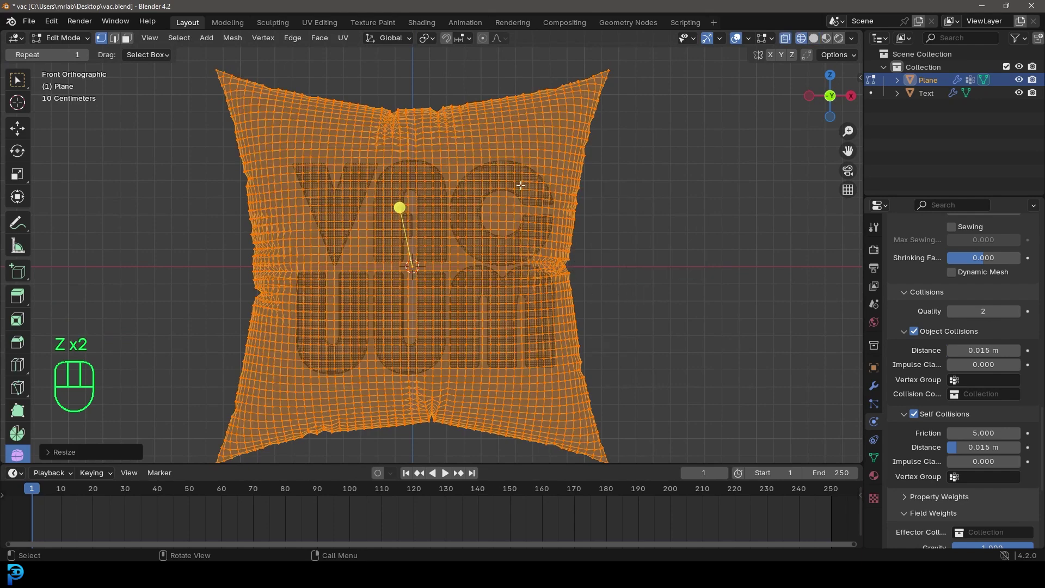
key("Tab")
- Reselect the pillow, nudge it along Z, and save the file
left_click(523, 178)
key("g")
key("z")
left_click_drag(620, 224, 552, 248)
key("alt+a")
key("ctrl+s")
key("ctrl+s")
middle_click(487, 239)
key("z")
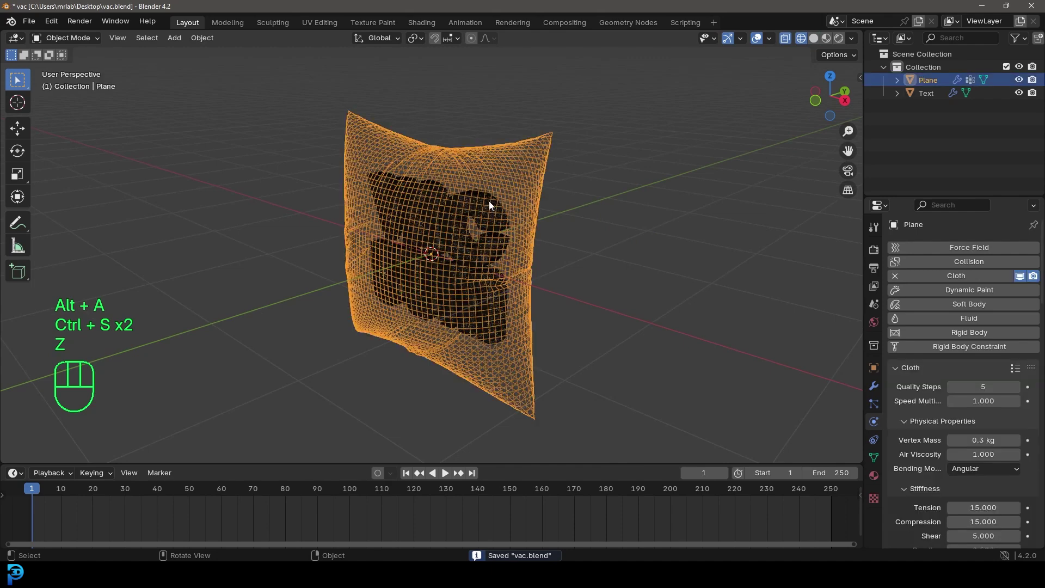
- Give the VACUUM text object Collision physics and save the file
left_click(485, 207)
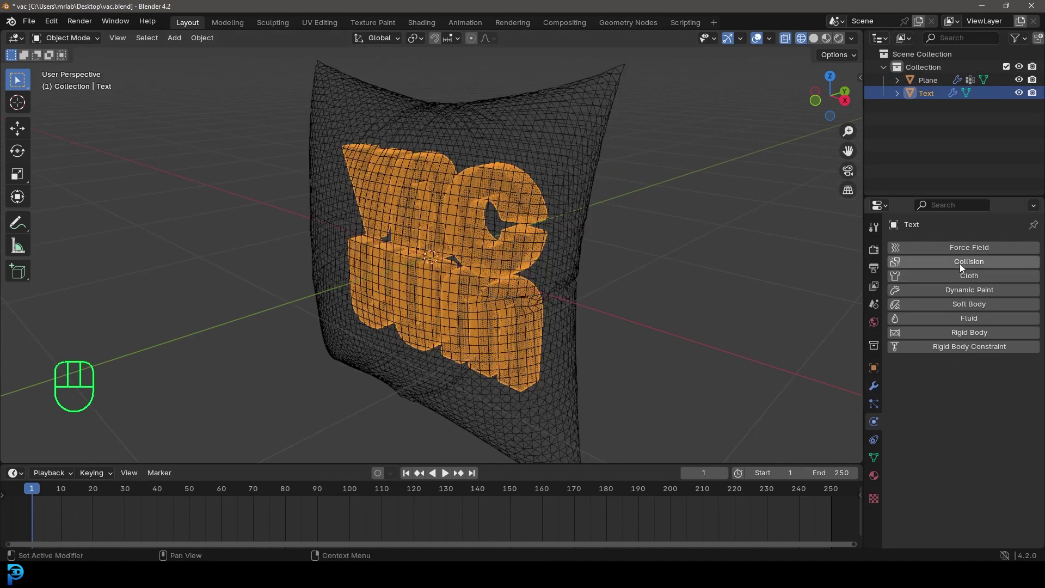
left_click(967, 267)
key("z")
left_click_drag(480, 252, 515, 239)
key("ctrl+s")
key("ctrl+s")
- Play the cloth simulation briefly against the text, stopping around frame 15
left_click_drag(532, 235, 510, 237)
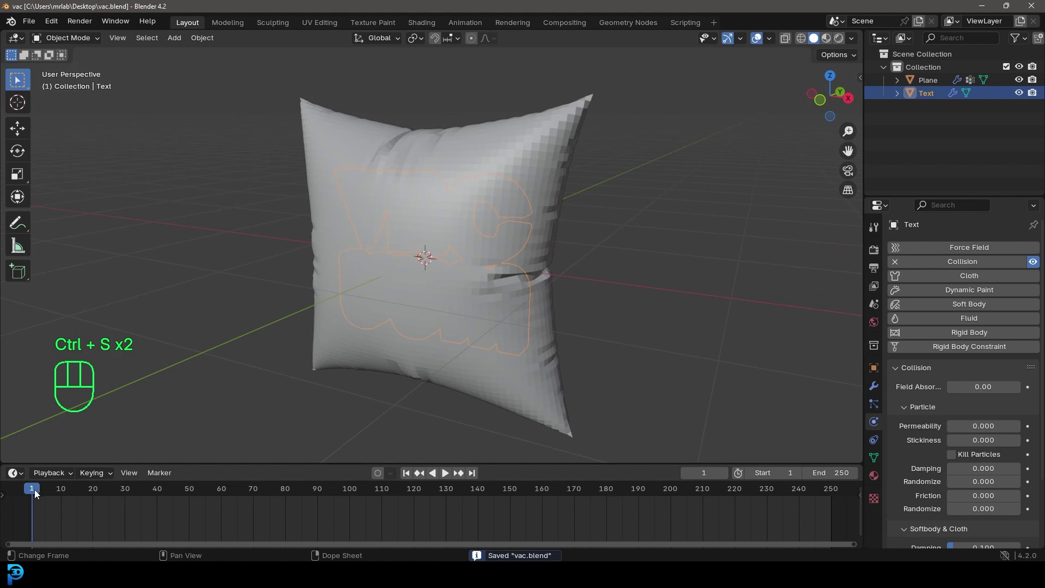
left_click(37, 495)
middle_click(608, 239)
key("space")
key("space")
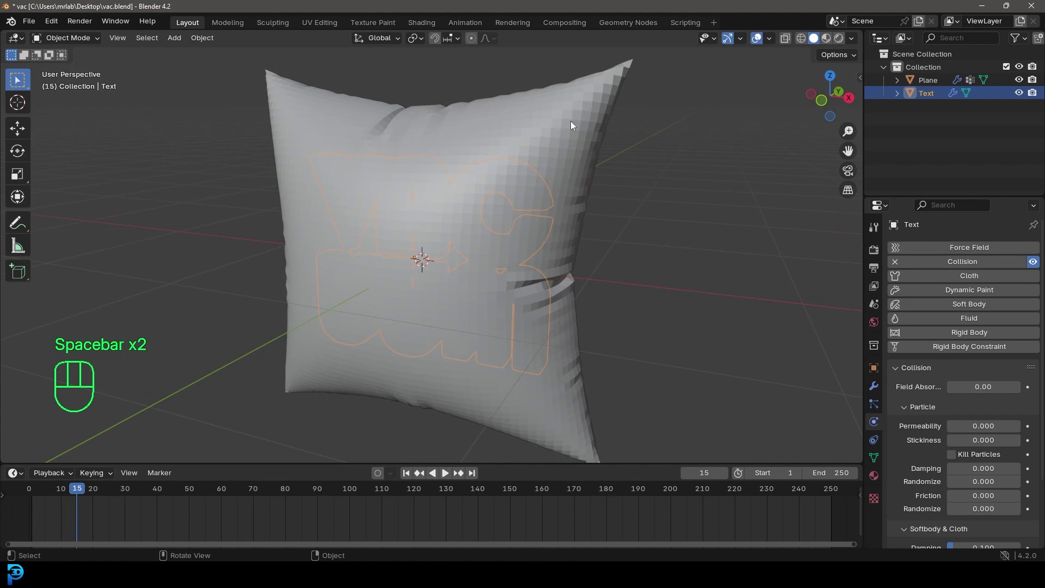
- Set the cloth pressure to -15 and play the simulation so the cloth shrinks onto the text
left_click_drag(568, 119, 678, 206)
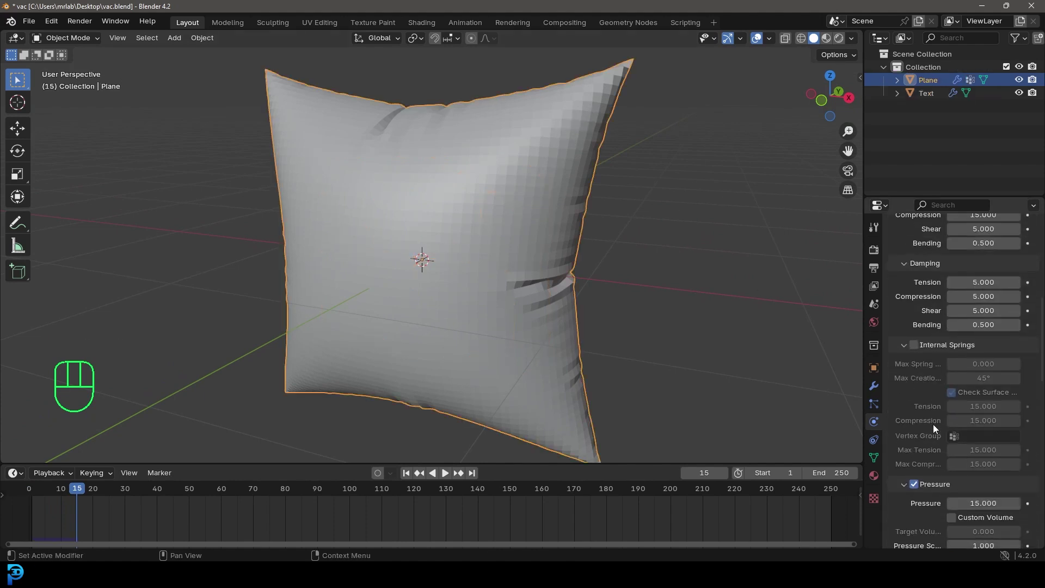
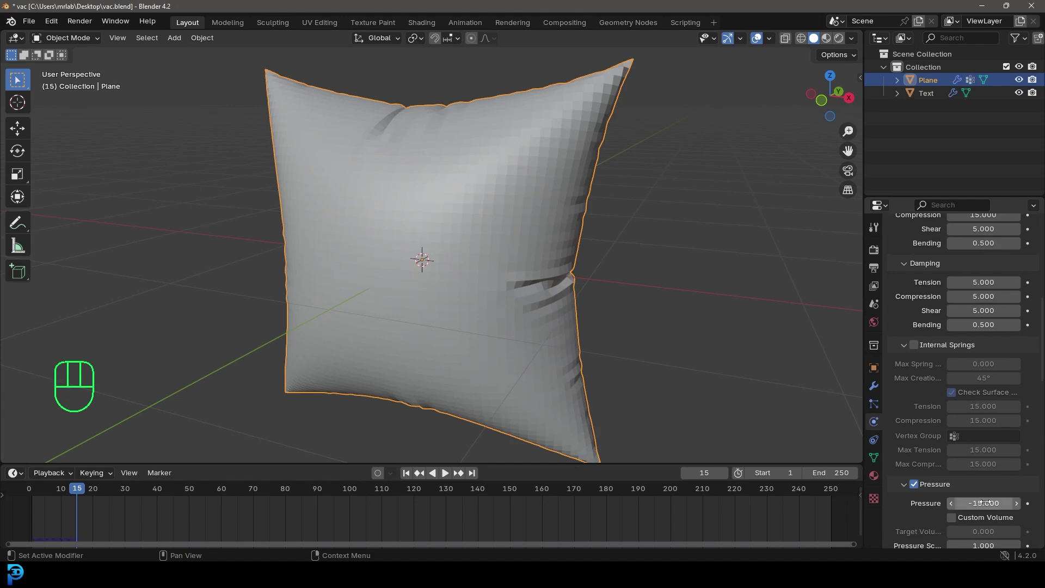
key("ctrl+s")
left_click_drag(83, 493, 28, 502)
key("space")
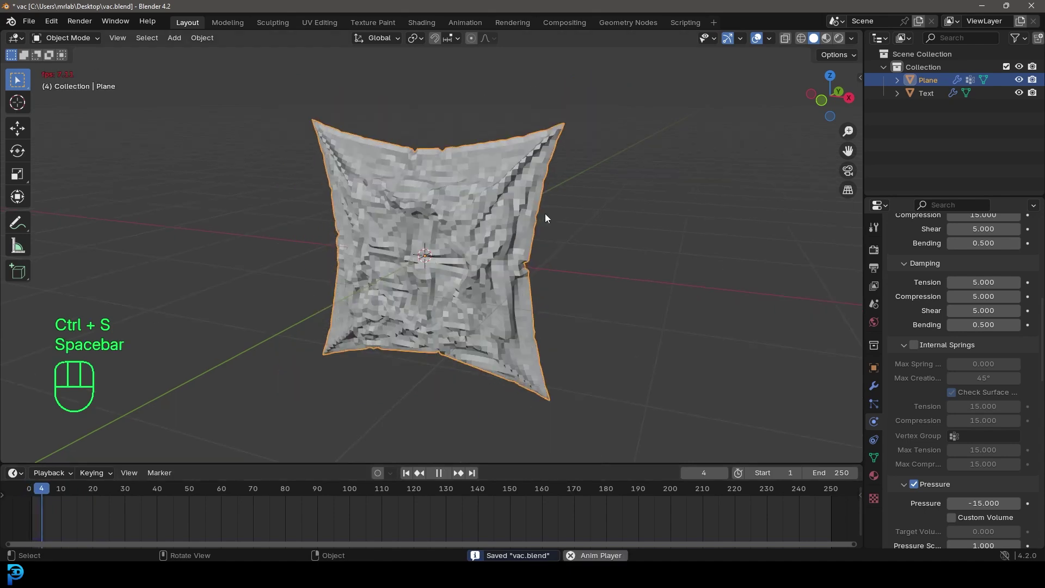
key("space")
left_click_drag(567, 258, 484, 293)
key("space")
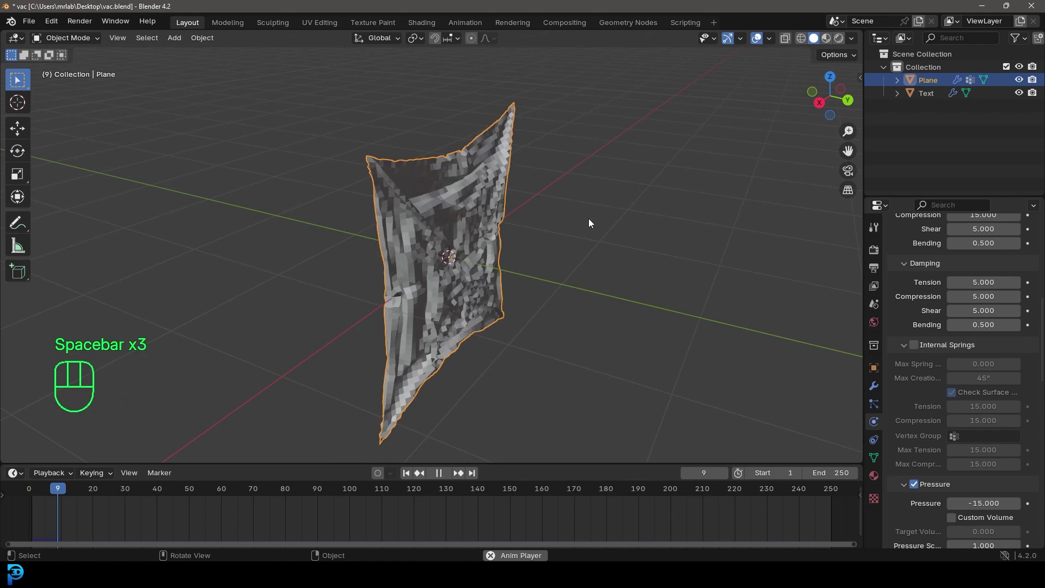
key("space")
left_click_drag(567, 239, 485, 223)
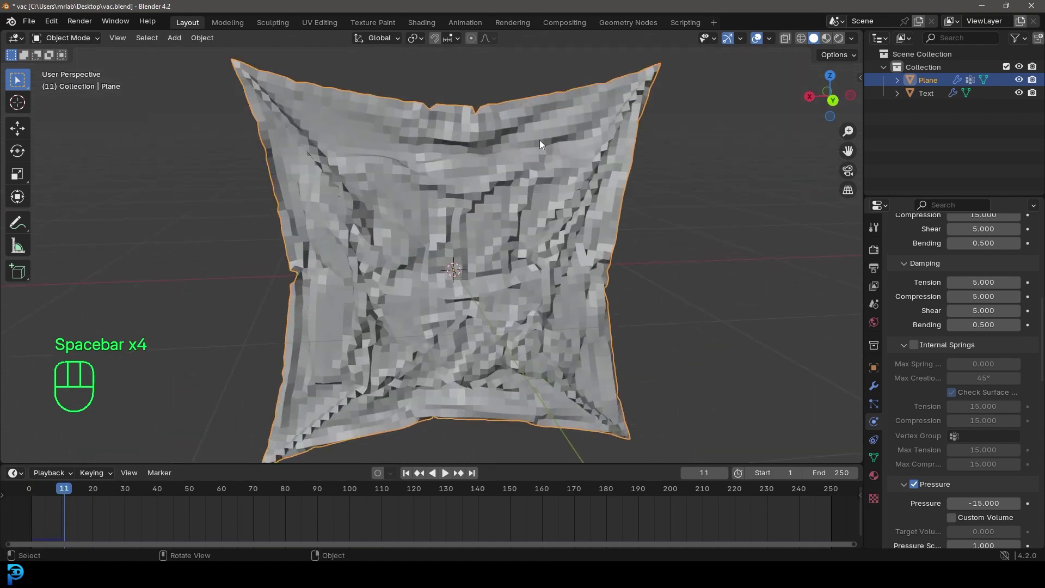
left_click_drag(544, 143, 449, 146)
left_click_drag(401, 262, 647, 249)
left_click_drag(479, 246, 521, 254)
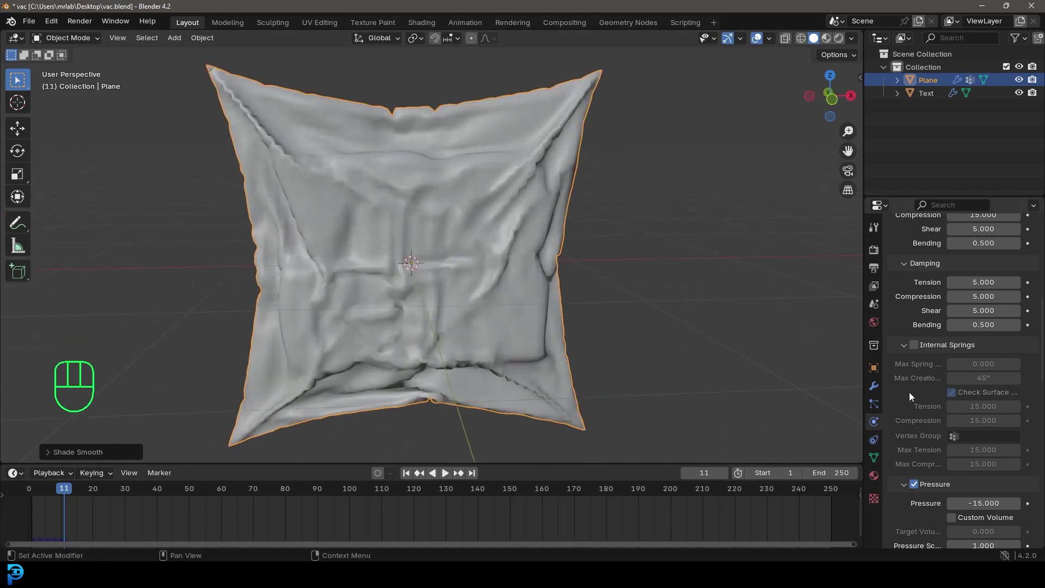
- Add a Subdivision Surface modifier below Cloth to smooth the wrapped cloth
left_click(878, 391)
left_click_drag(967, 252, 846, 270)
left_click_drag(581, 284, 323, 279)
left_click_drag(563, 286, 808, 292)
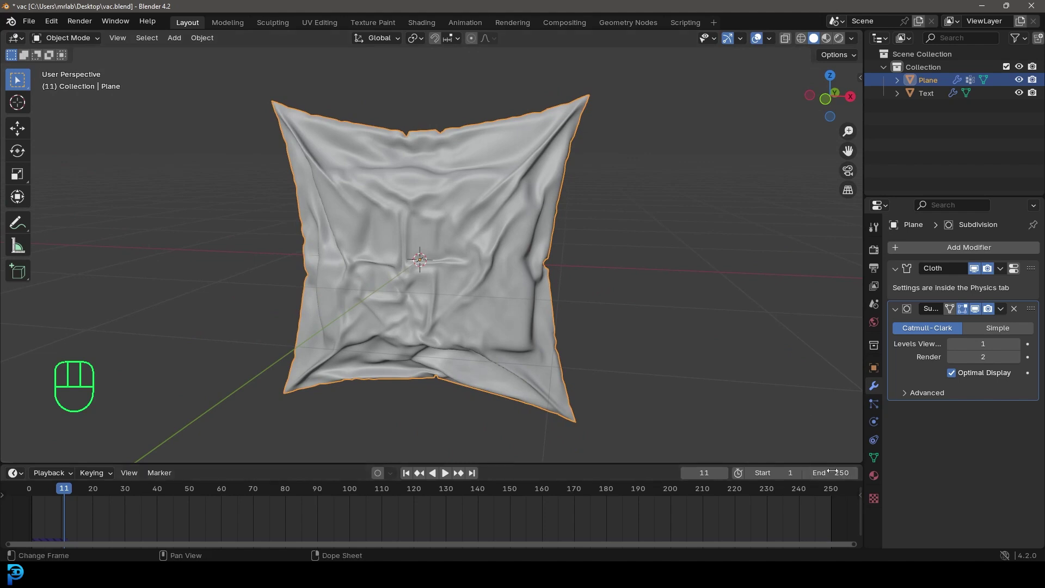
- Set the cloth cache end to frame 25, bake the simulation and play back the wrapped result
left_click(879, 426)
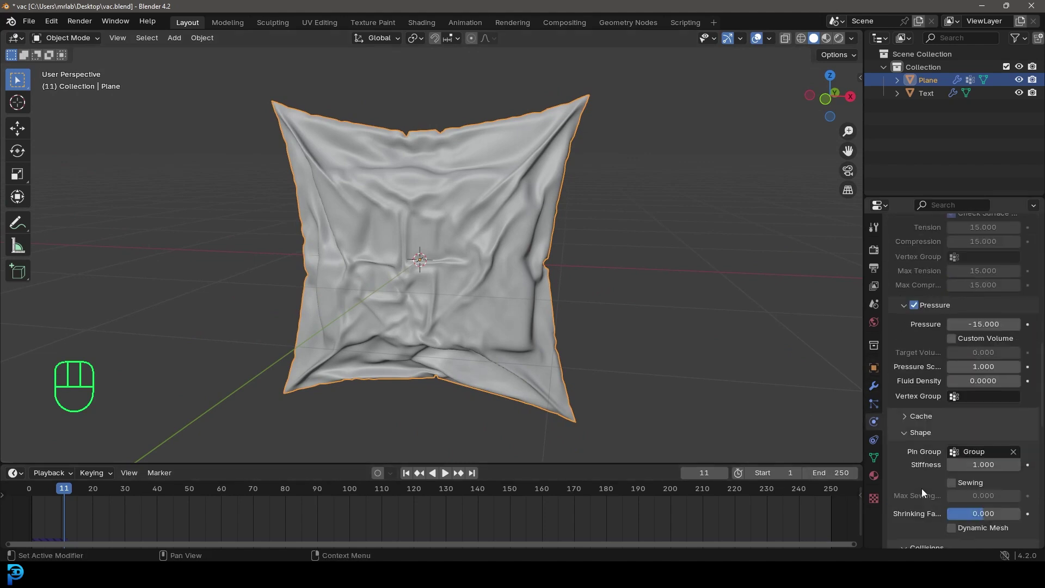
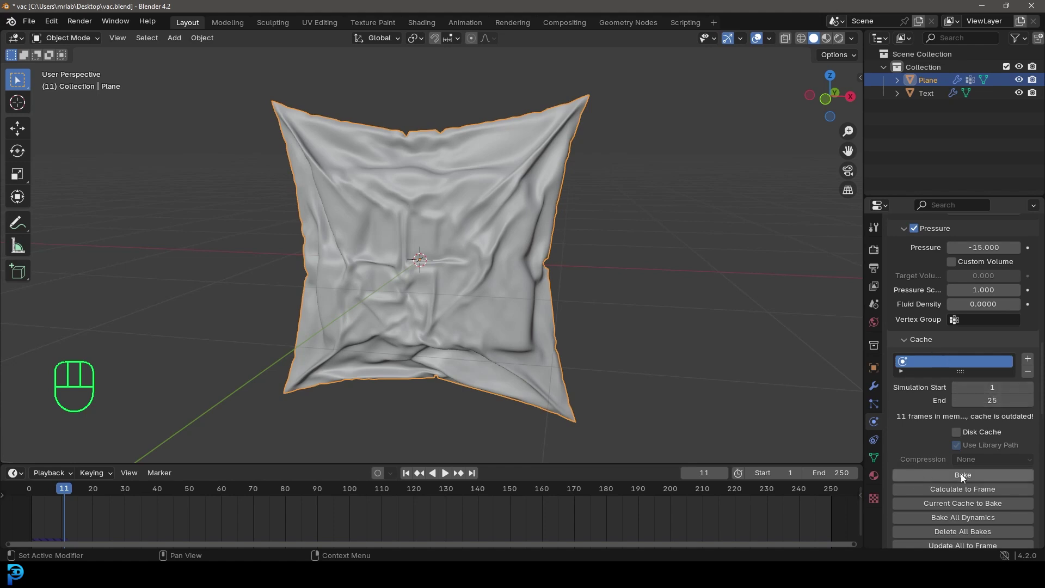
left_click_drag(968, 480, 434, 231)
key("shift+Left")
key("space")
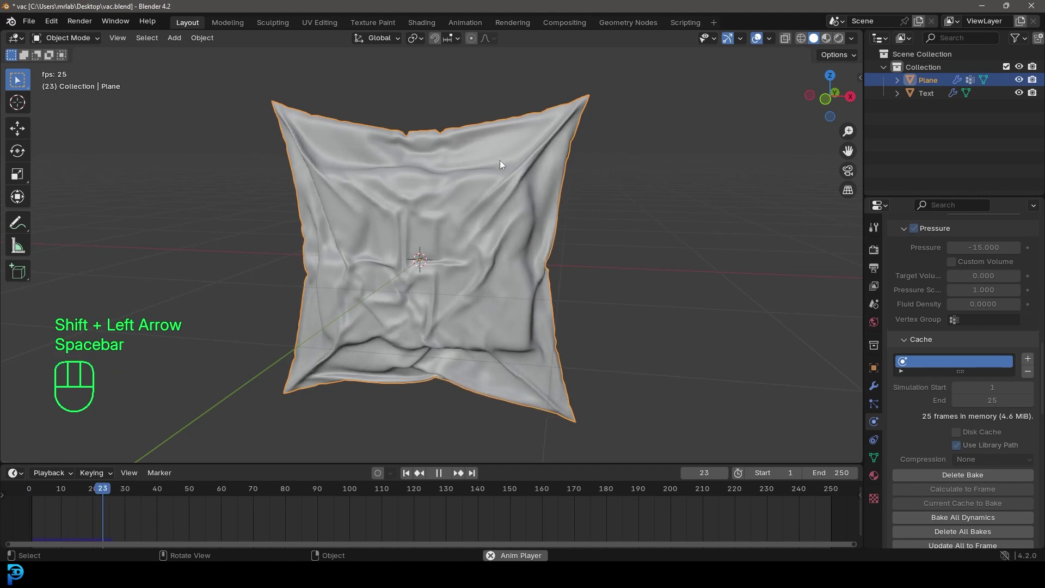
key("space")
left_click_drag(158, 494, 83, 511)
left_click_drag(517, 221, 339, 216)
left_click_drag(537, 250, 473, 249)
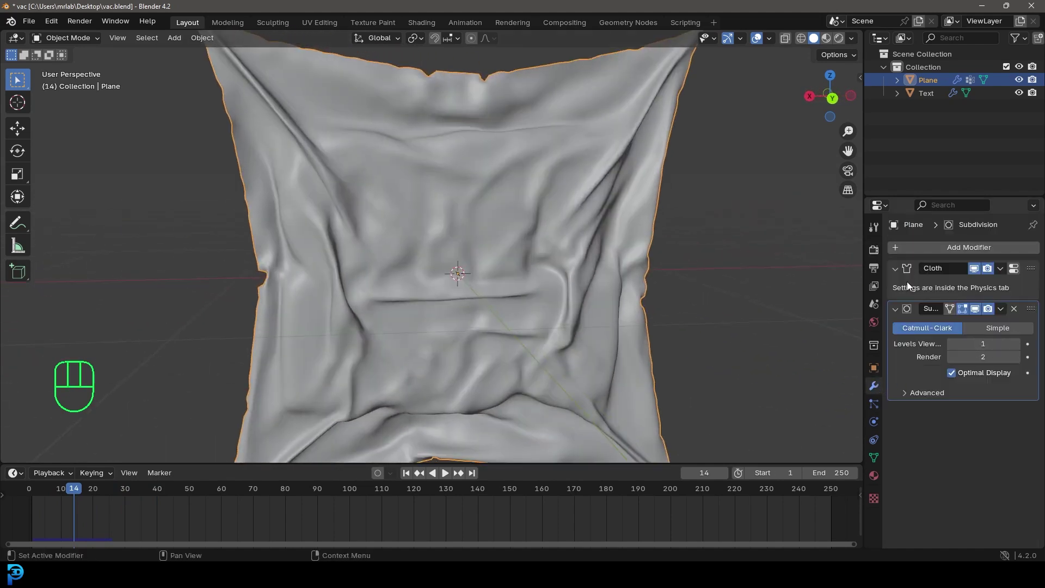
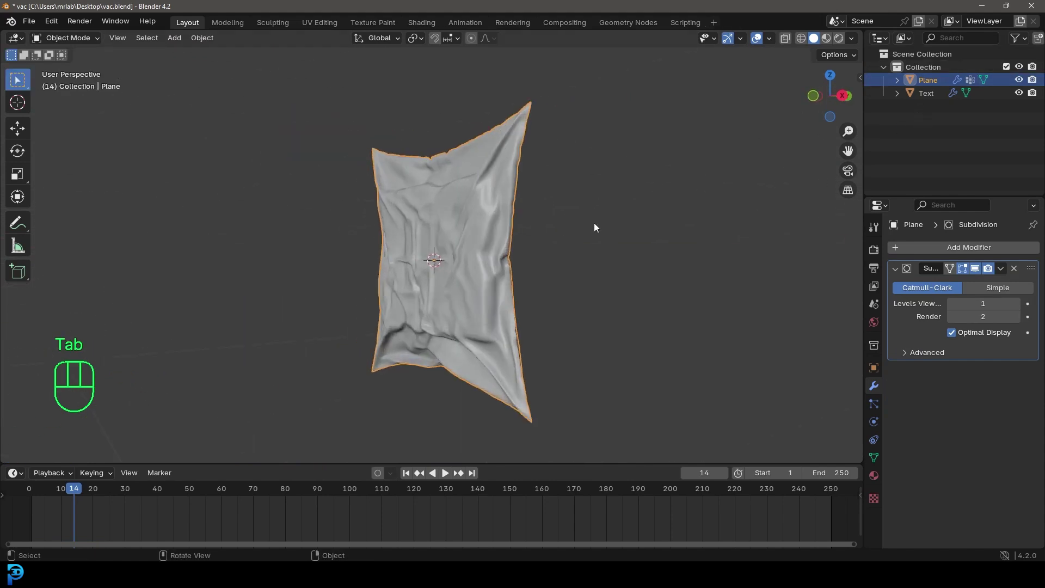
- Add a plane, stretch it about 1.82 along X and move it along Y behind the wrapped cloth as a backdrop
key("KP_1")
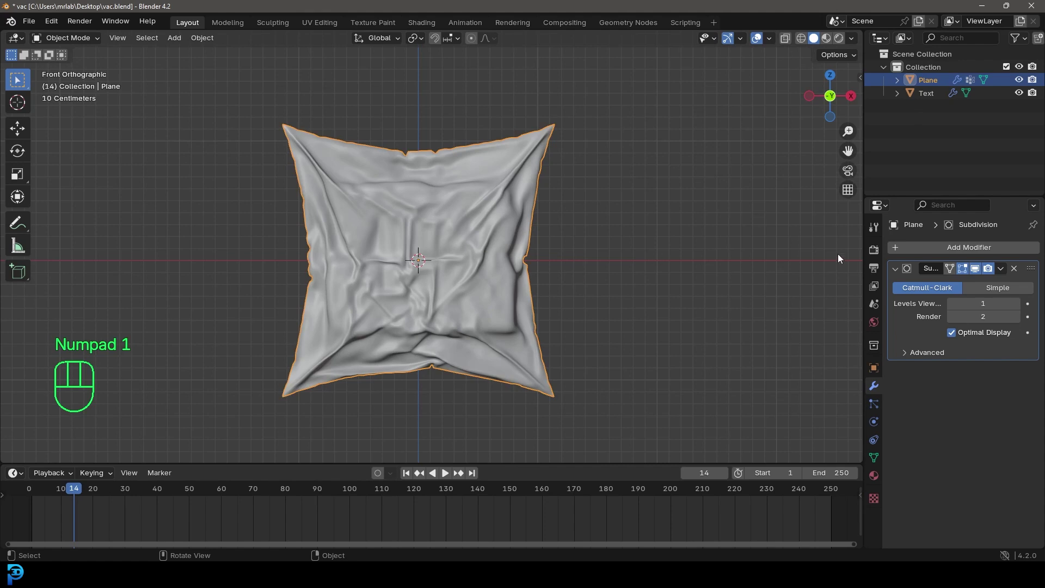
key("shift+a")
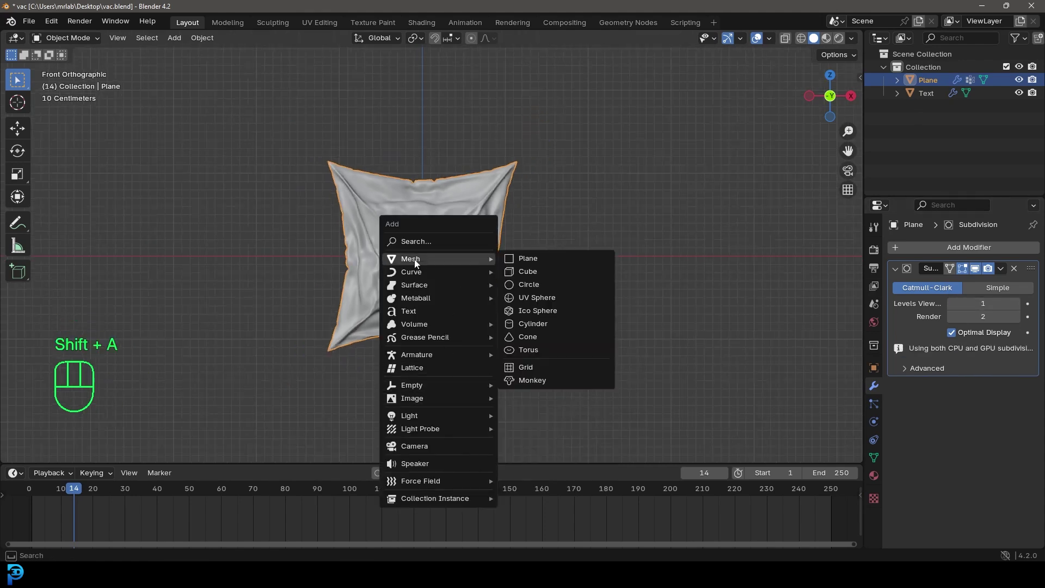
key("r")
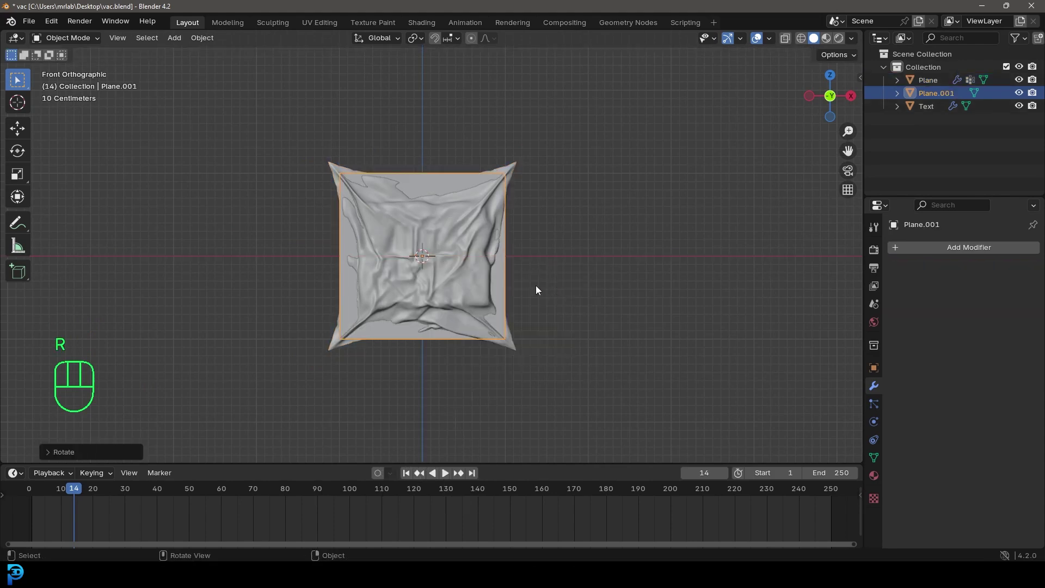
key("s")
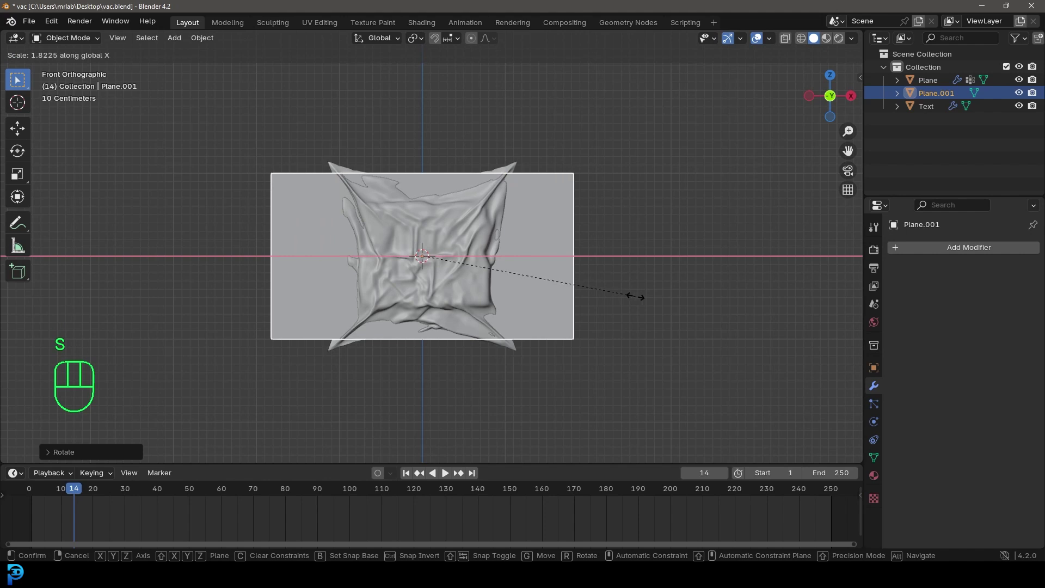
left_click_drag(616, 269, 507, 309)
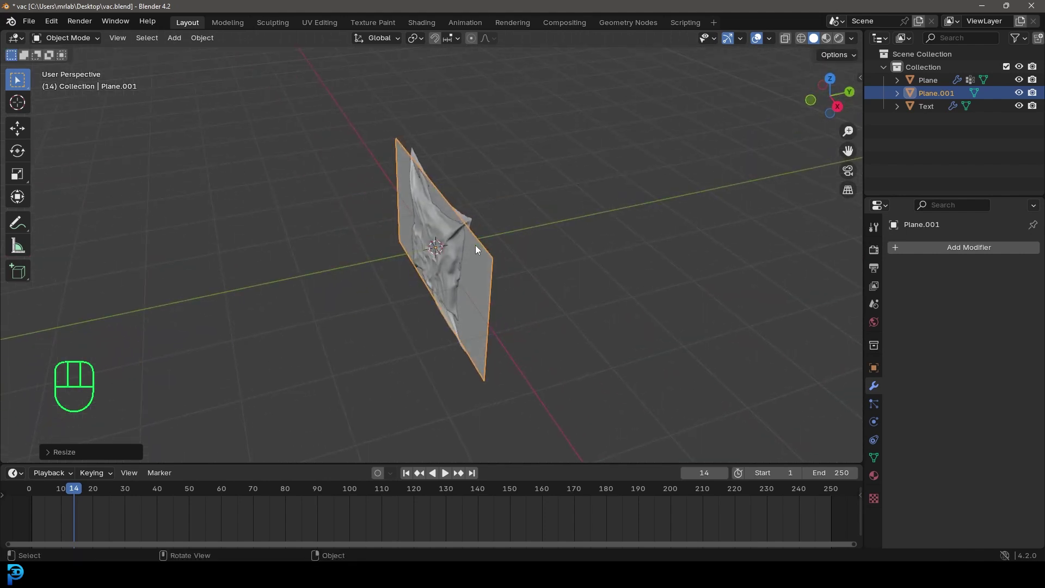
key("g")
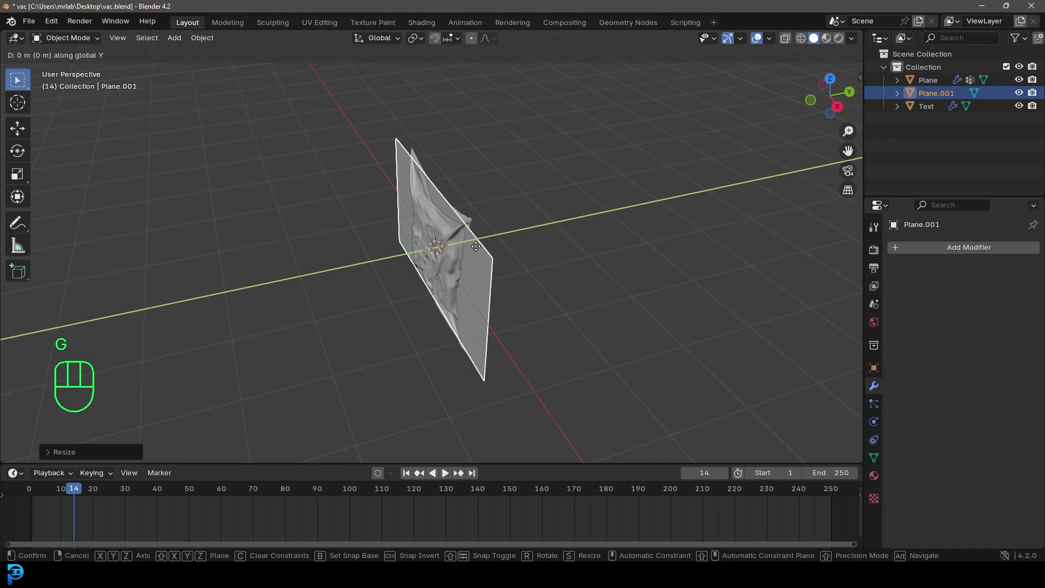
key("KP_1")
key("shift+a")
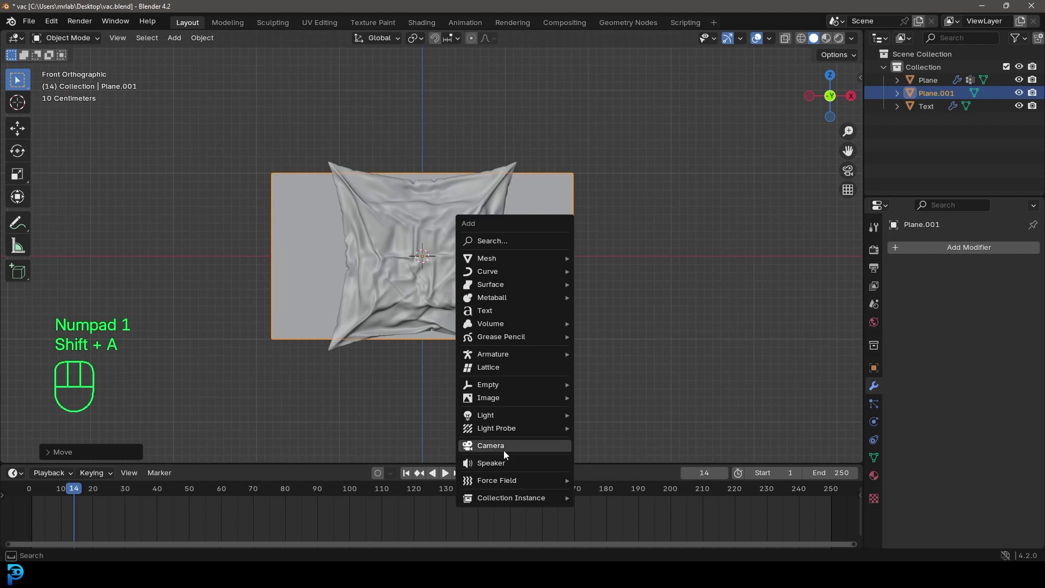
- Pull the camera back from the cloth and look through it at the scene
left_click_drag(603, 302, 505, 328)
key("g")
key("KP_0")
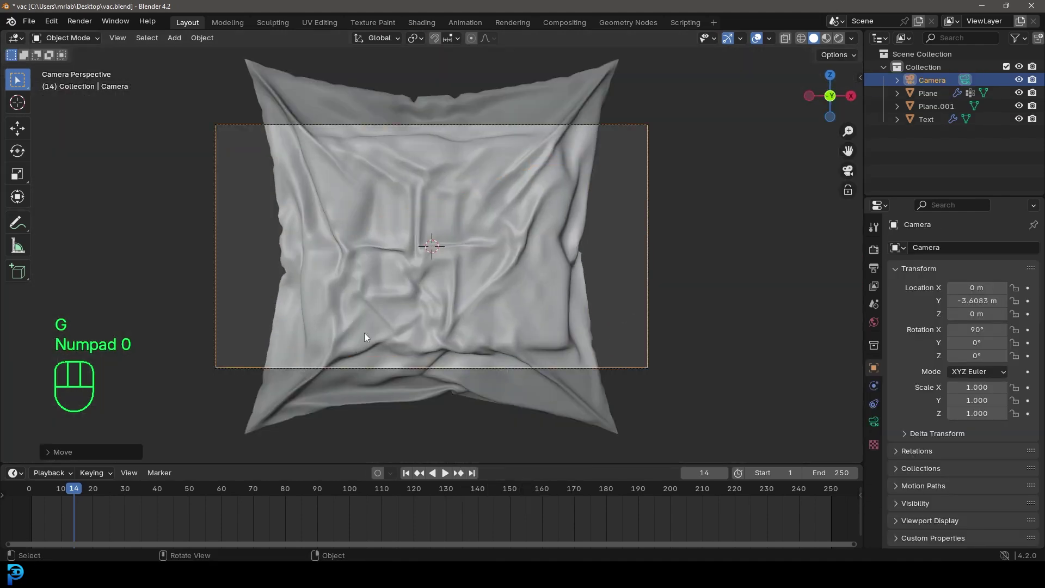
key("g")
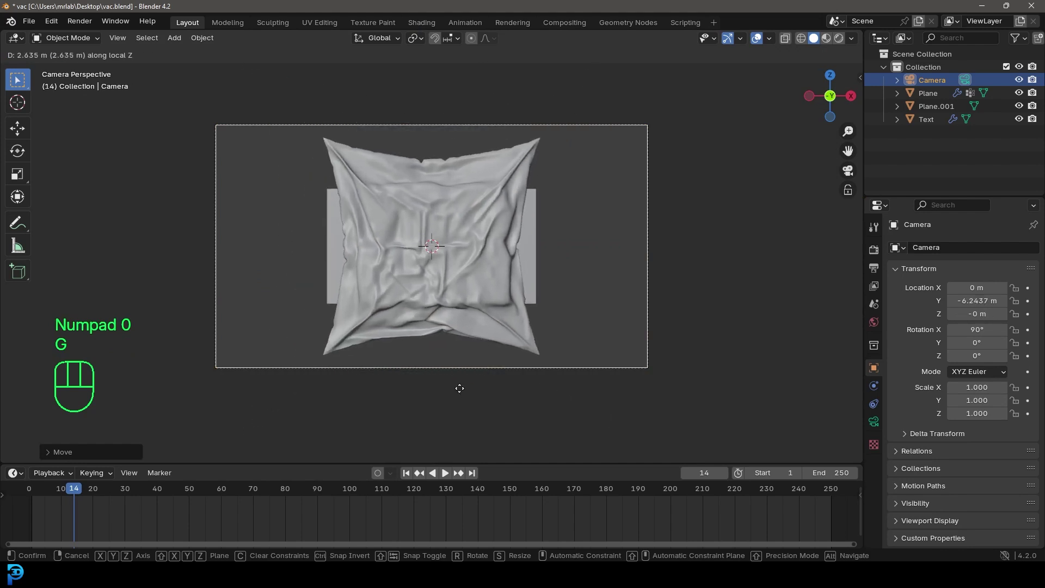
key("g")
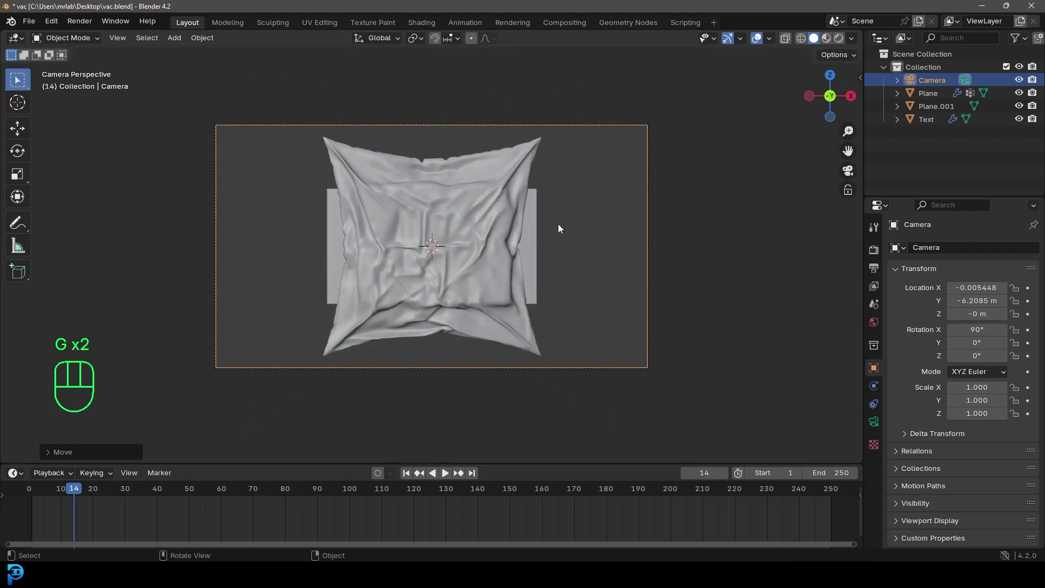
- Scale the backdrop plane up to fill the camera view, switch to Cycles and save vac.blend
left_click(540, 231)
middle_click(504, 257)
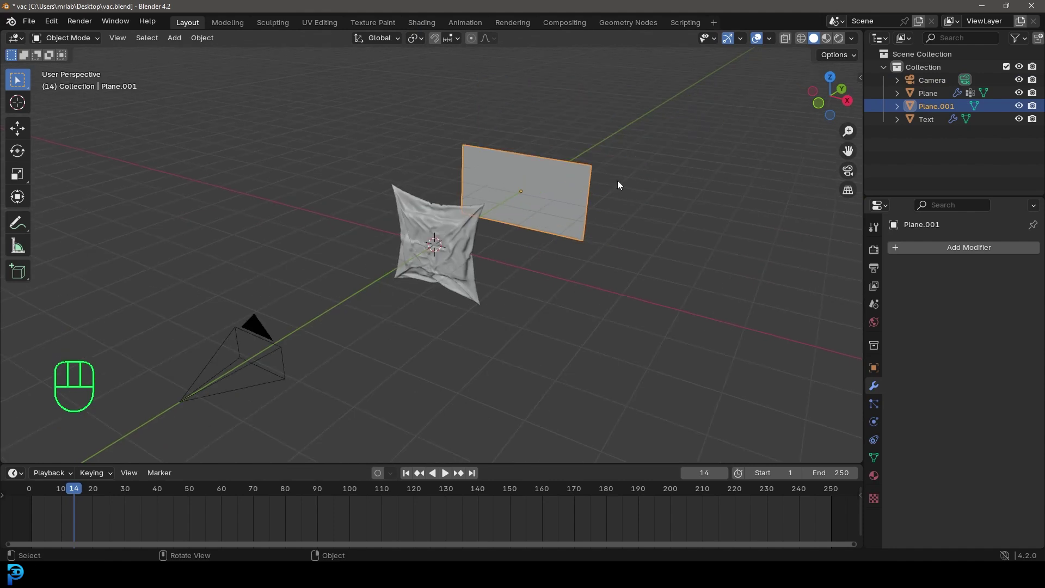
key("KP_0")
key("s")
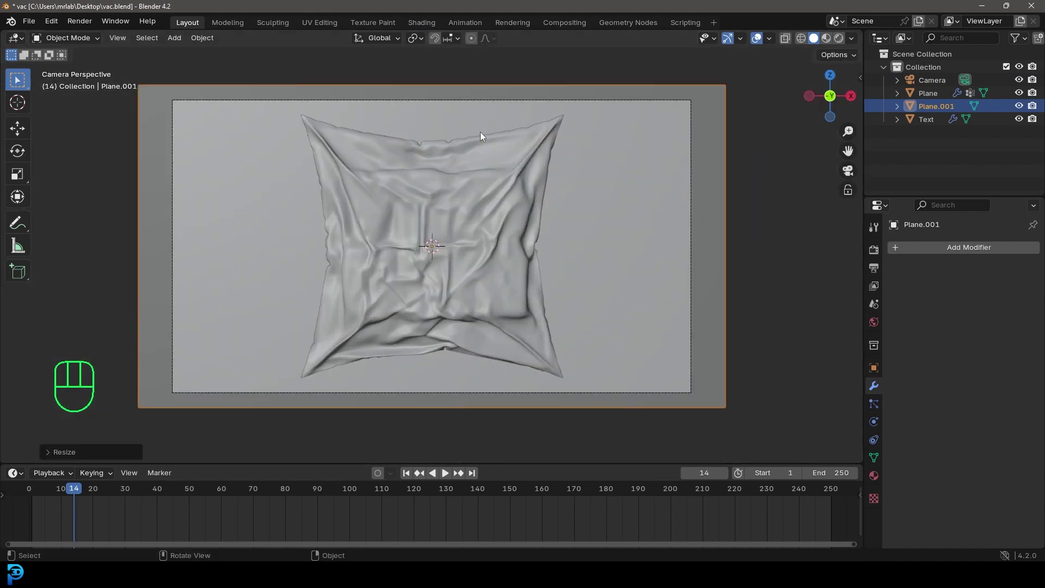
left_click_drag(989, 254, 983, 294)
key("ctrl+s")
- Switch the render engine to Cycles on GPU Compute with 50 max samples and save the file
key("ctrl+s")
key("ctrl+s")
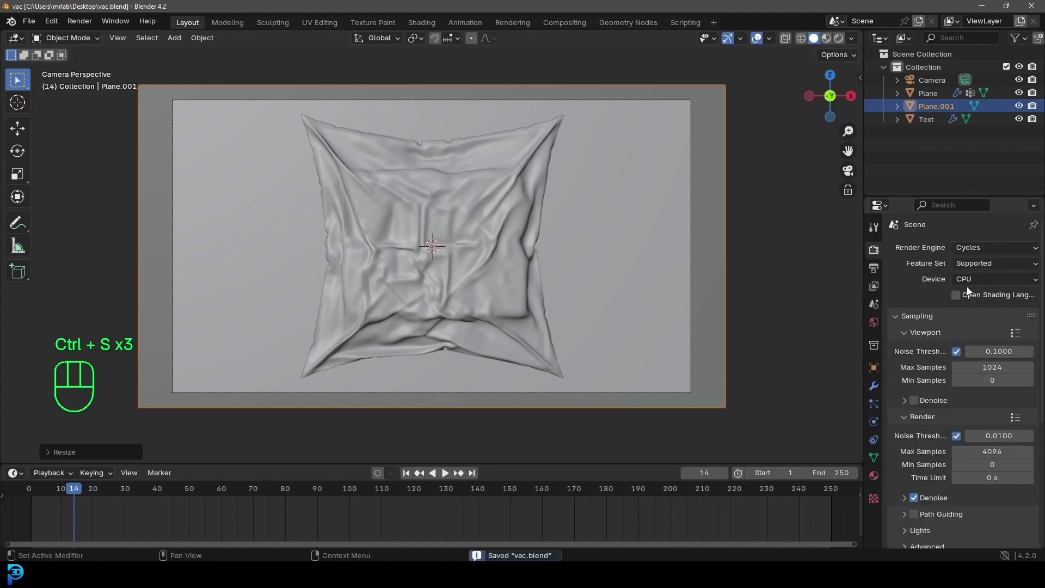
left_click_drag(967, 284, 986, 314)
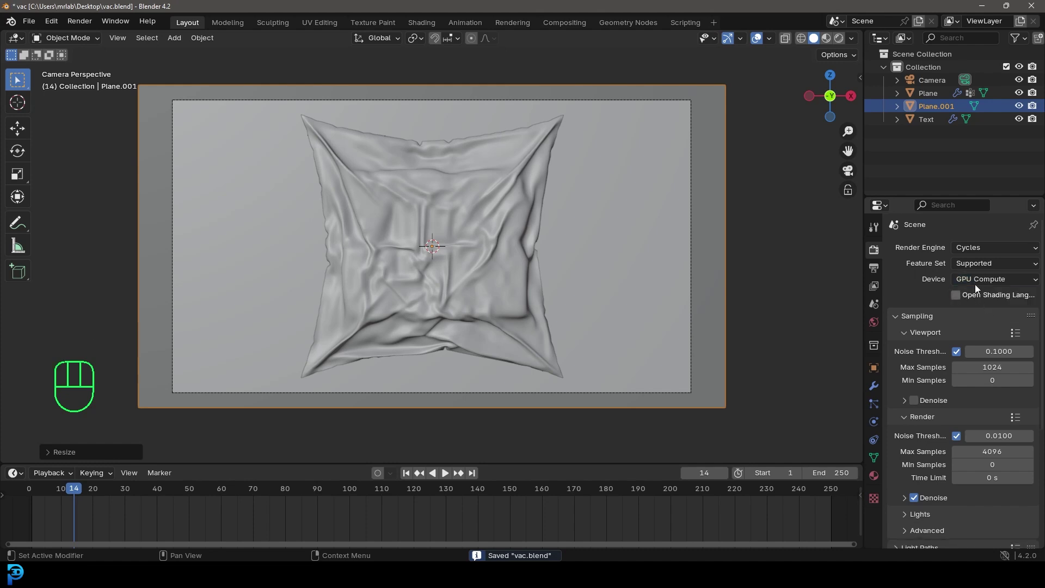
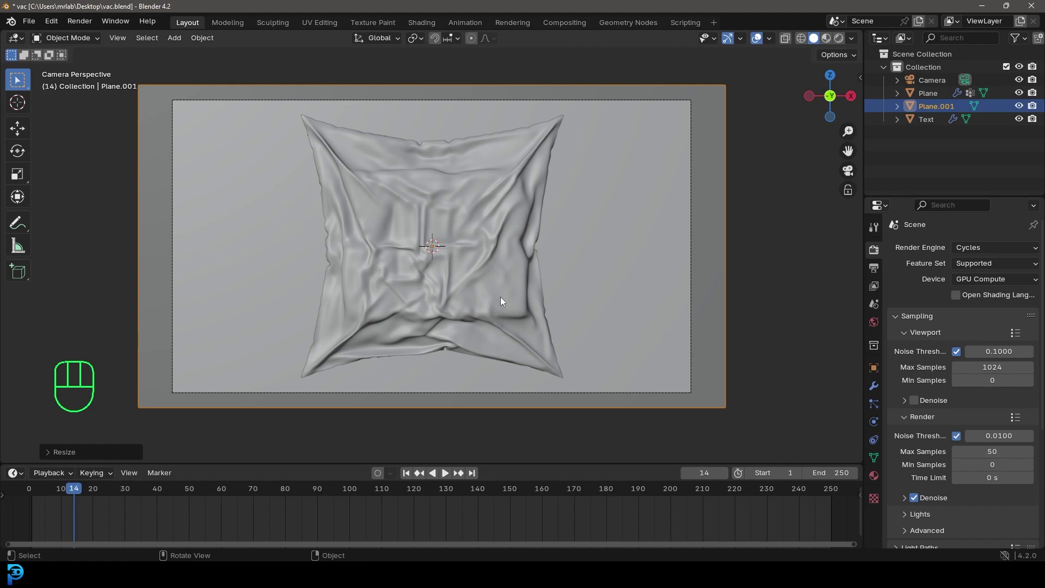
key("ctrl+s")
key("ctrl+s")
key("ctrl+b")
key("ctrl+s")
- Add an Area light to the scene
key("shift+a")
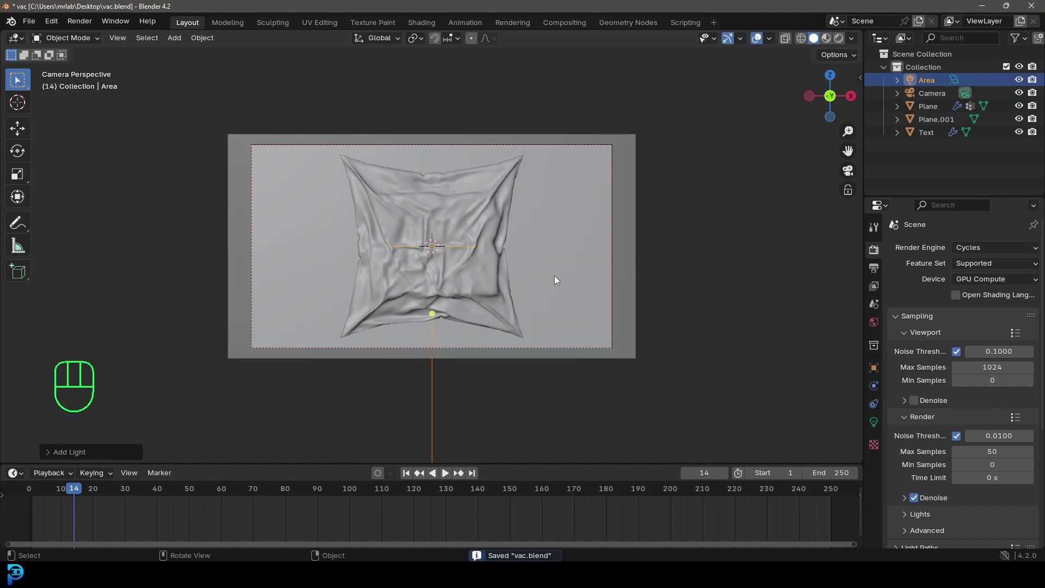
- Position the first area light from front view and duplicate it into a second, rotated and moved copy
key("KP_1")
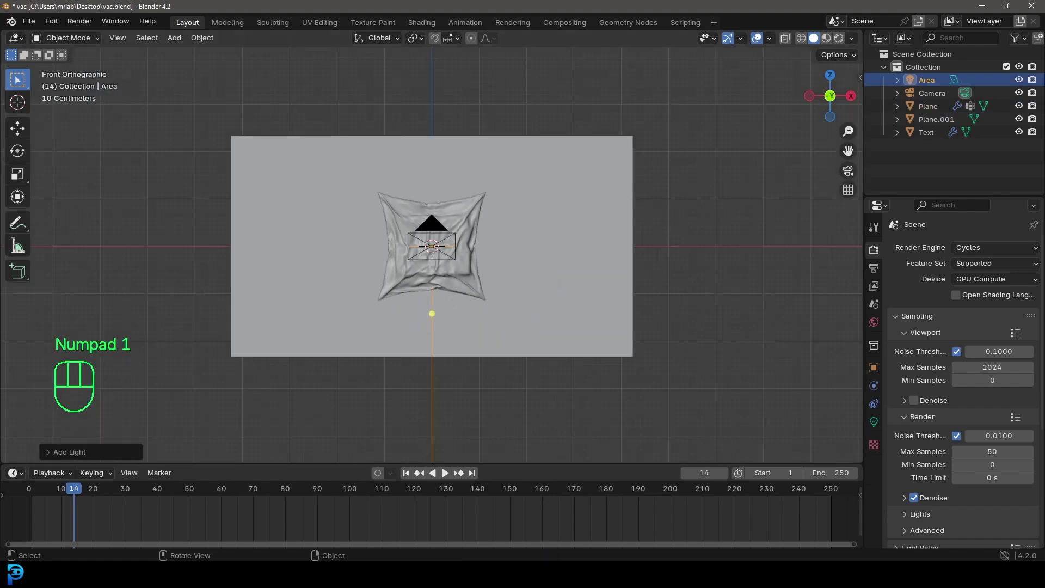
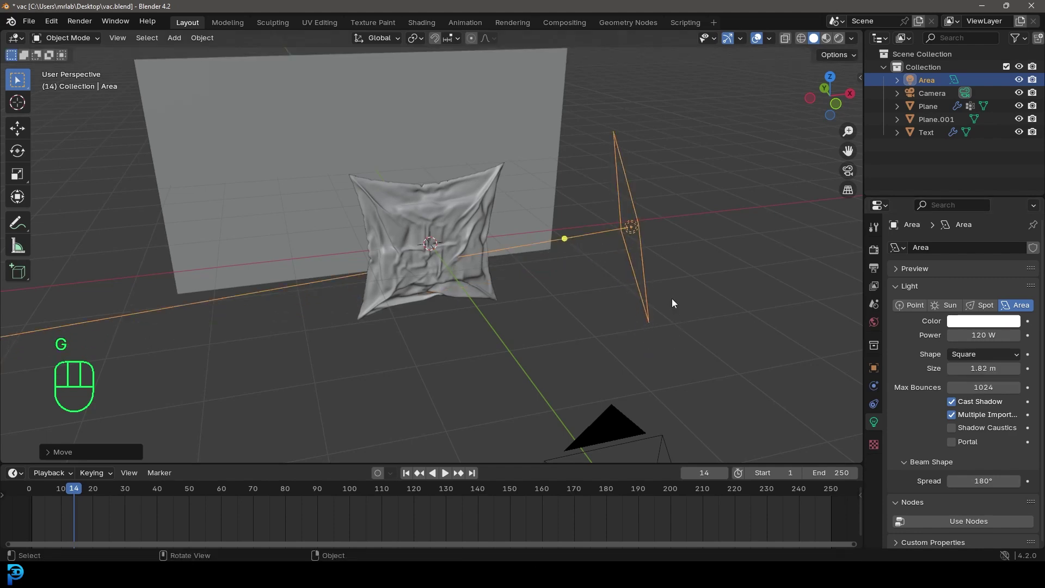
key("KP_7")
key("shift+d")
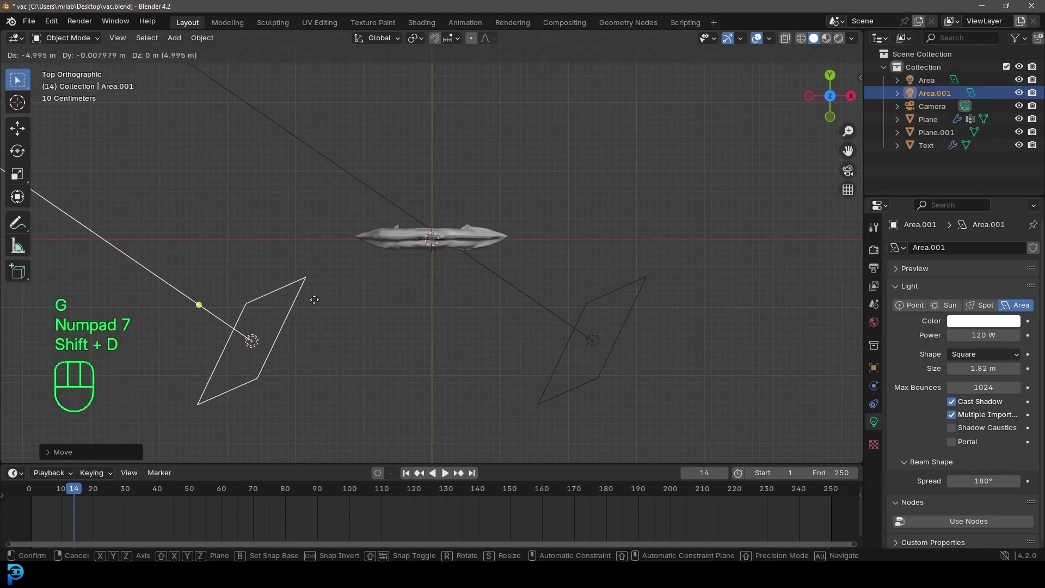
key("r")
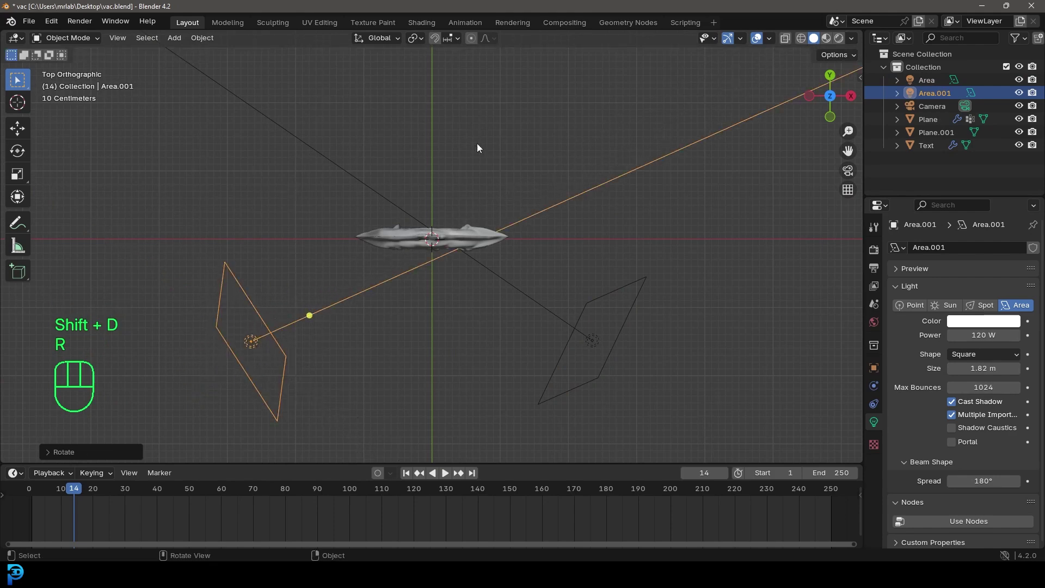
key("g")
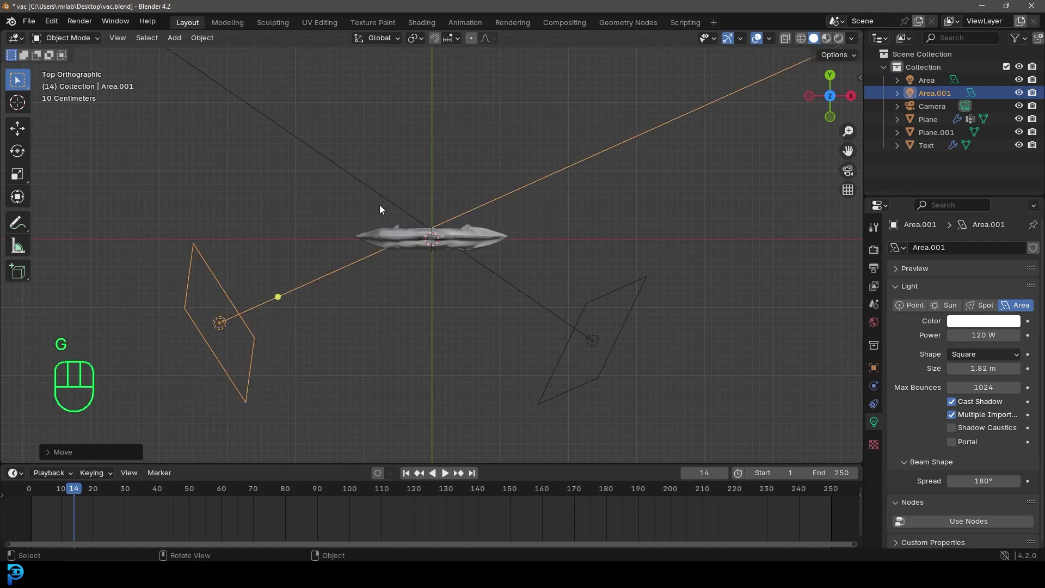
- Duplicate a third area light and move it to the other side of the bag
key("shift+d")
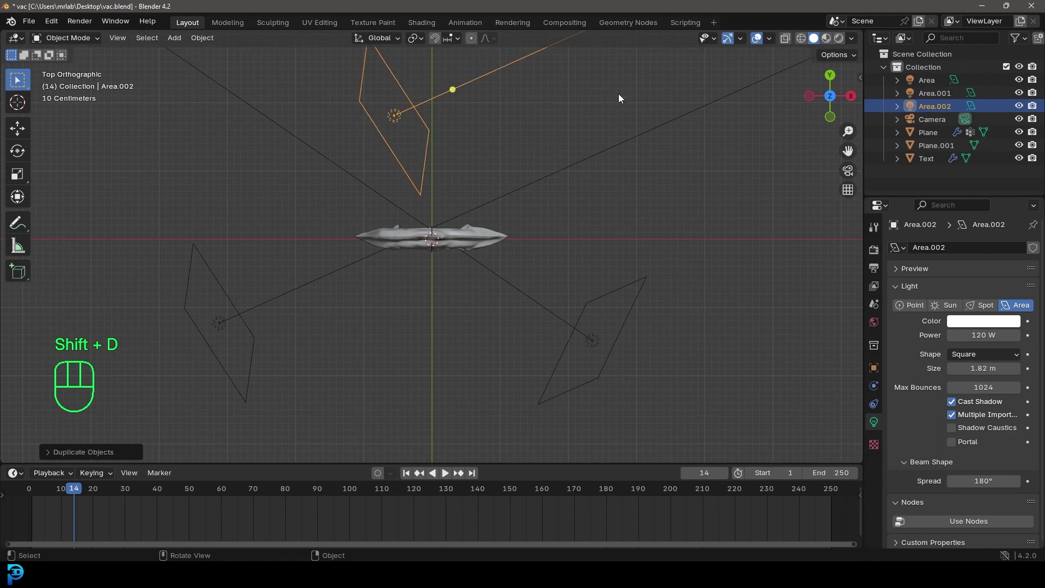
key("r")
key("g")
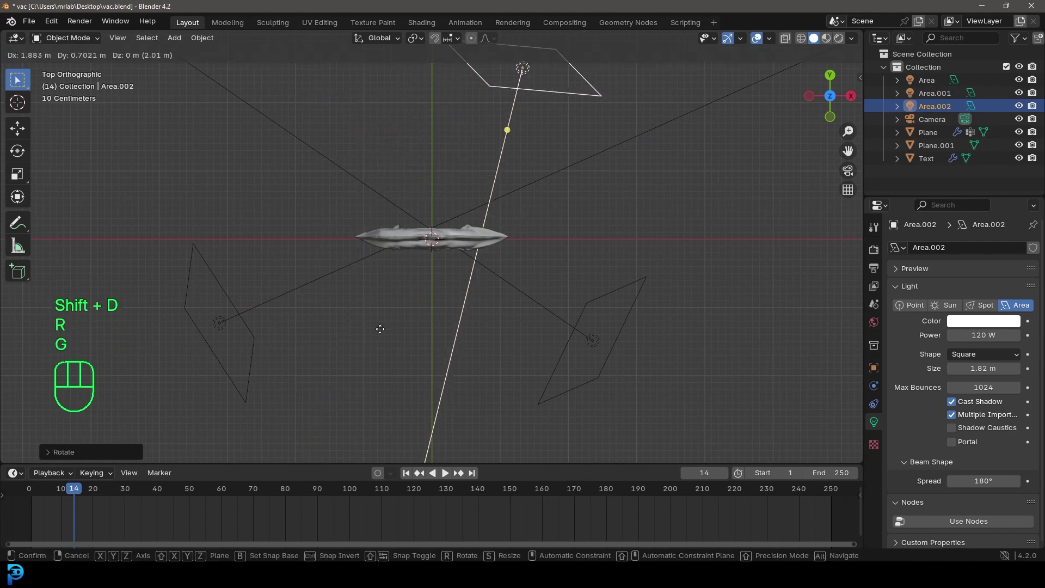
left_click_drag(526, 344, 451, 253)
middle_click(610, 308)
- Return to the camera view, save, and preview the scene in Rendered shading
key("g")
key("KP_0")
key("ctrl+s")
key("z")
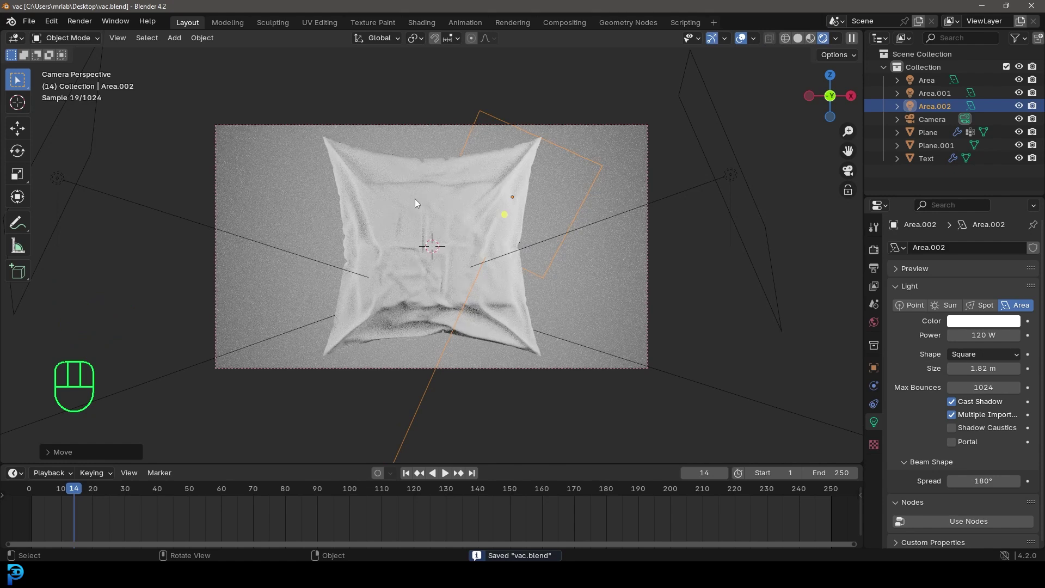
- Give the bag's Material.001 roughness 0.06 and transmission 1.0, and drop the backdrop's base colour value to about 0.012
left_click(396, 151)
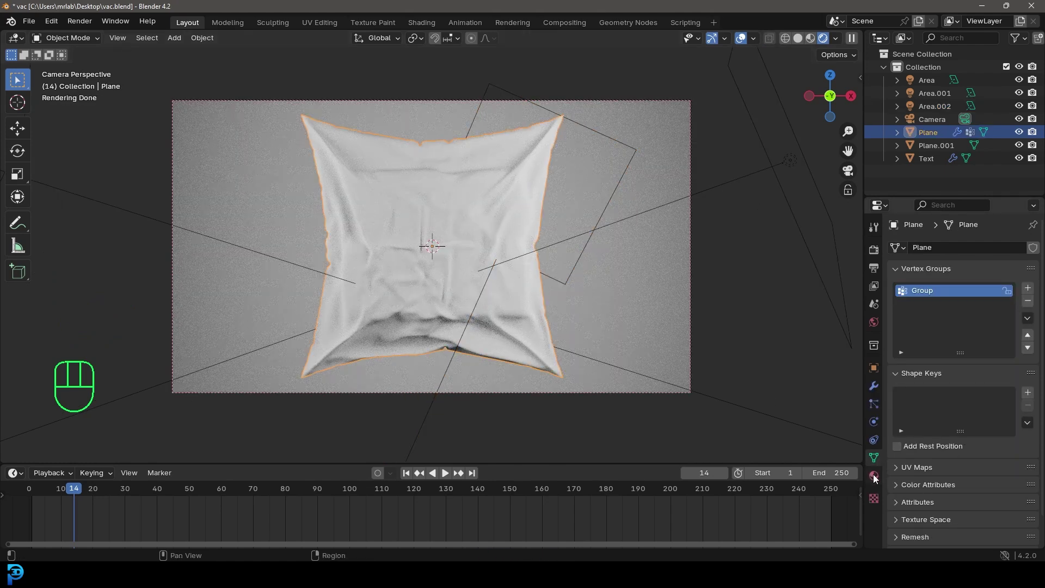
left_click(878, 480)
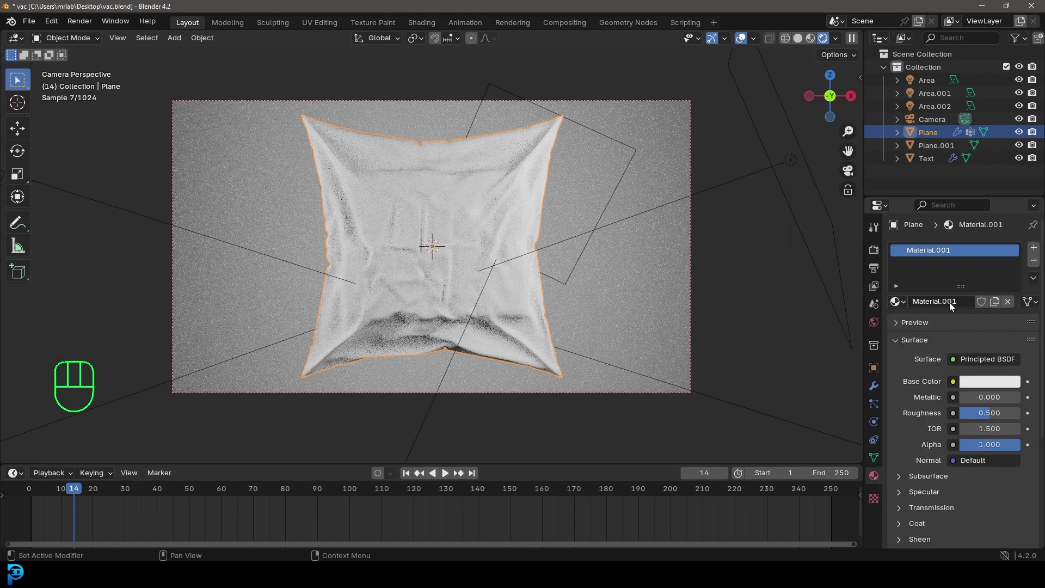
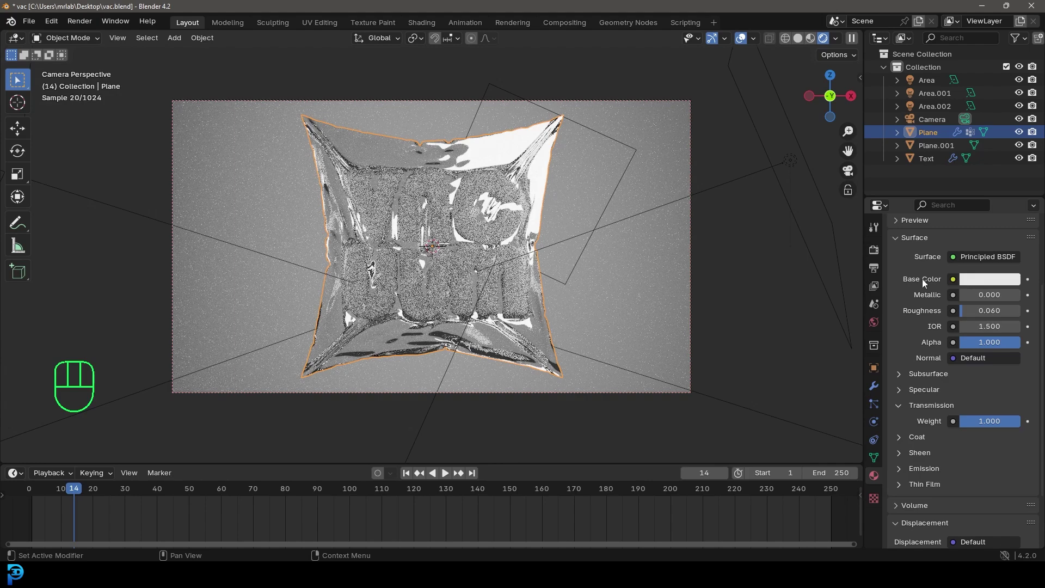
left_click(979, 281)
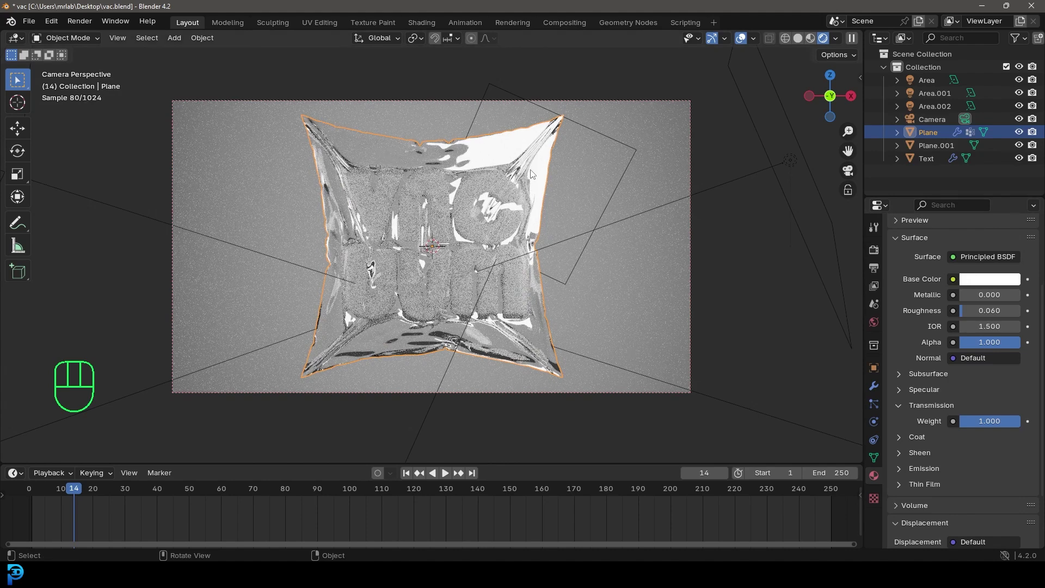
left_click(654, 120)
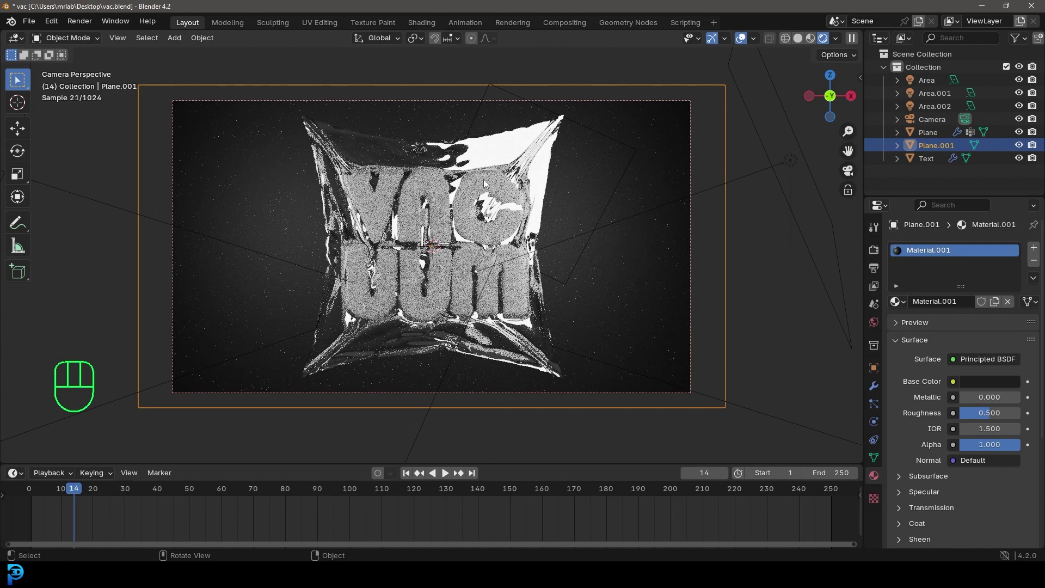
- Add a fourth area light, Area.003, and rotate and move it to aim at the bag
left_click_drag(541, 159, 491, 188)
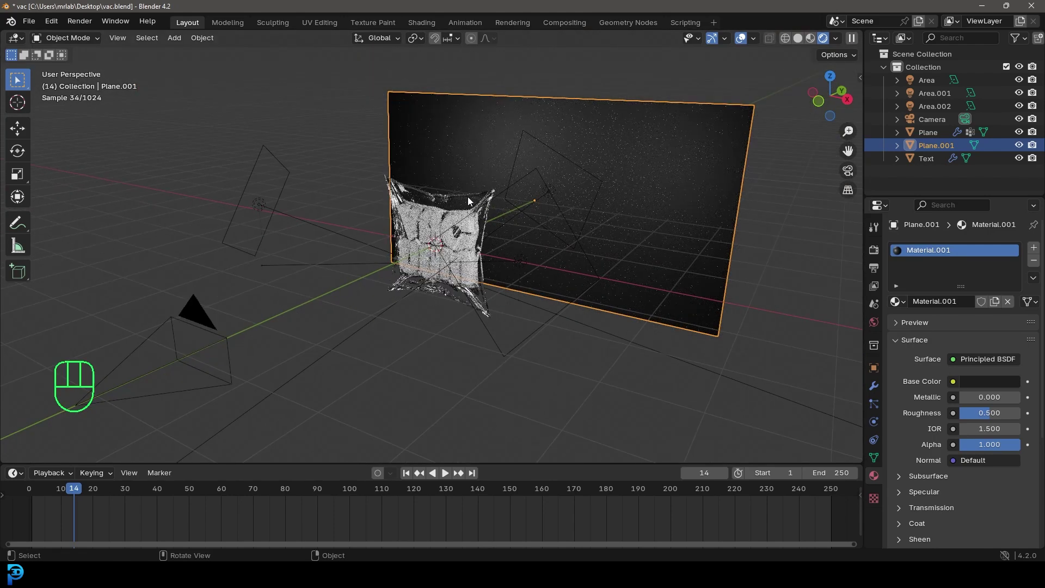
left_click(560, 195)
middle_click(582, 206)
left_click_drag(427, 42, 436, 91)
key("shift+d")
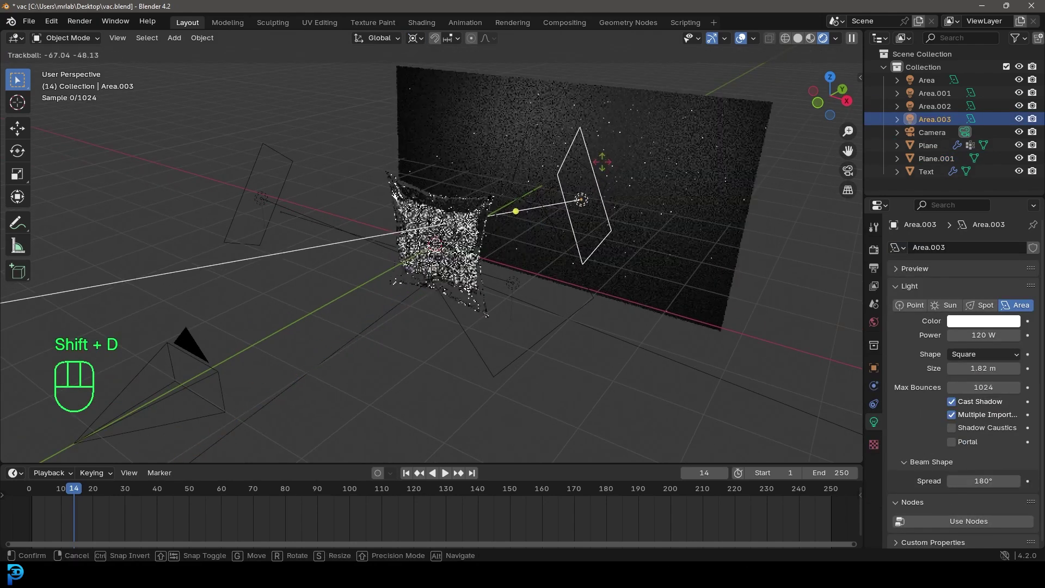
key("KP_0")
key("r")
key("r")
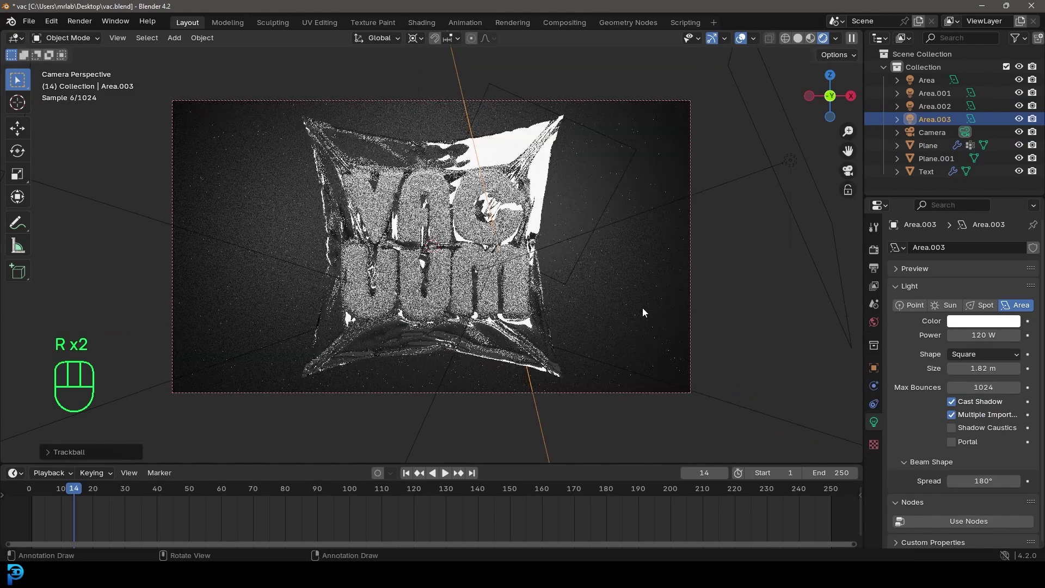
key("g")
- Select Area.002 and re-angle it toward the letters
left_click(590, 132)
key("r")
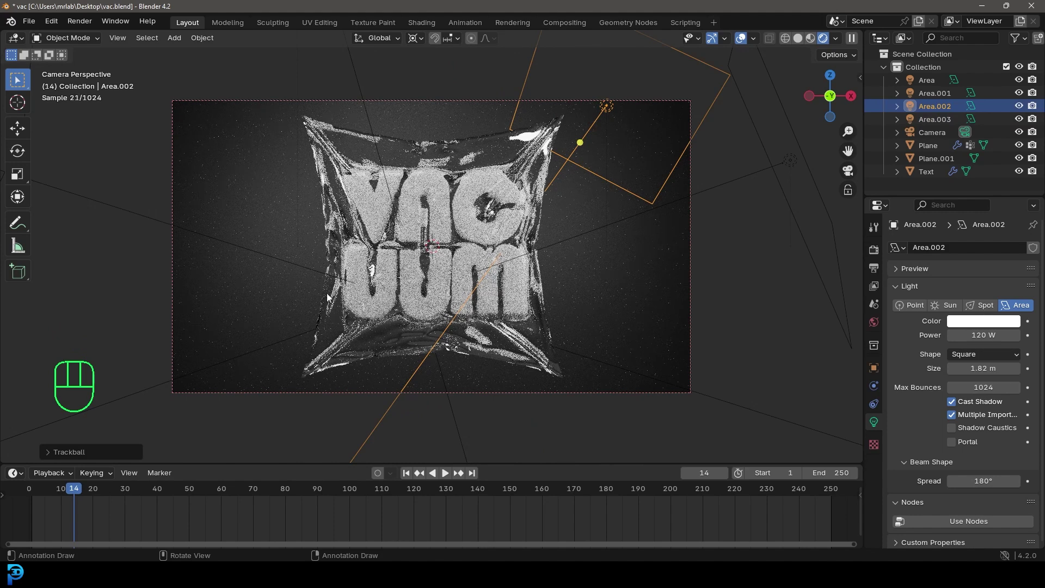
- Confirm the light's position and hide the vacuum bag plane
key("z")
left_click_drag(423, 43, 448, 114)
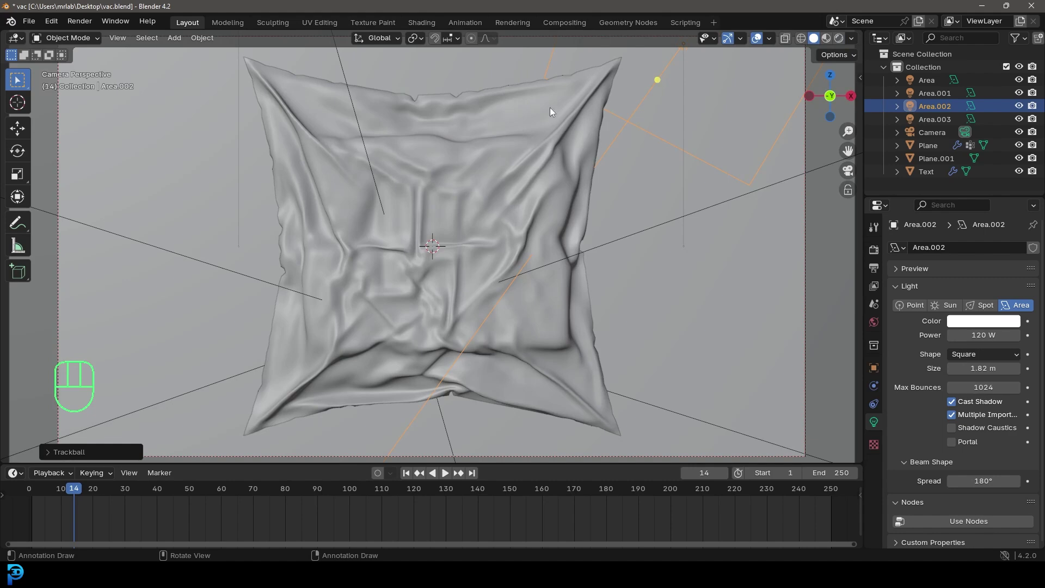
left_click_drag(492, 108, 502, 118)
key("h")
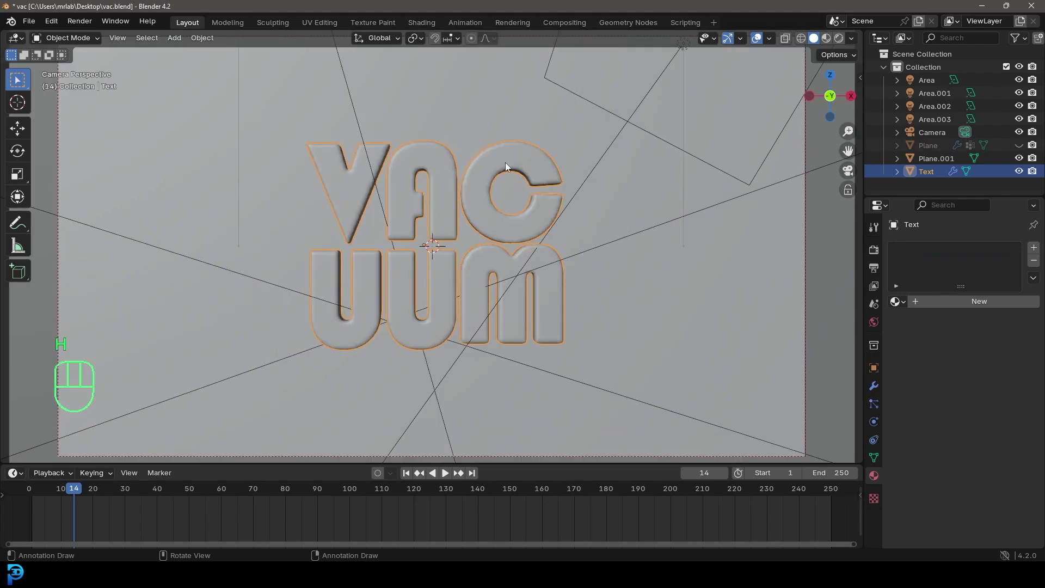
- Separate the VACUUM text mesh by loose parts into individual letter objects
key("Tab")
key("a")
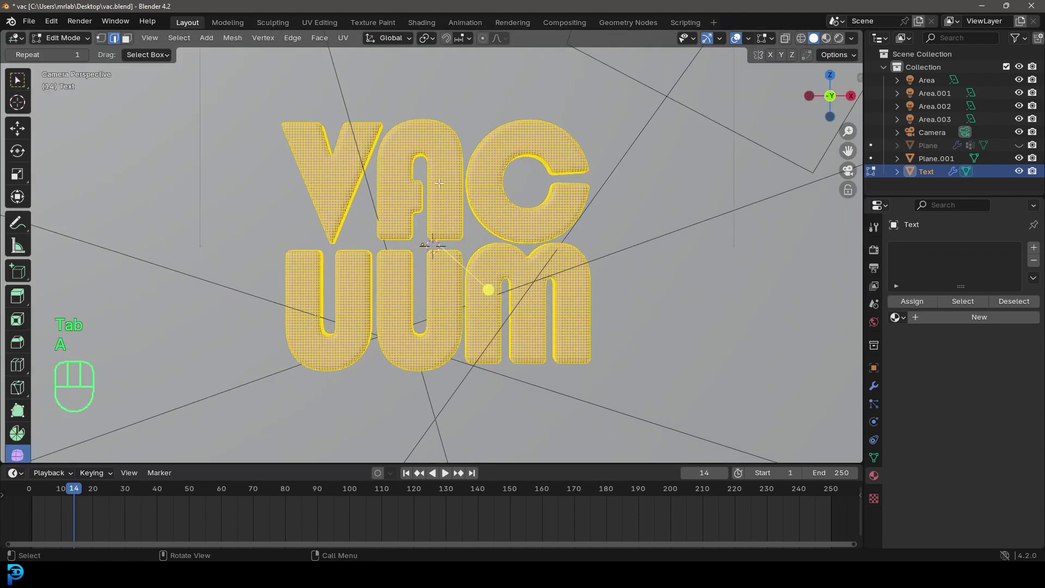
key("p")
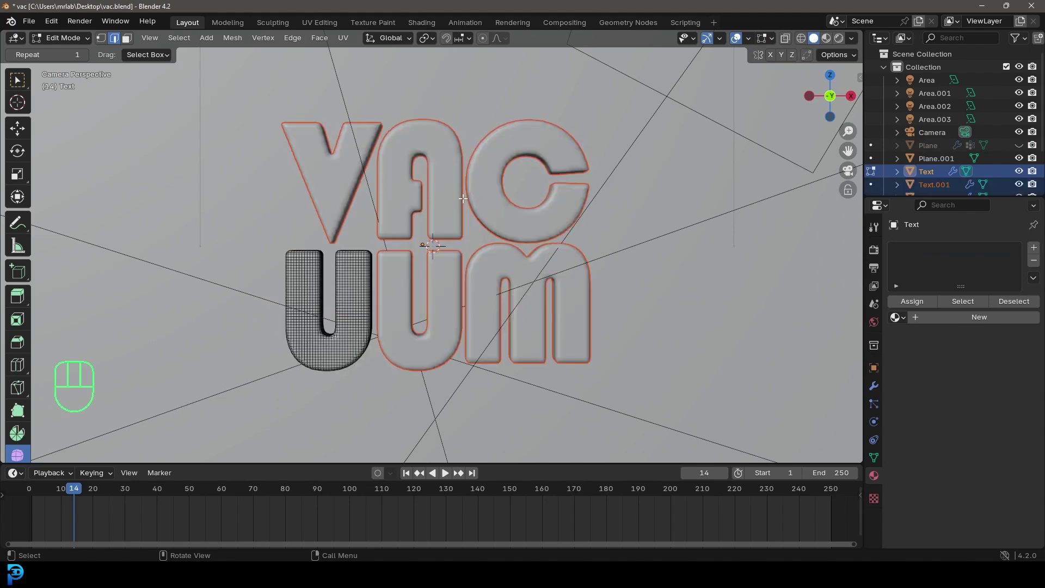
key("Tab")
left_click_drag(521, 207, 430, 221)
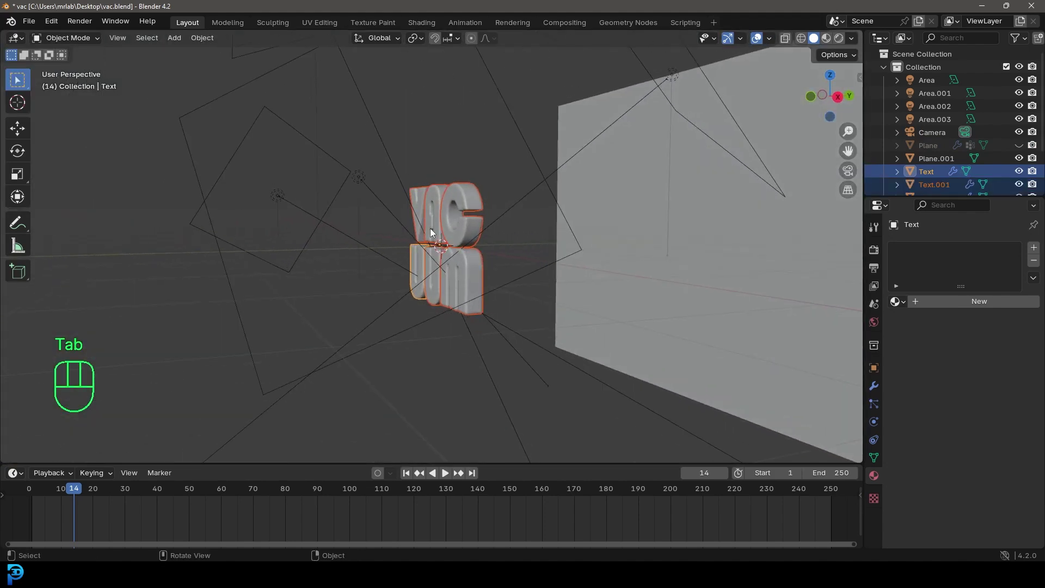
- Use F3 search to set each letter's origin to its geometry
key("F3")
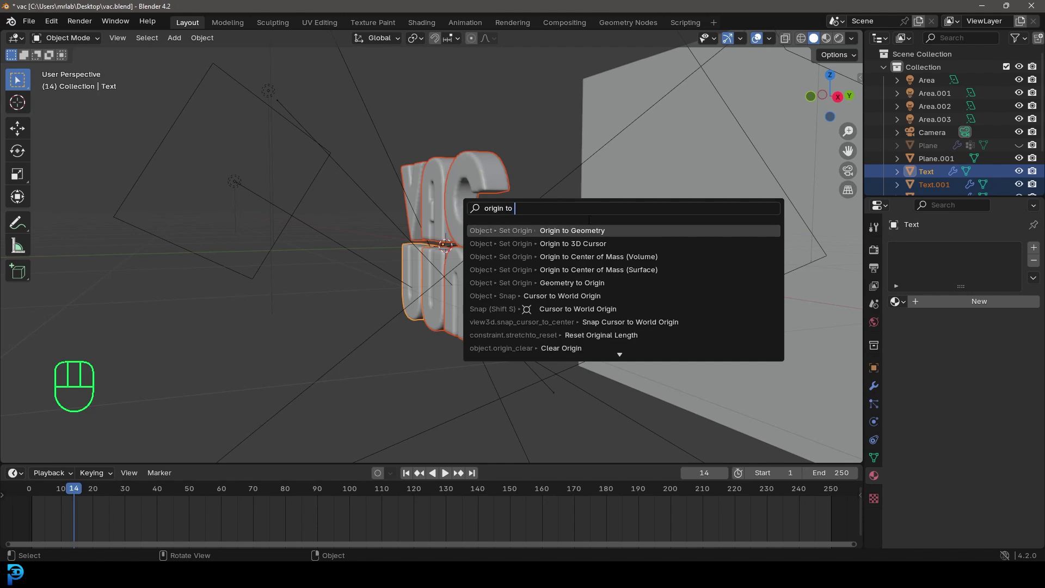
left_click_drag(334, 198, 456, 206)
left_click_drag(501, 188, 456, 176)
left_click_drag(397, 201, 414, 194)
left_click(346, 159)
left_click_drag(528, 240, 536, 260)
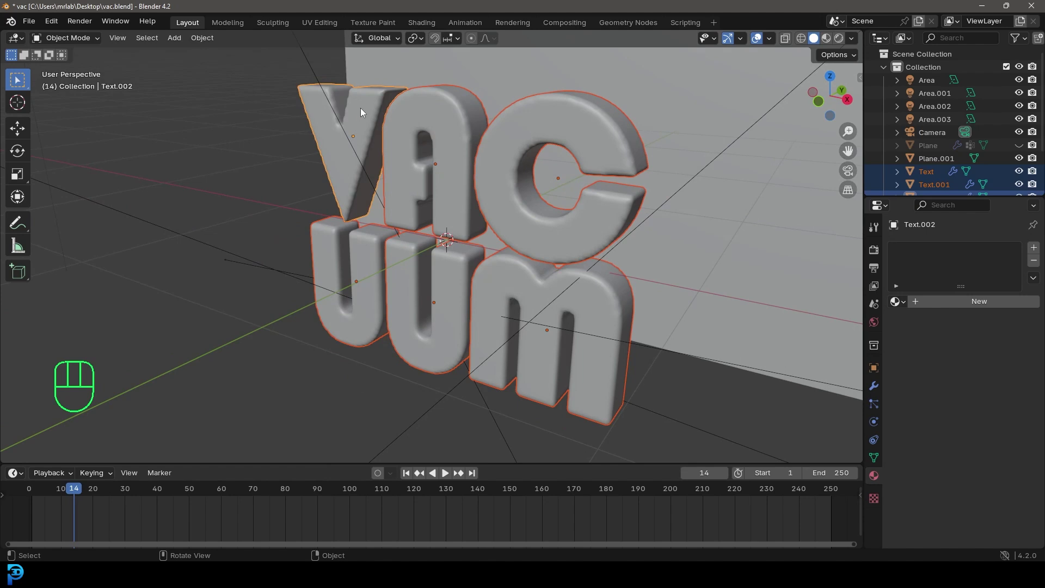
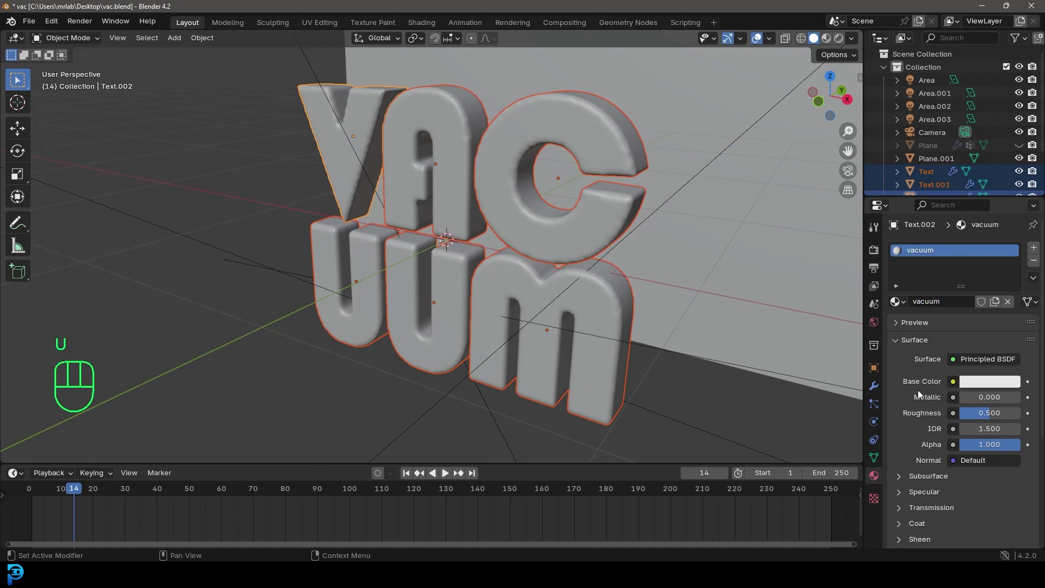
middle_click(549, 205)
- Link the vacuum material to all selected letter objects with Ctrl+L
key("ctrl+l")
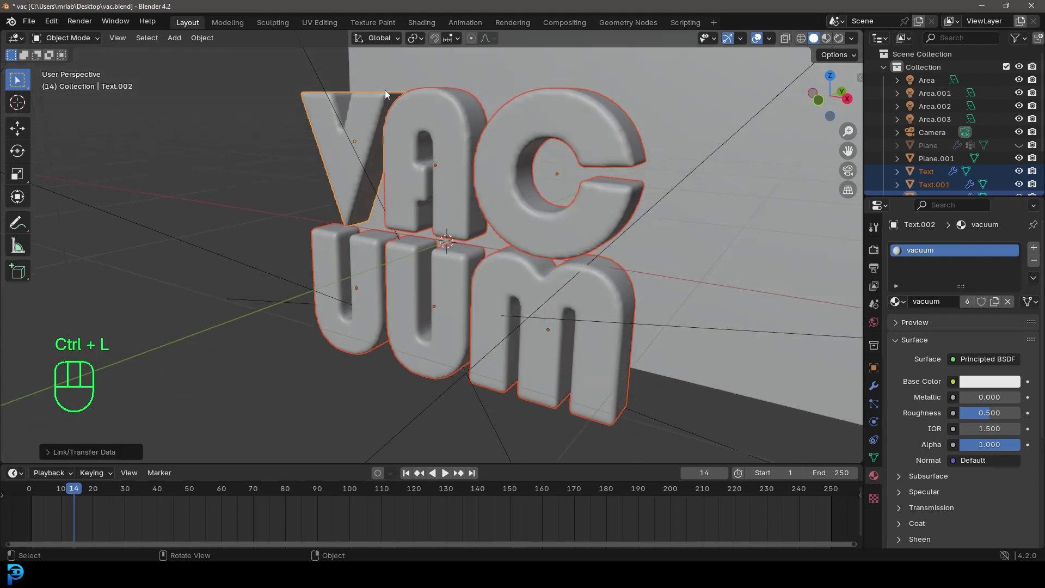
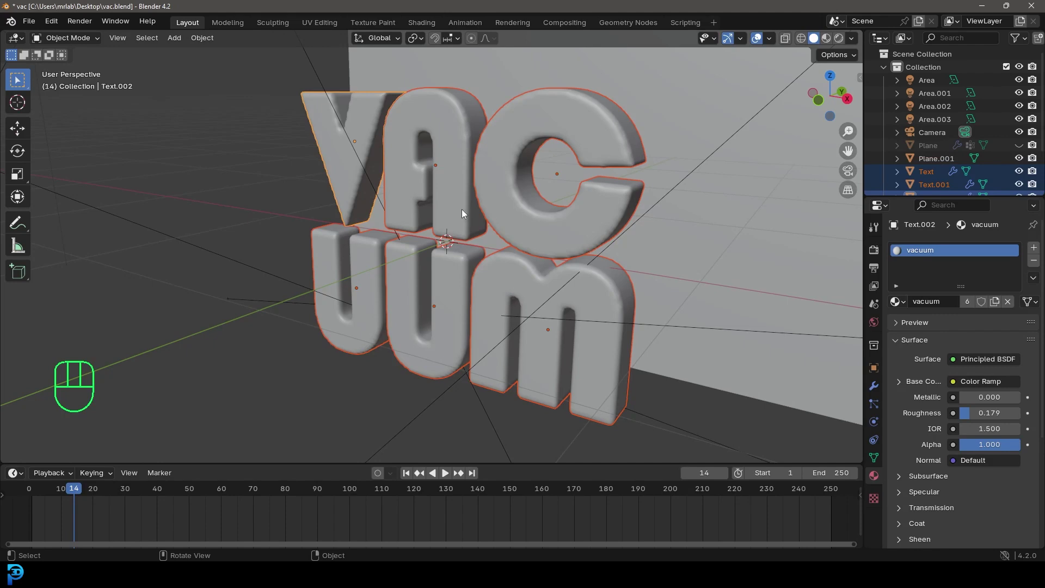
- Unhide the wrapping plane and select the area lights, backdrop plane and camera
key("alt+h")
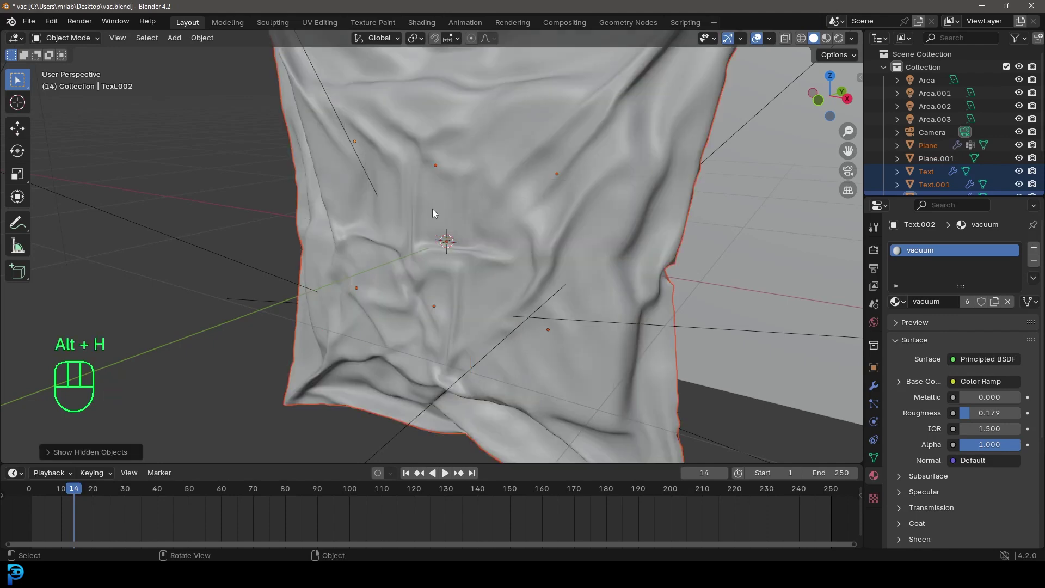
left_click_drag(477, 180, 450, 186)
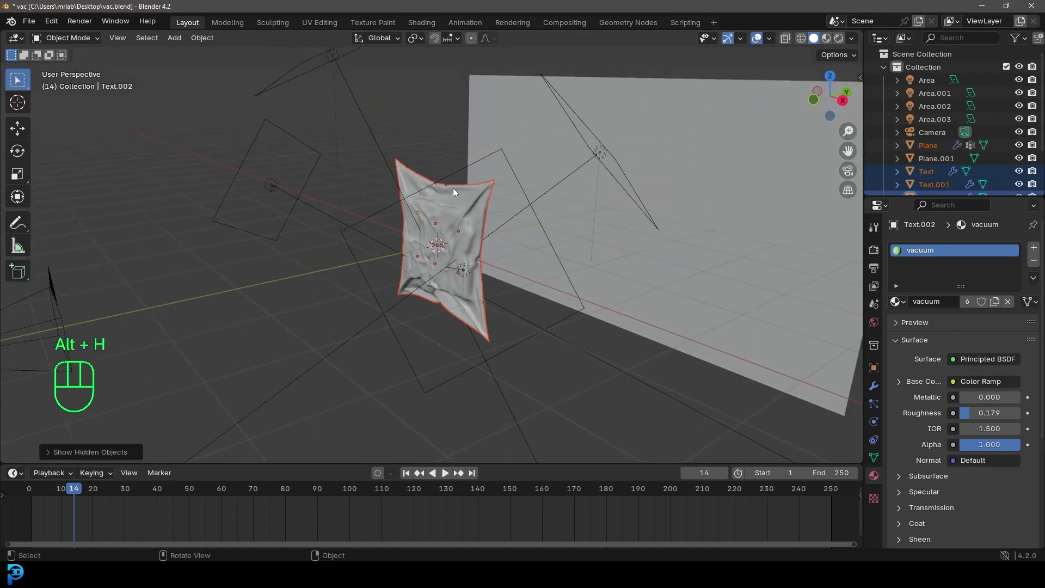
left_click_drag(589, 266, 551, 262)
left_click_drag(677, 376, 497, 165)
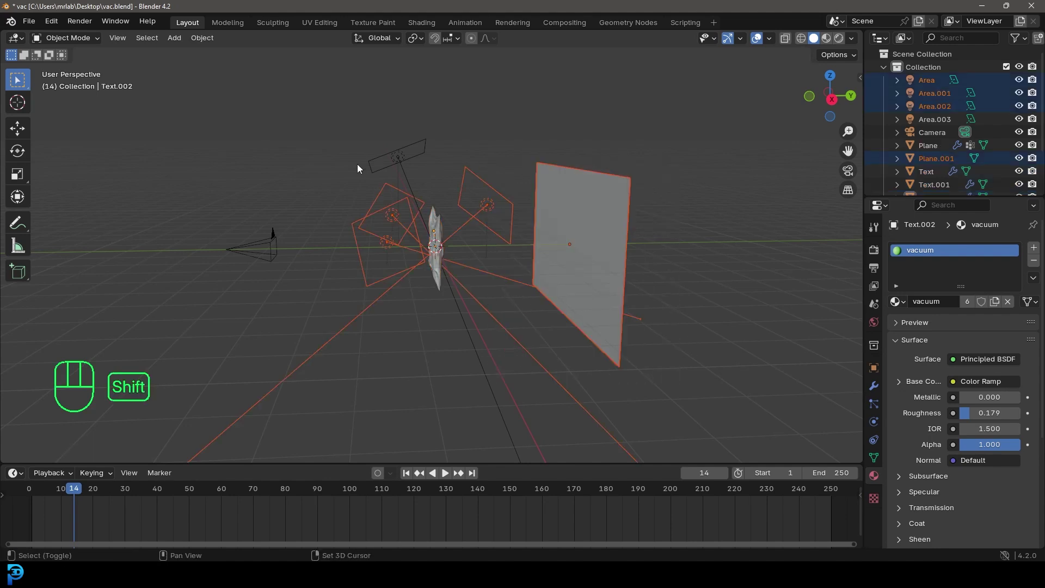
left_click(435, 116)
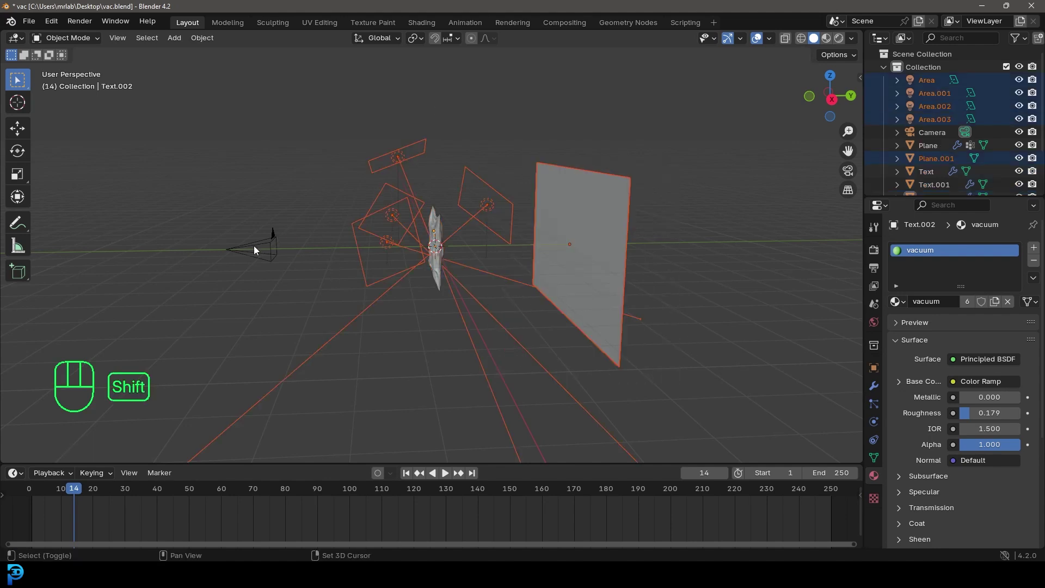
left_click_drag(459, 241, 509, 234)
- Move the selection into a new collection named Stage and hide it in the viewport
key("m")
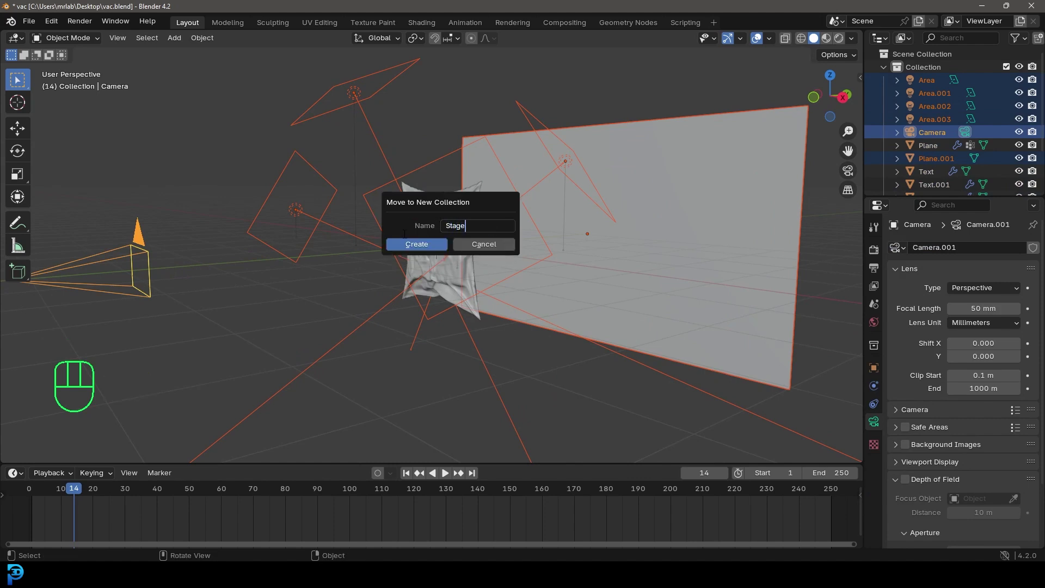
left_click(886, 73)
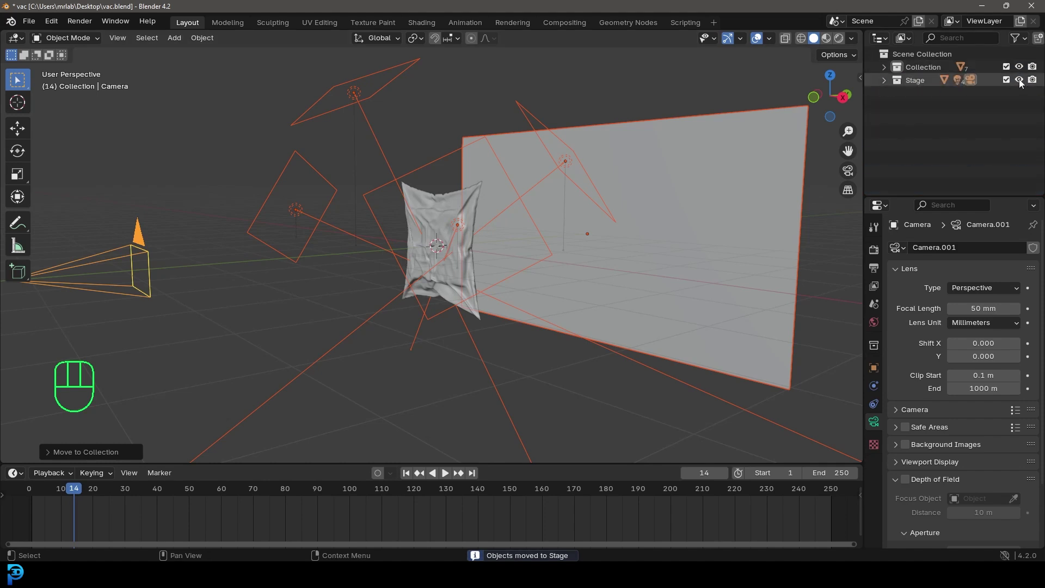
left_click_drag(500, 220, 562, 226)
- Add a cube Empty and scale it to enclose the vacuum wrapper
key("KP_1")
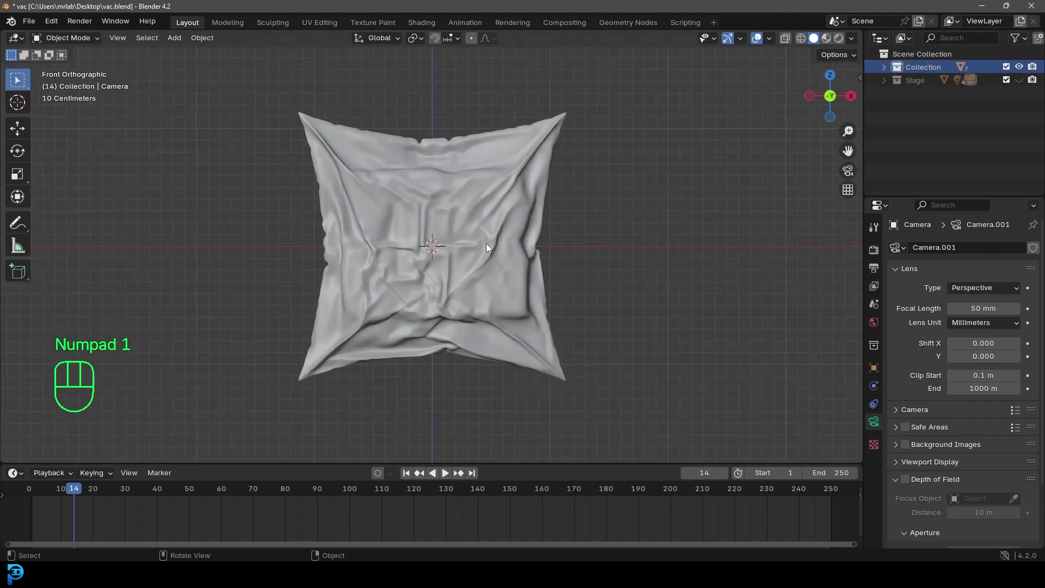
key("shift+a")
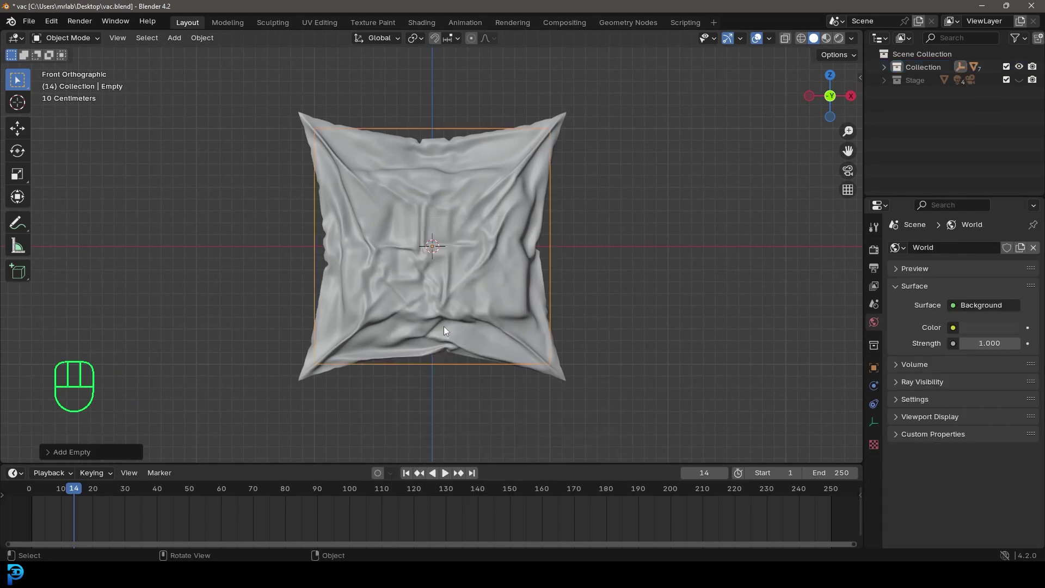
left_click_drag(480, 197, 433, 219)
middle_click(516, 210)
key("z")
- Select the letters and wrapper with the empty active and parent them to it, keeping transforms
left_click(489, 207)
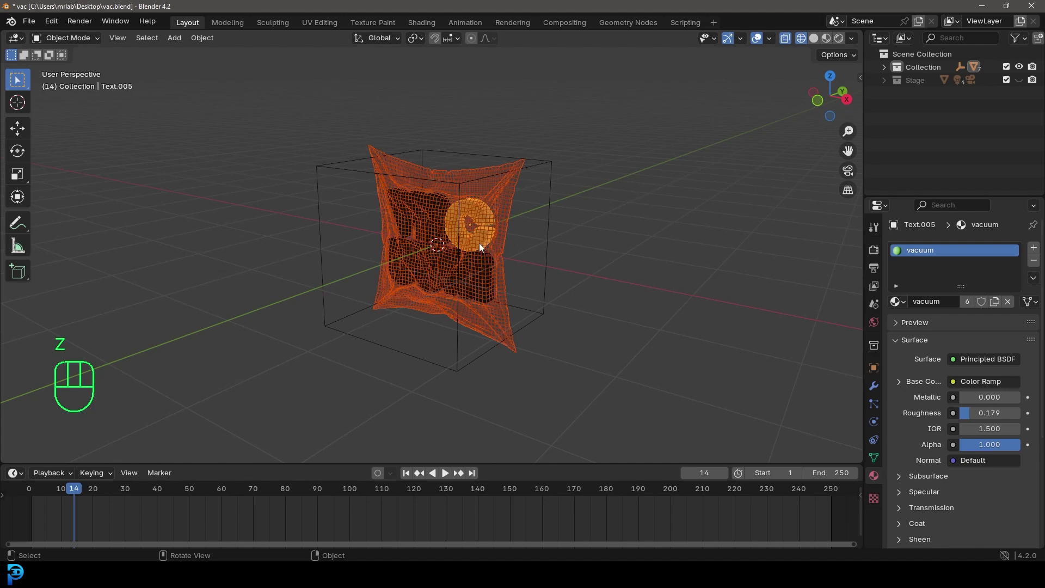
left_click_drag(458, 265, 491, 261)
left_click_drag(392, 272, 497, 217)
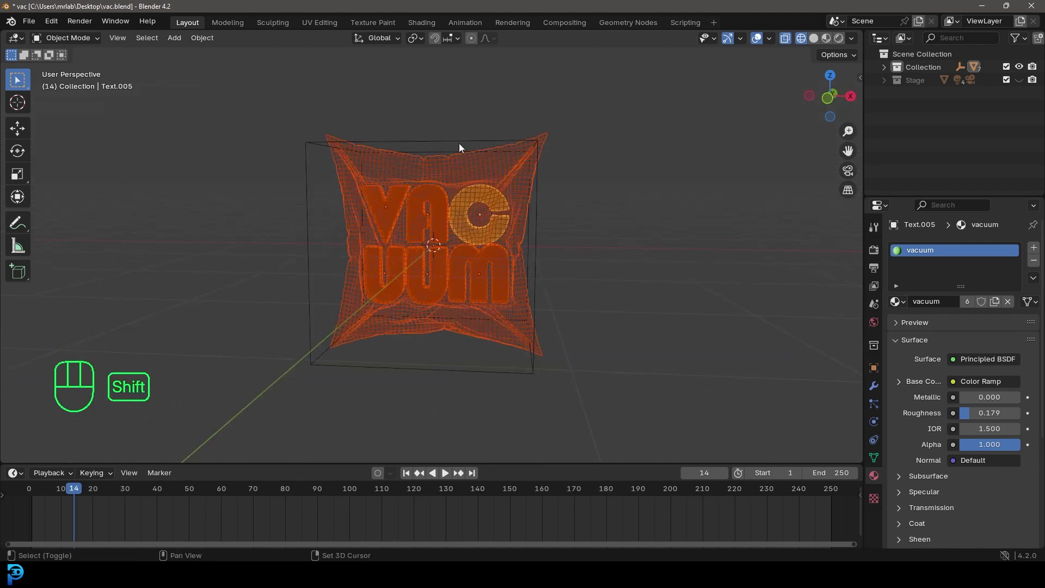
left_click(453, 142)
left_click_drag(550, 140, 508, 159)
key("ctrl+p")
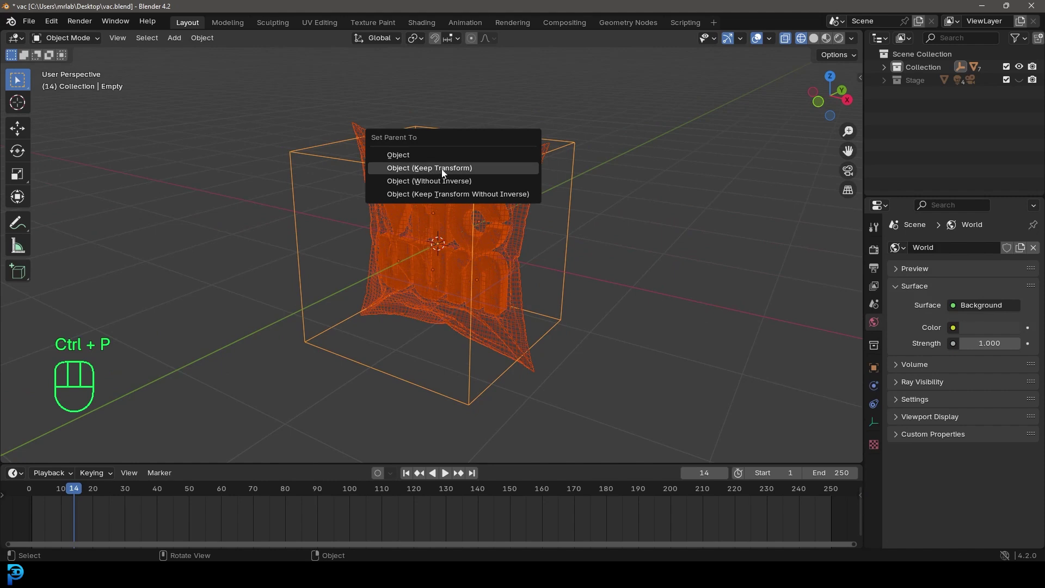
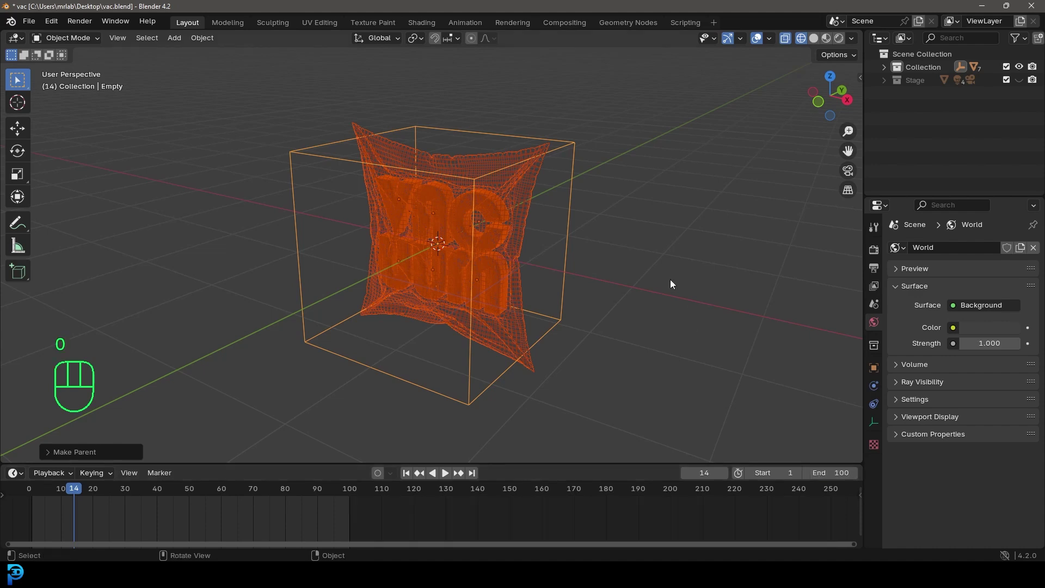
- Tilt the empty about -9.5 degrees with trackball rotate and return to camera view in solid shading
key("KP_1")
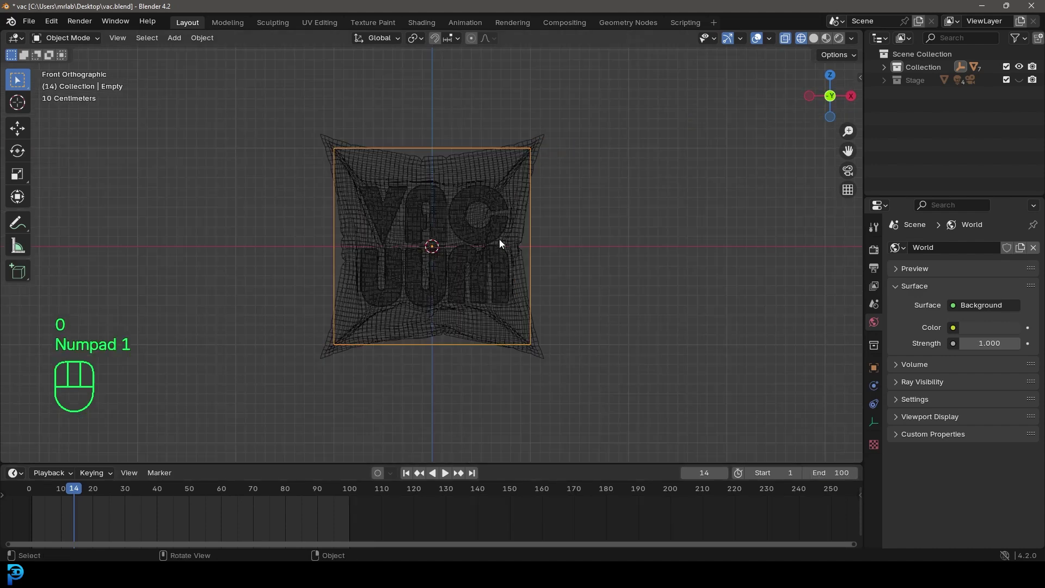
key("r")
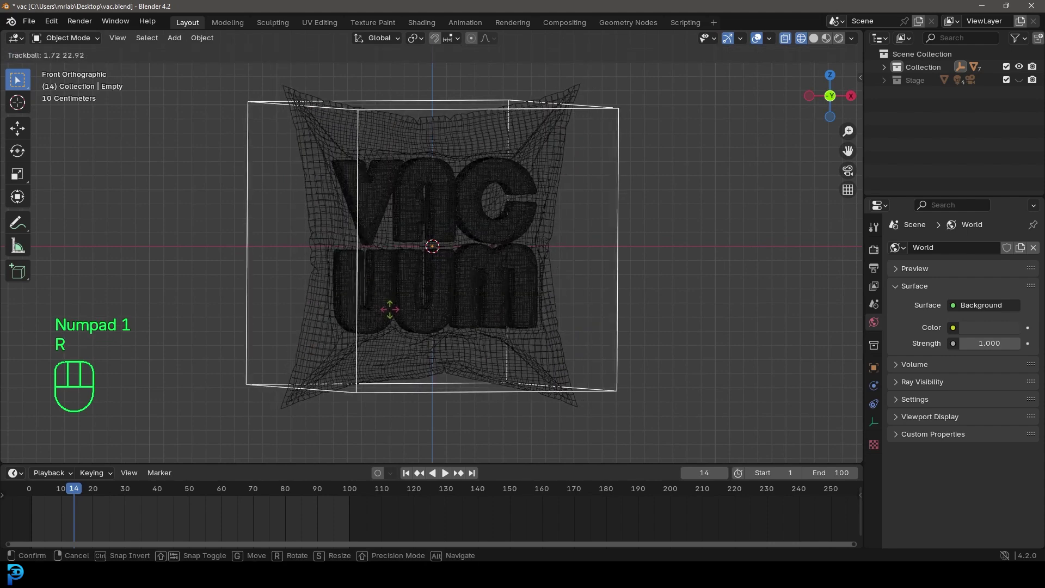
key("r")
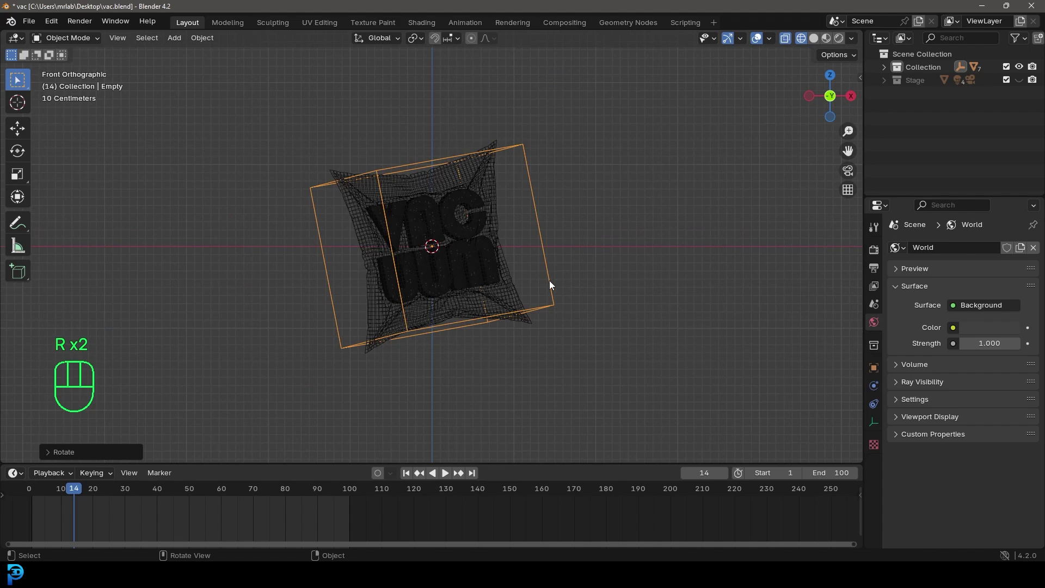
key("KP_0")
key("z")
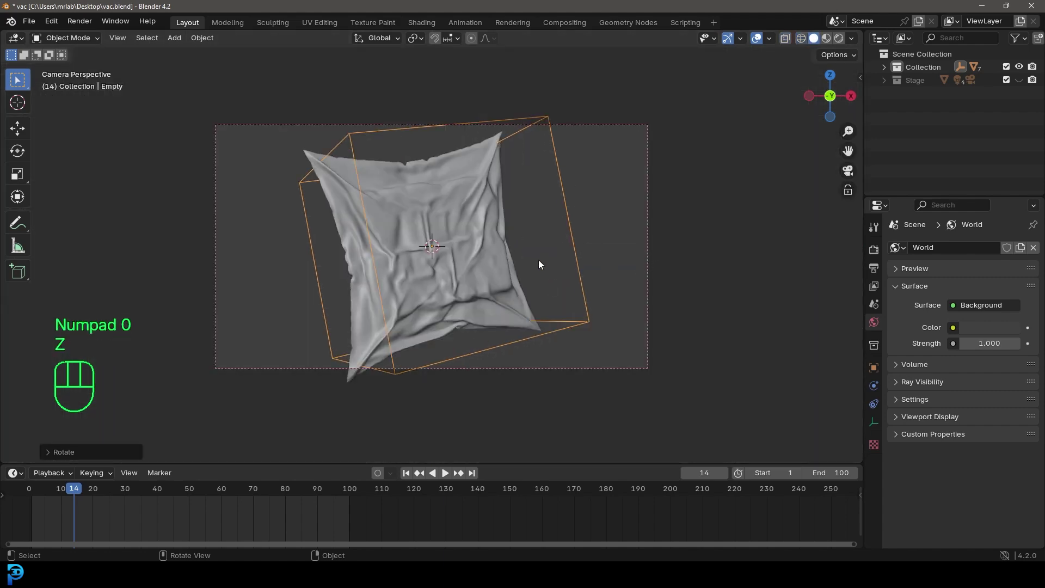
- Keyframe the empty's rotation at frame 1 and again at frame 100
left_click_drag(232, 497, 204, 513)
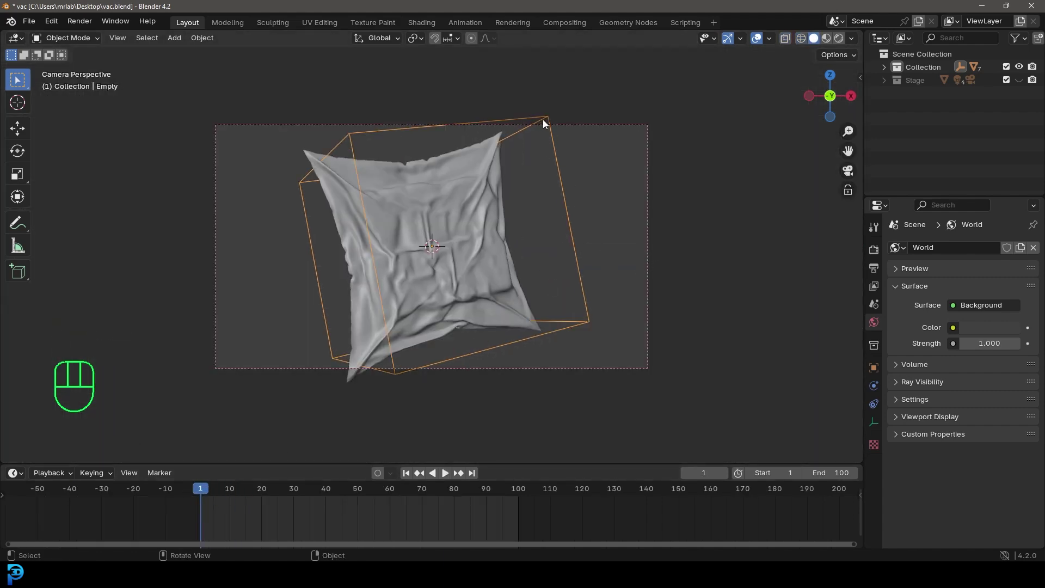
key("i")
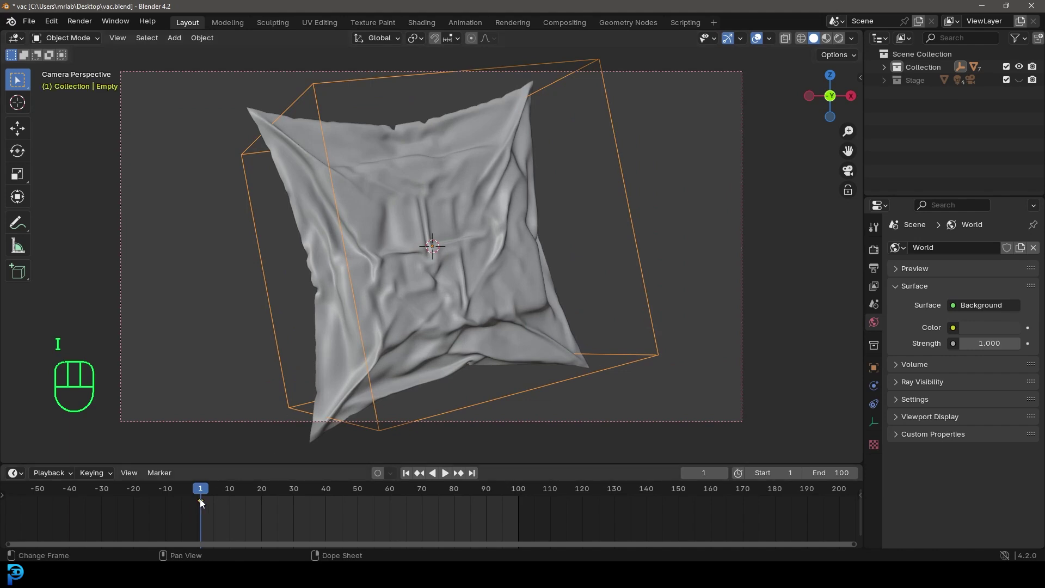
left_click_drag(200, 493, 521, 531)
key("i")
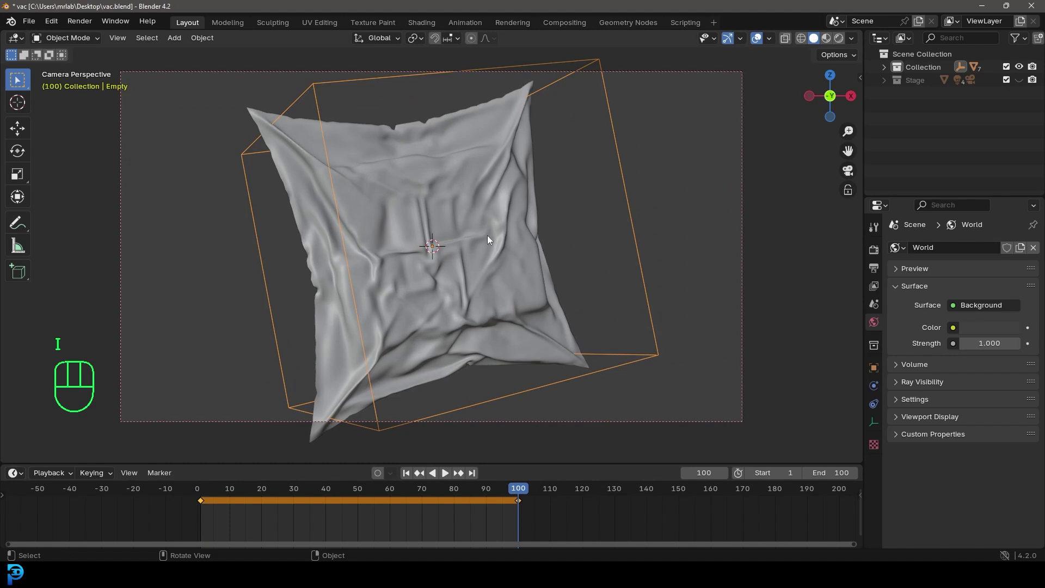
- Key the empty's Rotation Z at 384.98° on frame 100 for one extra full turn
key("n")
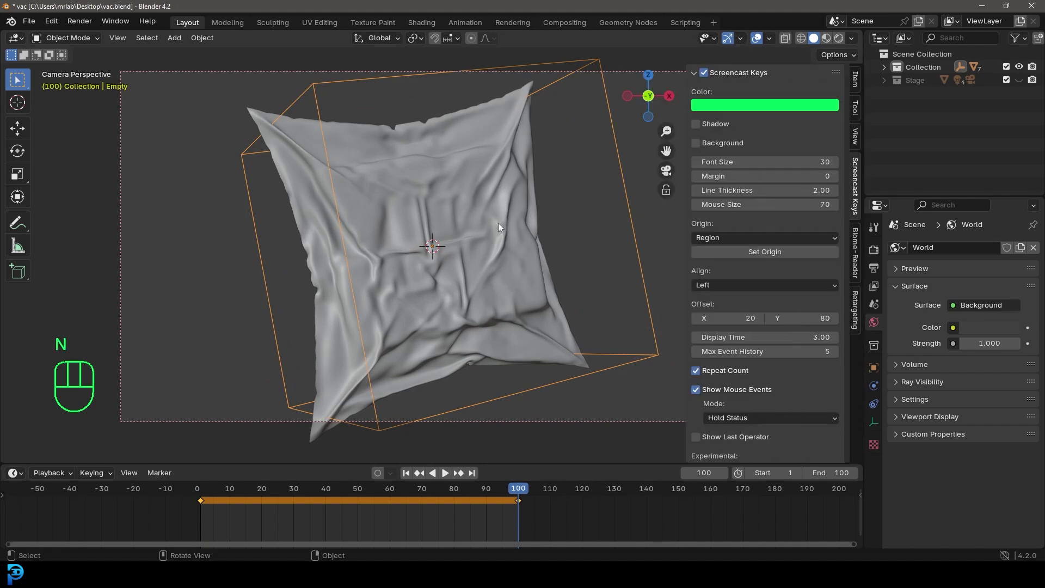
left_click(862, 79)
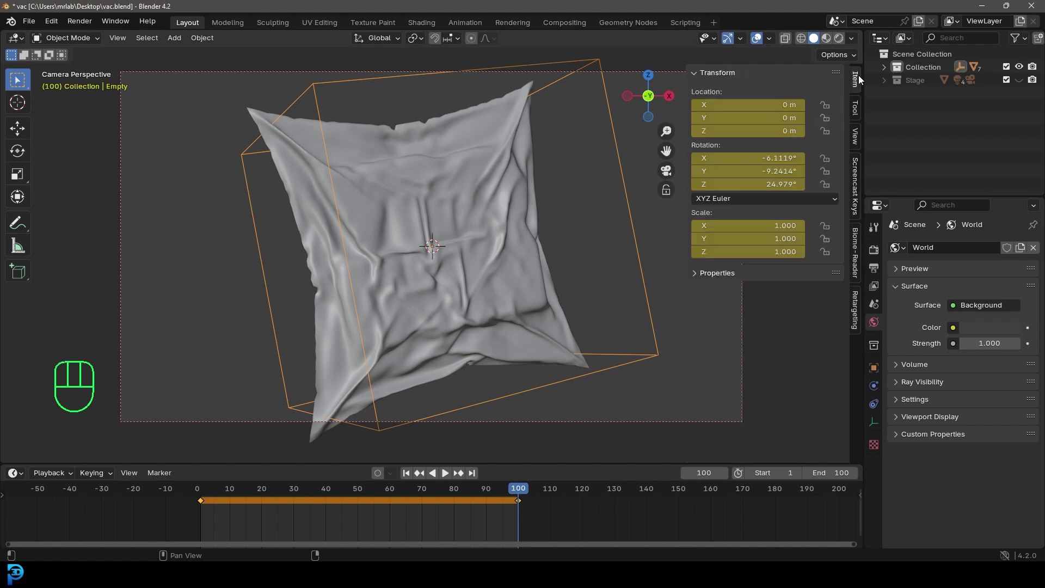
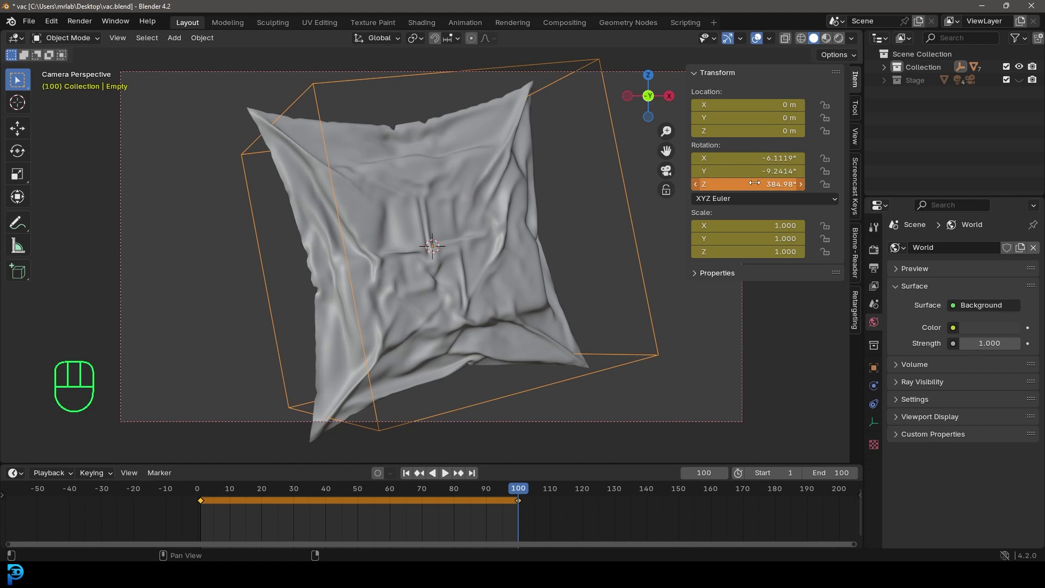
key("i")
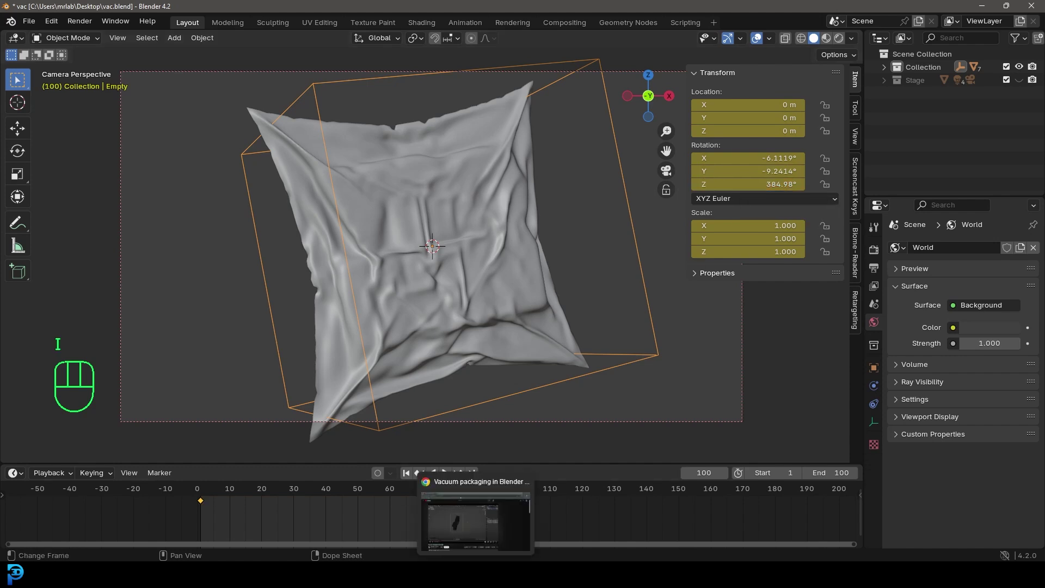
- Set the interpolation mode for the selected rotation keyframes
left_click_drag(185, 520, 519, 499)
key("t")
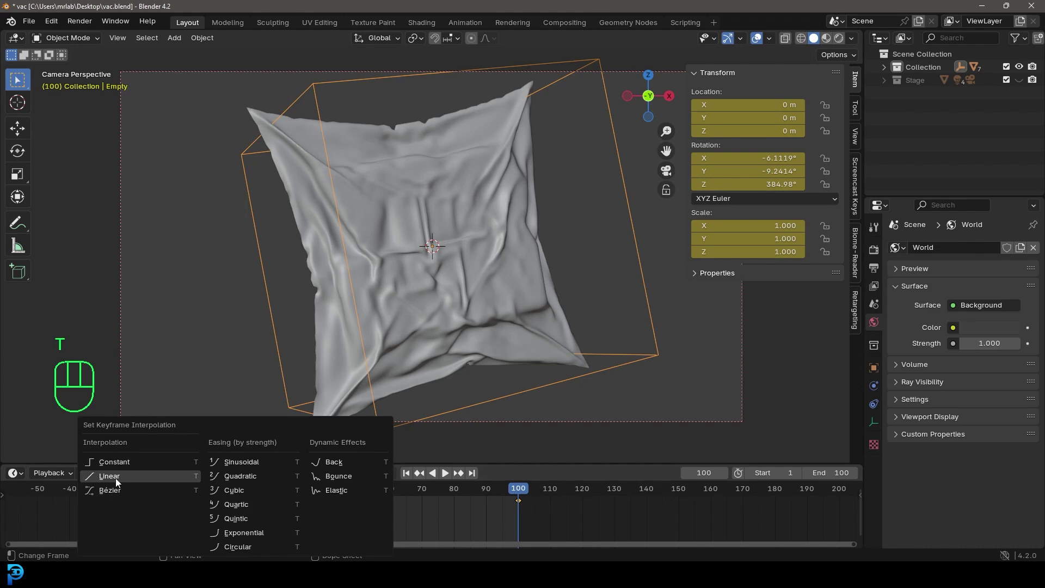
left_click_drag(479, 494, 204, 527)
- Preview the spin, save the file and jump back to the start frame
key("space")
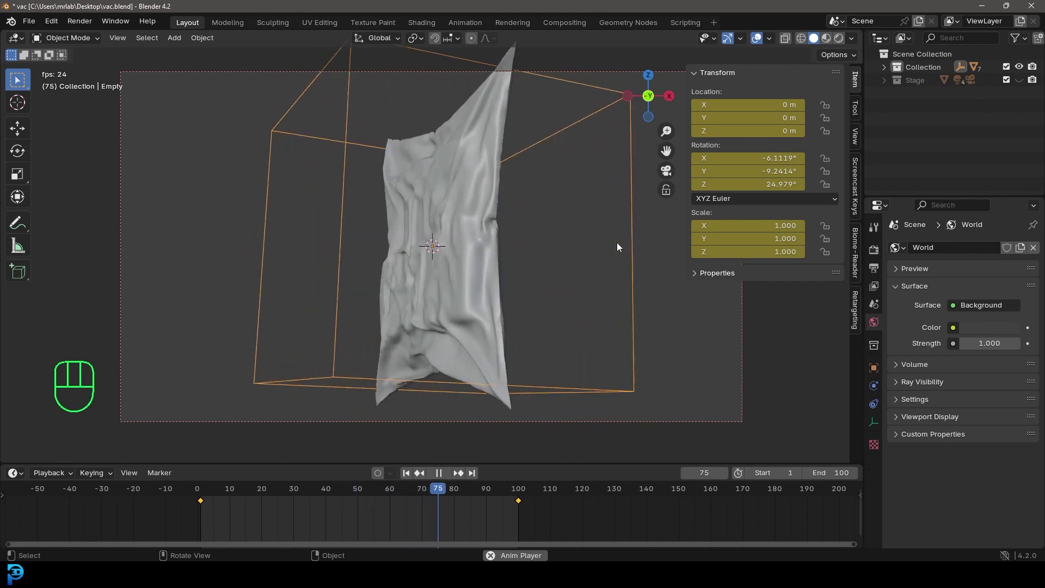
key("space")
key("n")
key("ctrl+s")
key("ctrl+s")
key("ctrl+s")
key("shift+Left")
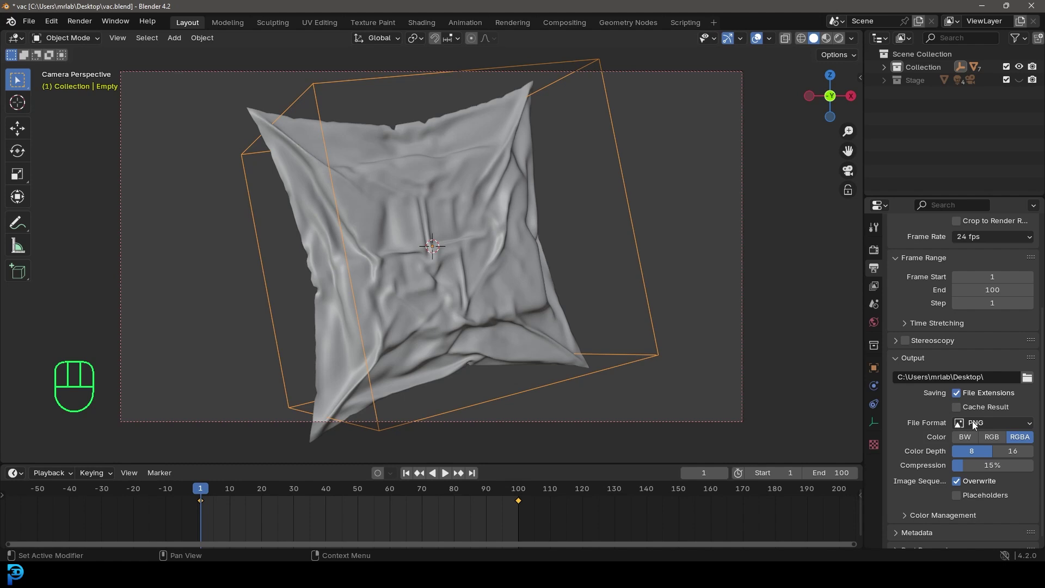
- Set the output file format to FFmpeg Video and reveal the encoding settings
left_click_drag(978, 428, 987, 460)
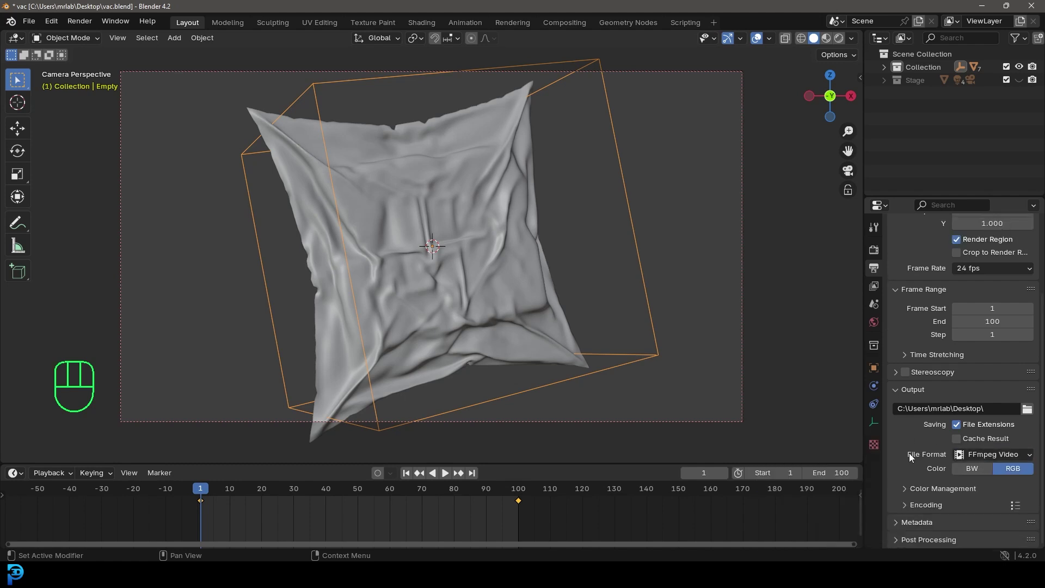
left_click(915, 511)
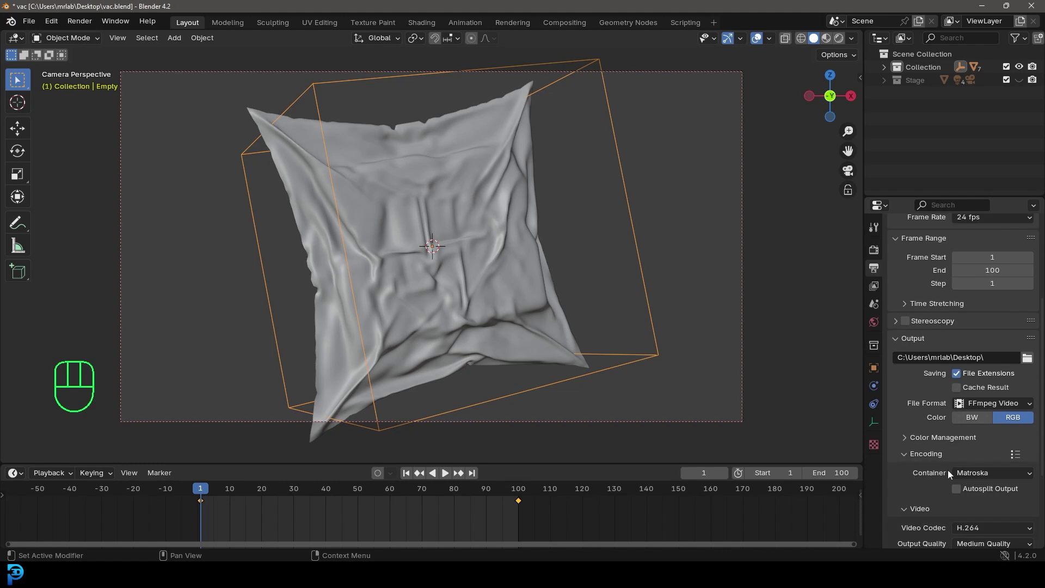